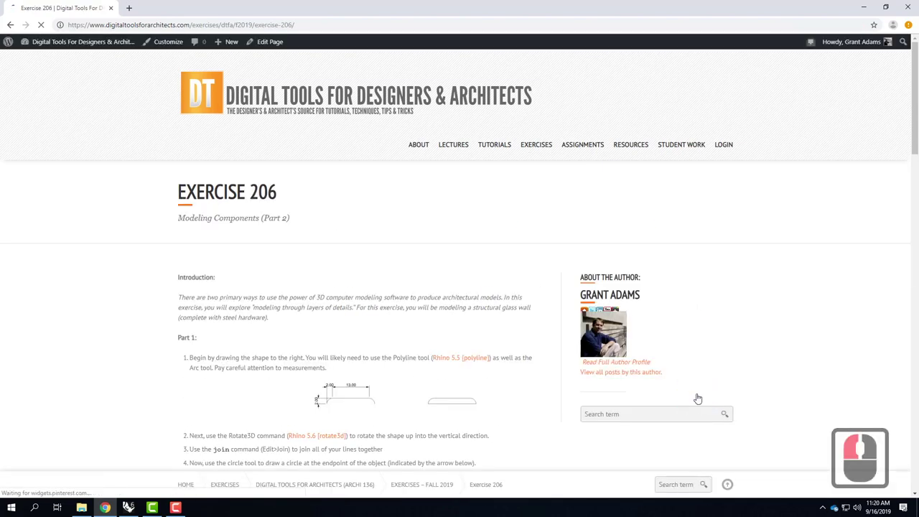
Scroll down the Exercise 206 page to its downloads section.
{"action": "scroll", "scroll_direction": "down", "scroll_amount": 3}
{"action": "scroll", "scroll_direction": "down", "scroll_amount": 3}
{"action": "scroll", "scroll_direction": "down", "scroll_amount": 3}
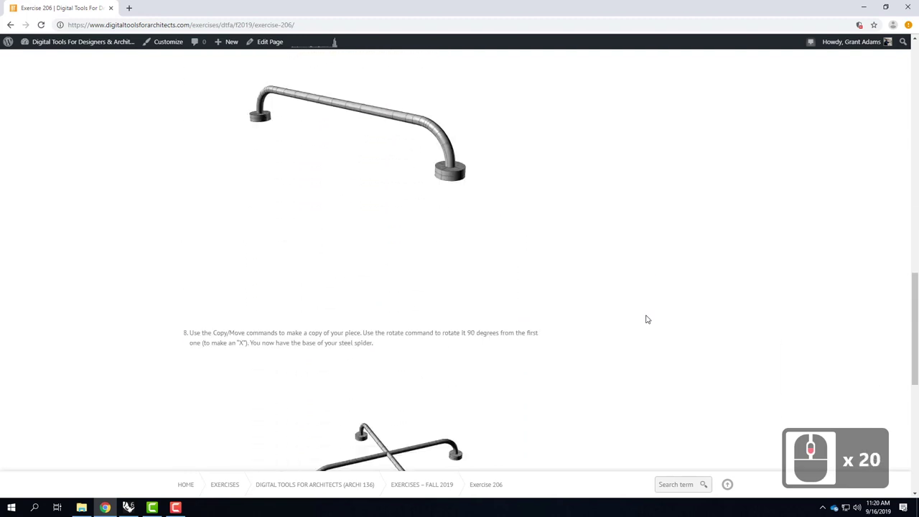
{"action": "scroll", "scroll_direction": "down", "scroll_amount": 3}
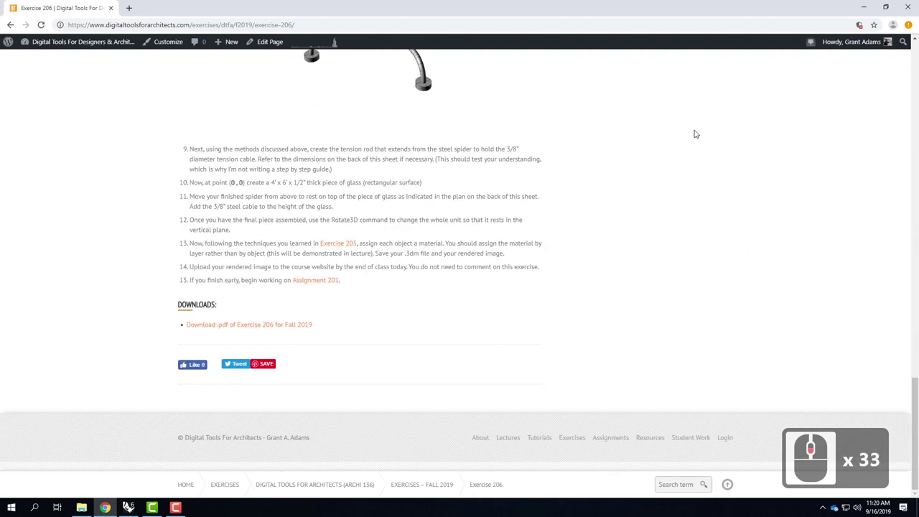
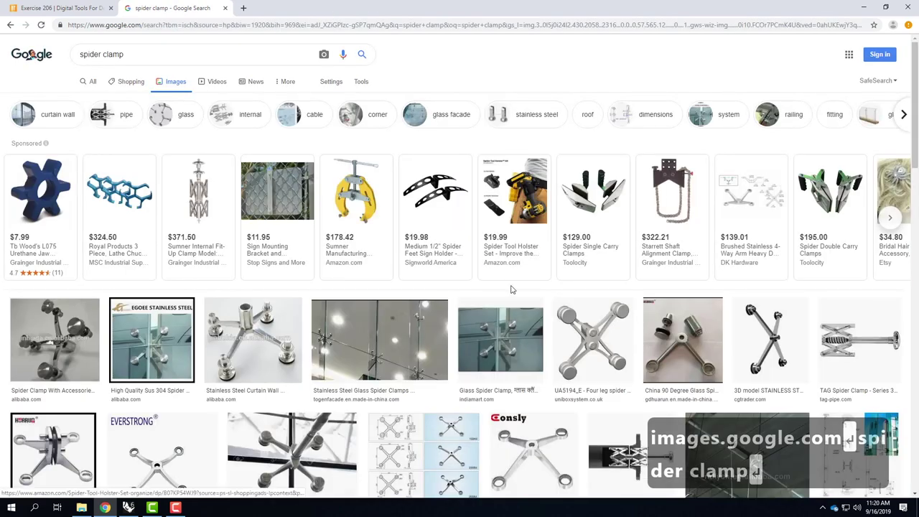
Finish reviewing the spider clamp images and hide Chrome to return to Rhino.
{"action": "scroll", "scroll_direction": "down", "scroll_amount": 3}
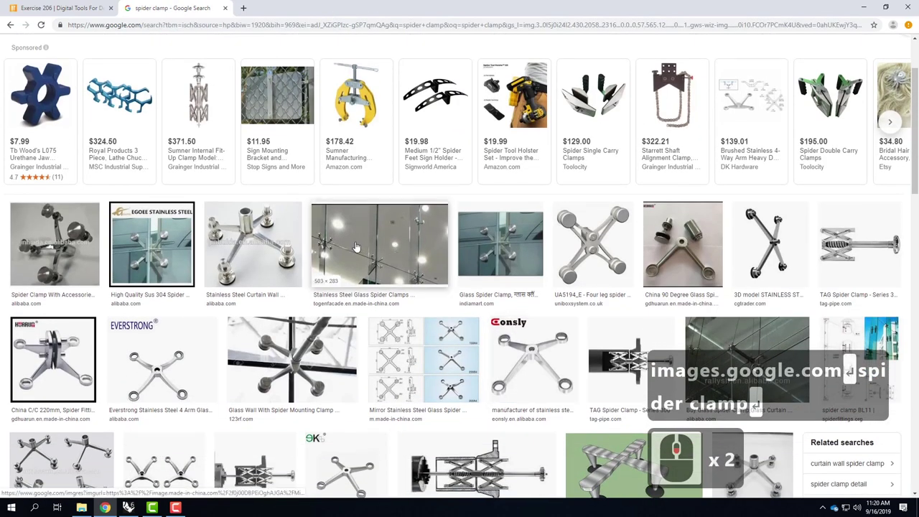
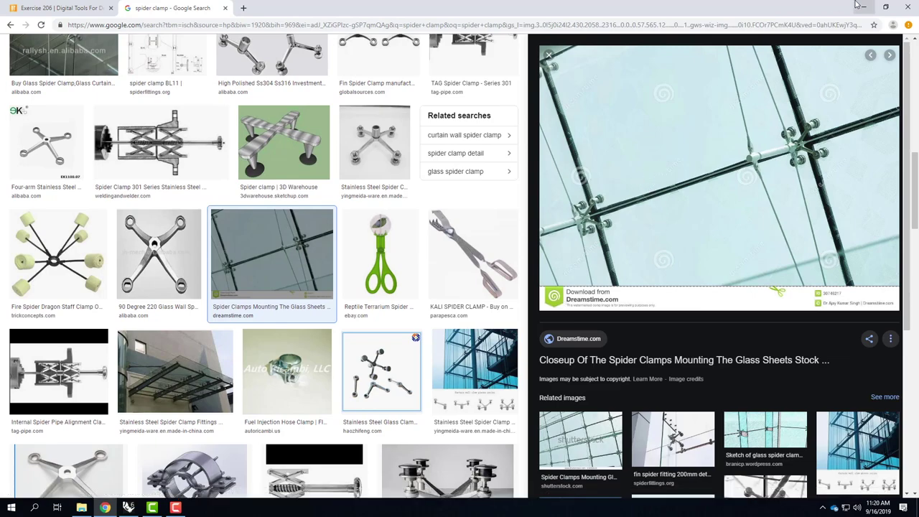
{"action": "left_click", "coordinate": [167, 151]}
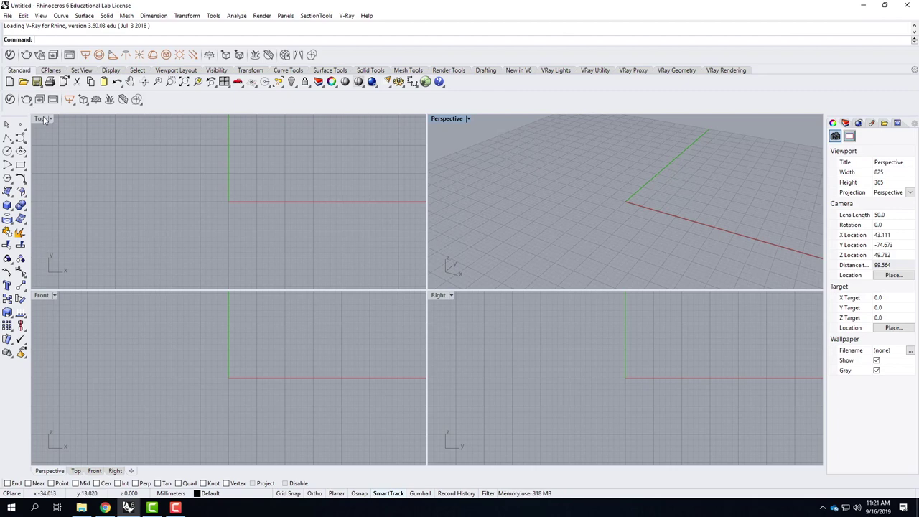
Maximize the Top viewport to fill the workspace.
{"action": "left_click", "coordinate": [47, 118]}
{"action": "double_click", "coordinate": [46, 123]}
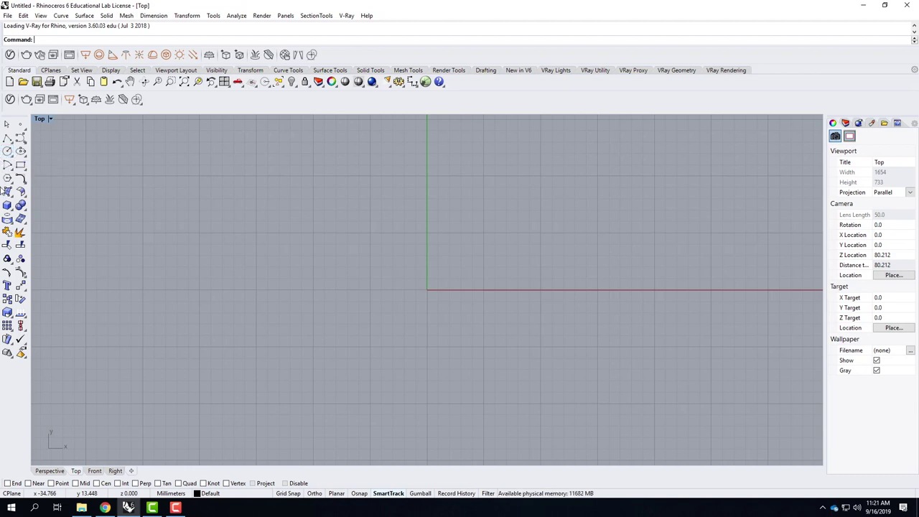
Try an arc with centre 2,0 starting at 0,0, then cancel it unfinished.
{"action": "left_click", "coordinate": [16, 172]}
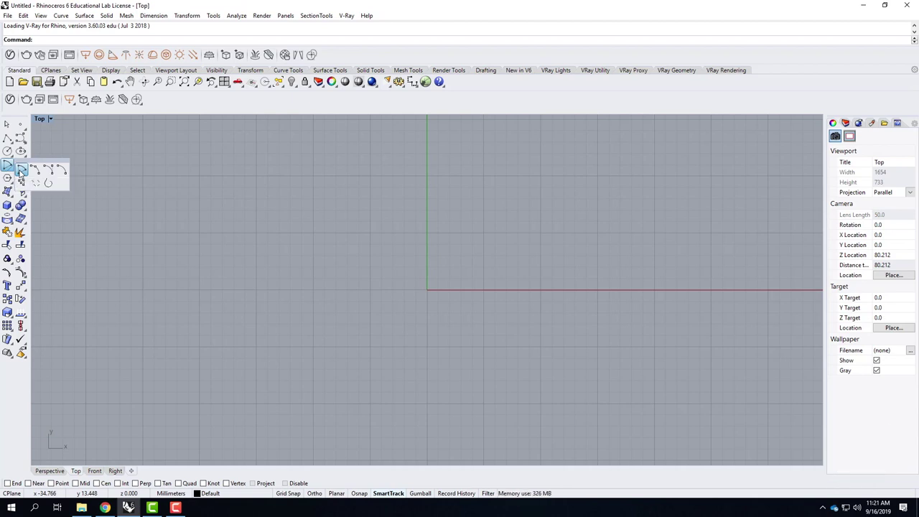
{"action": "left_click", "coordinate": [23, 173]}
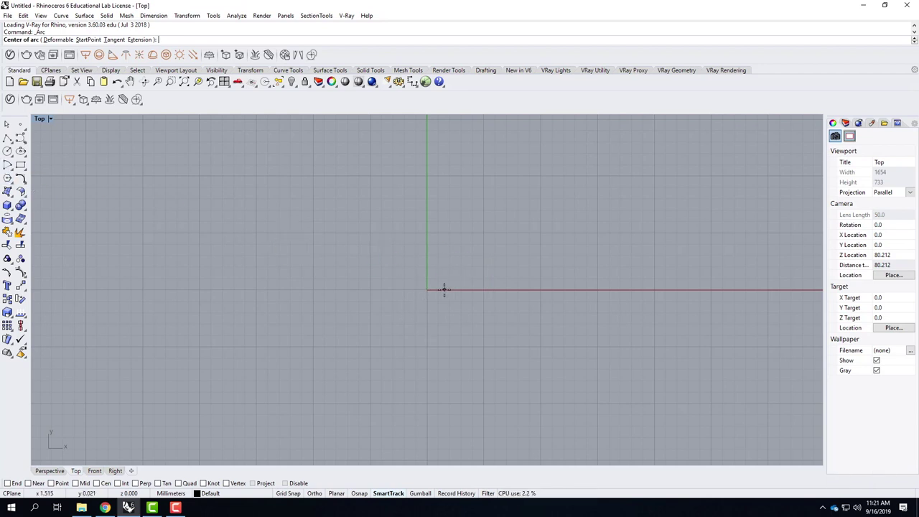
{"action": "key", "text": "0"}
{"action": "key", "text": ","}
{"action": "key", "text": "BackSpace"}
{"action": "key", "text": "BackSpace"}
{"action": "type", "text": "0, Back x 2 2"}
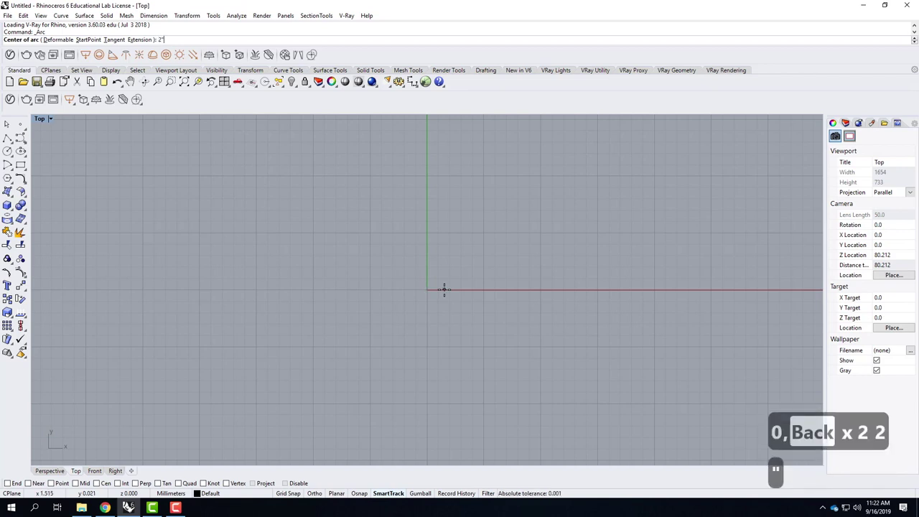
{"action": "type", "text": ",0"}
{"action": "key", "text": "Return"}
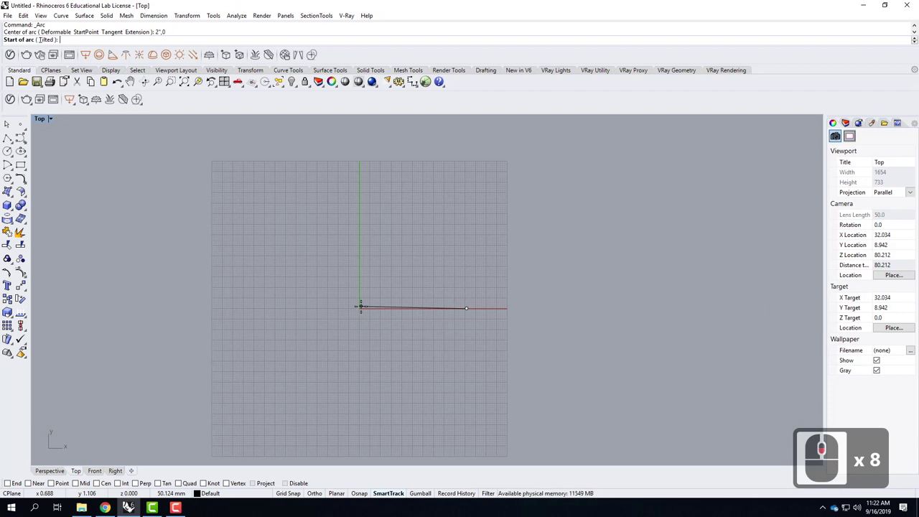
{"action": "type", "text": "0,0"}
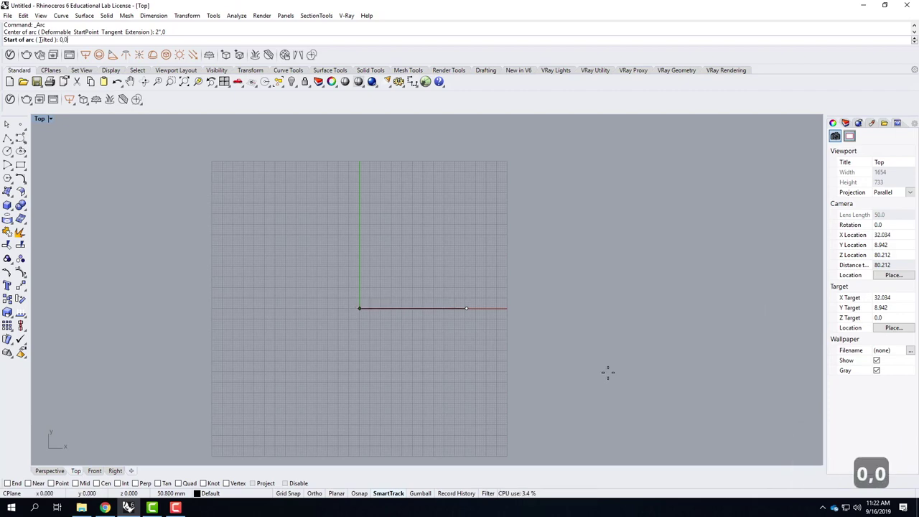
{"action": "key", "text": "Escape"}
{"action": "key", "text": "Escape"}
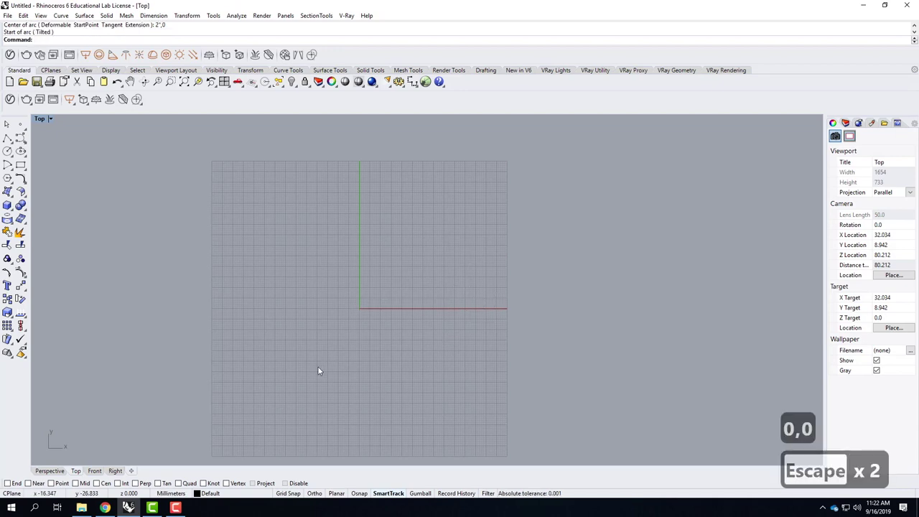
Bring up the model unit settings via the Units command.
{"action": "type", "text": "nits"}
{"action": "key", "text": "Return"}
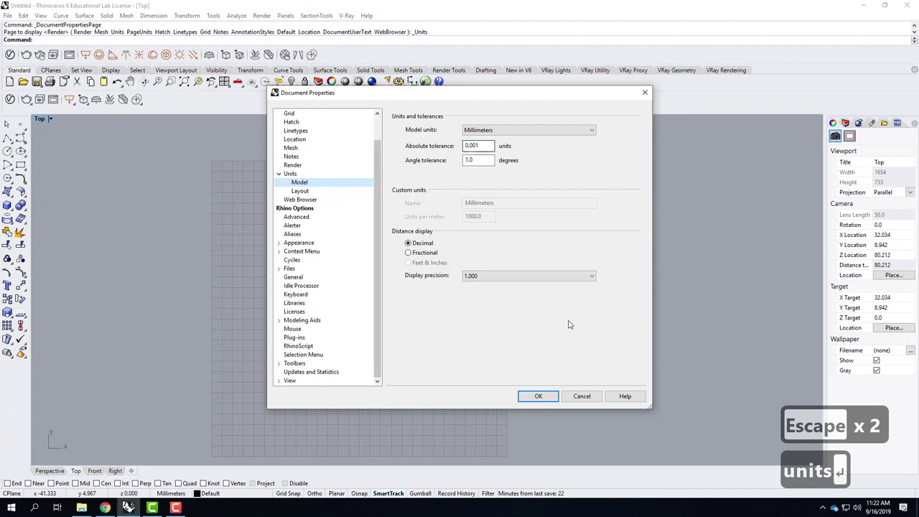
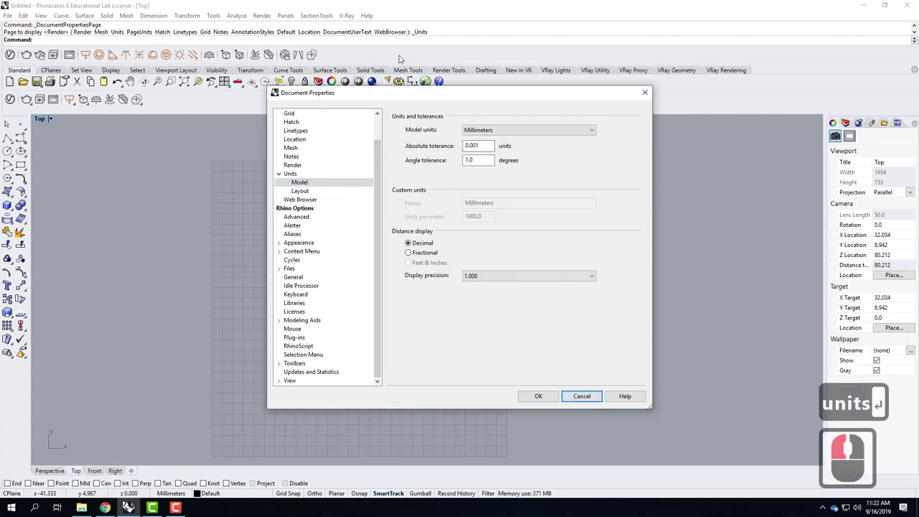
Close Document Properties without changing the millimeter units.
{"action": "left_click", "coordinate": [601, 403]}
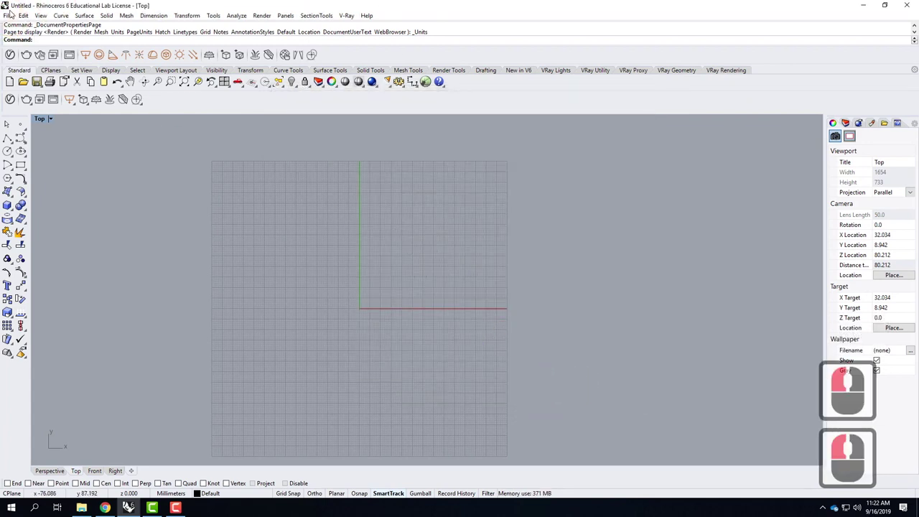
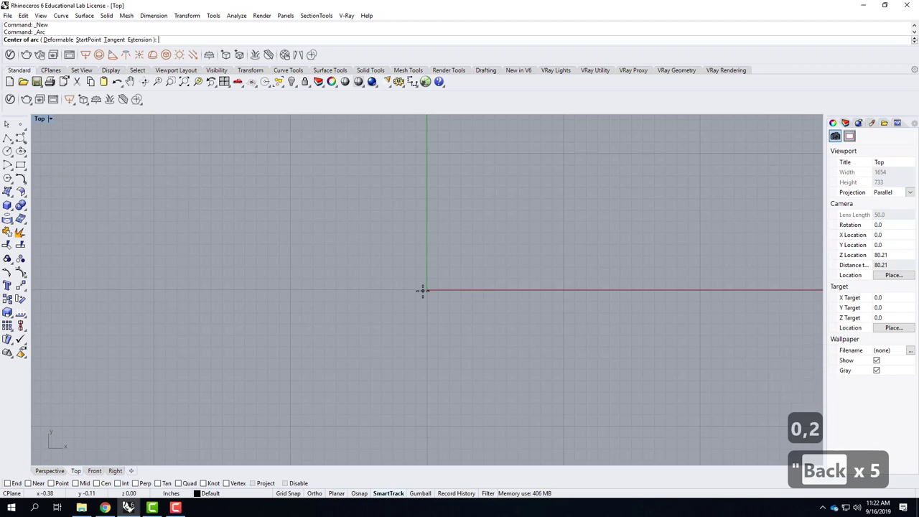
Draw an arc centred at 2,0 starting at the origin, continued by a 13-inch straight line.
{"action": "type", "text": ",0"}
{"action": "key", "text": "Return"}
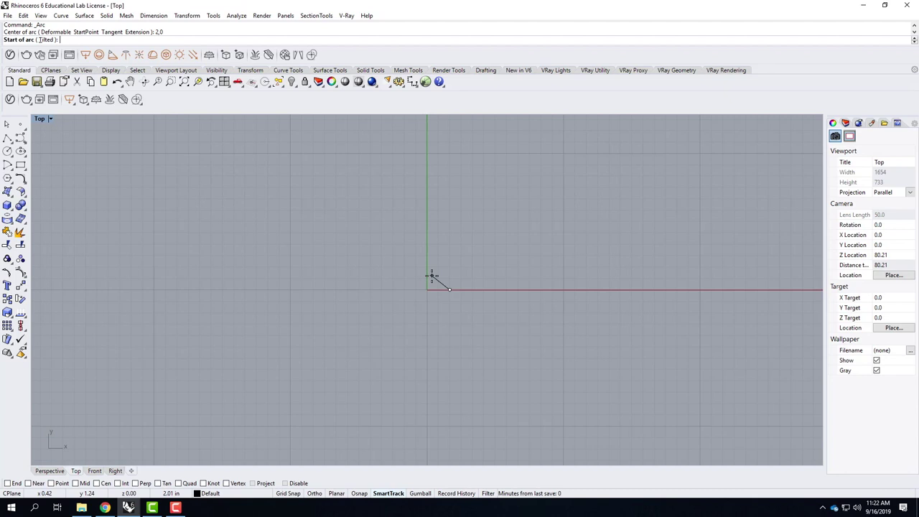
{"action": "type", "text": "0,0"}
{"action": "key", "text": "Return"}
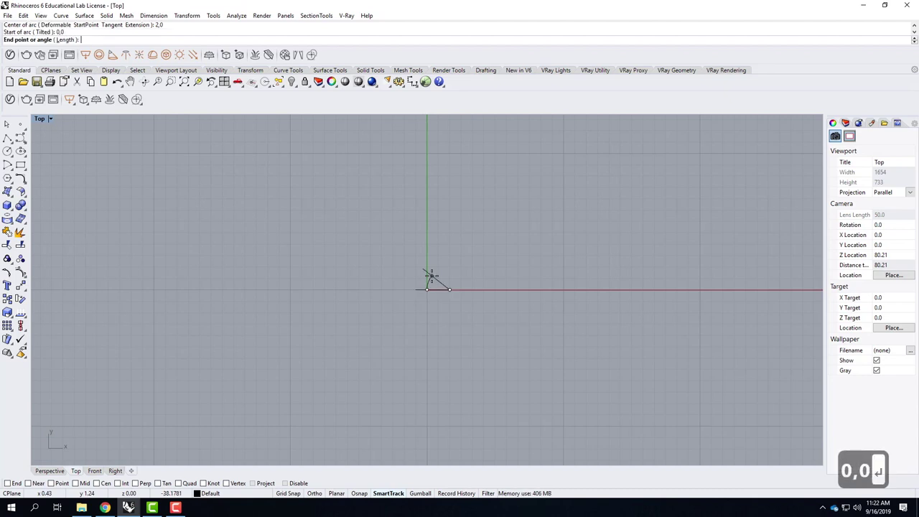
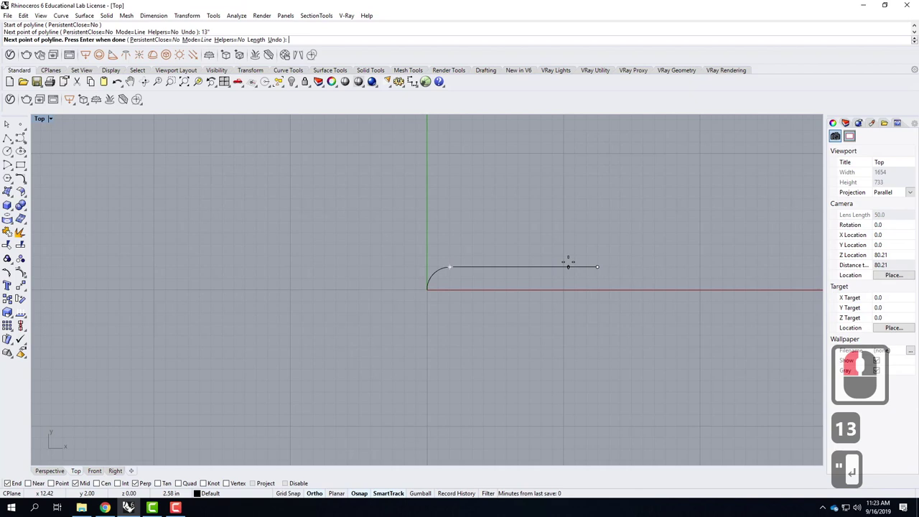
{"action": "key", "text": "Return"}
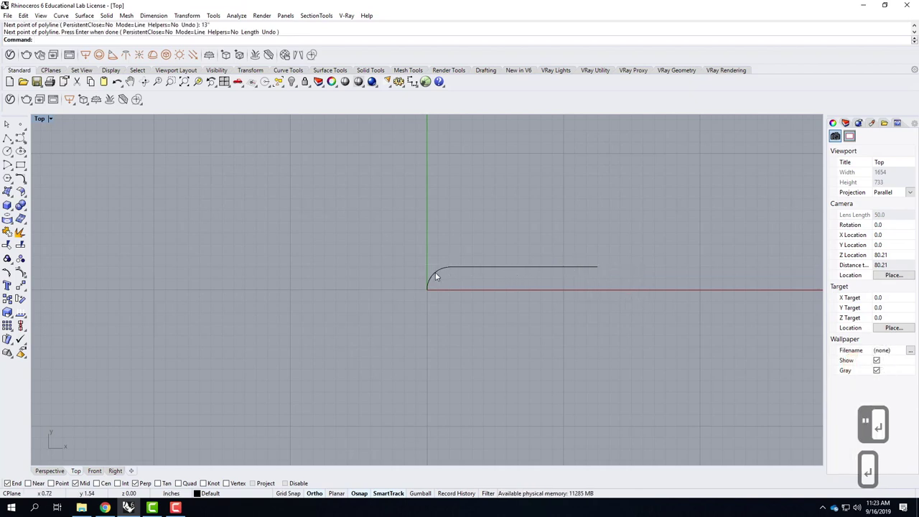
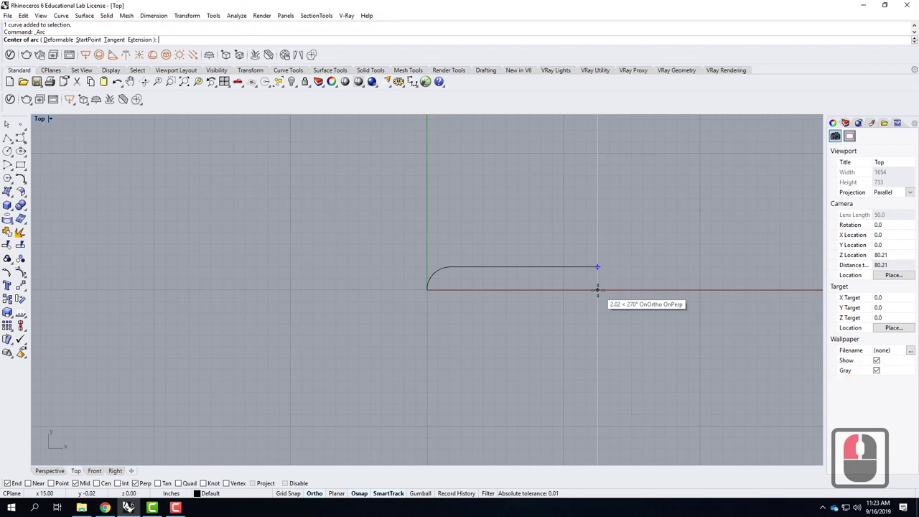
Begin a second arc at the line's end, retyping its centre coordinates.
{"action": "type", "text": "0, - 2"}
{"action": "key", "text": "BackSpace"}
{"action": "key", "text": "BackSpace"}
{"action": "key", "text": "BackSpace"}
{"action": "key", "text": "shift+Return"}
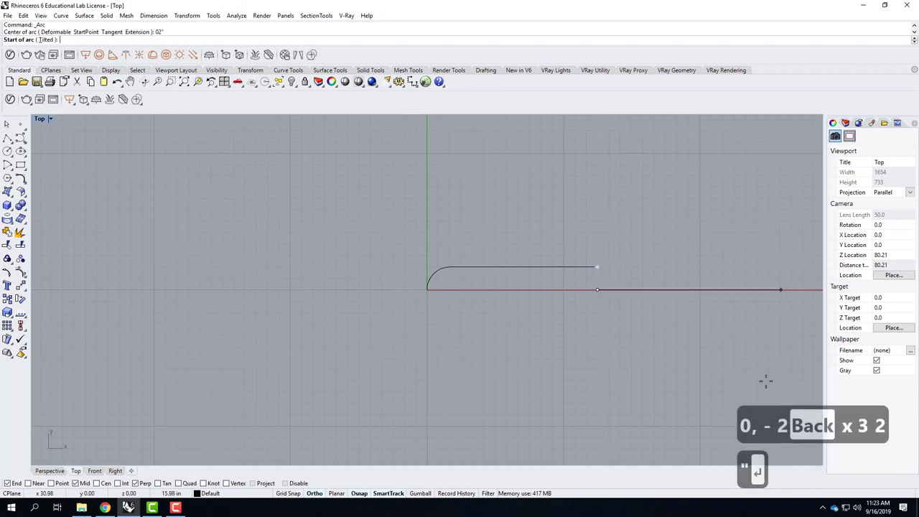
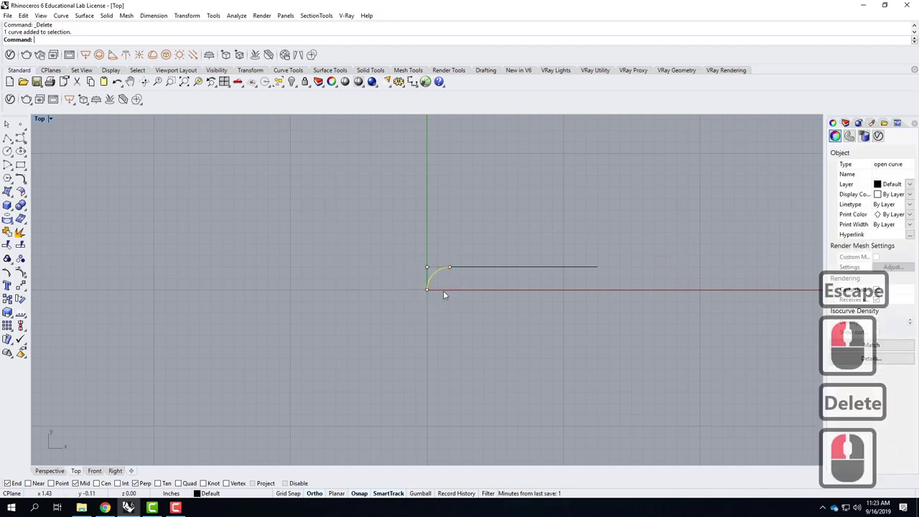
Mirror the corner arc to the other end of the profile.
{"action": "type", "text": "mirror"}
{"action": "key", "text": "Return"}
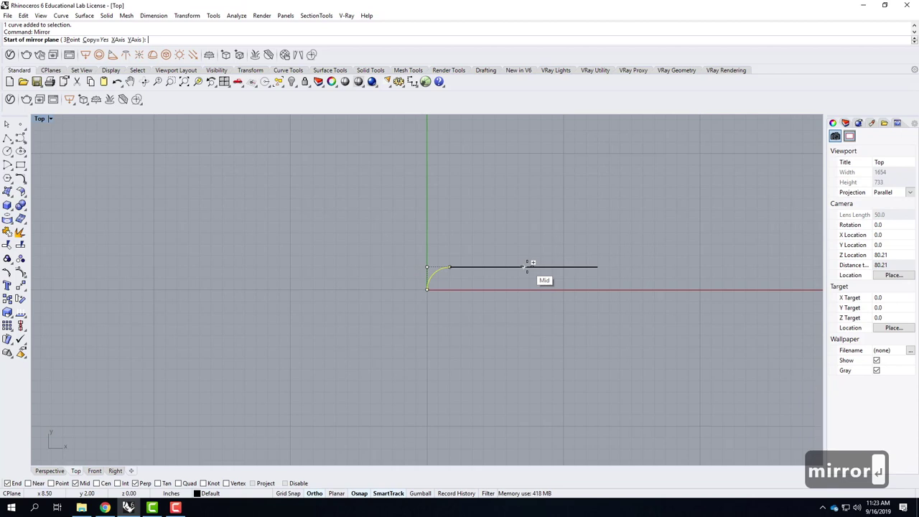
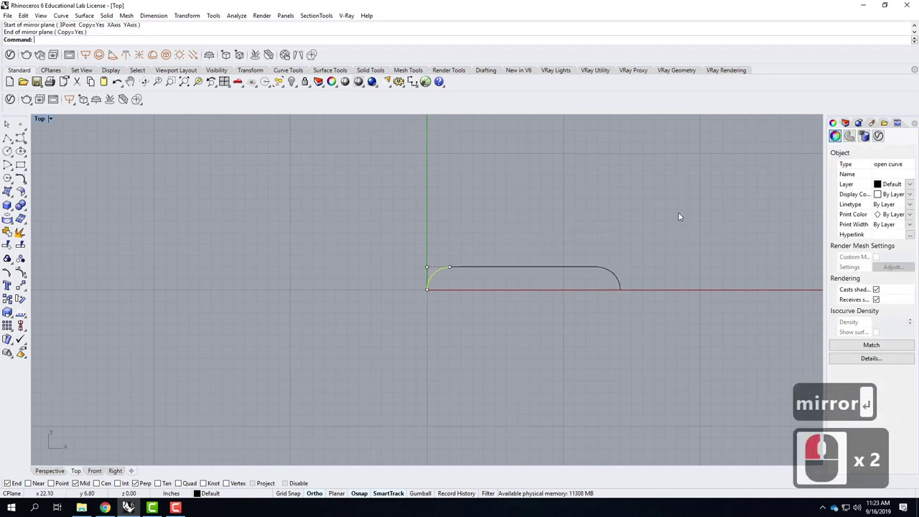
{"action": "left_click", "coordinate": [688, 214]}
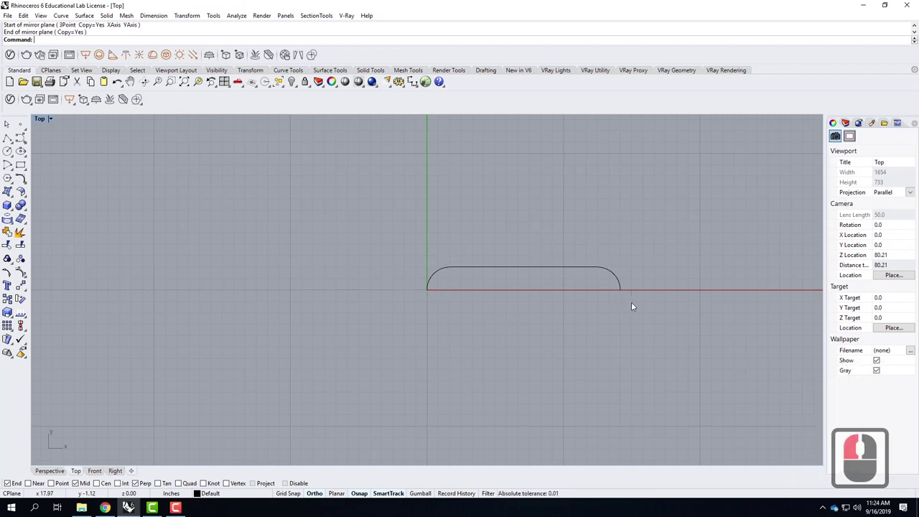
Join the arcs and line into one open profile curve.
{"action": "left_click", "coordinate": [651, 232]}
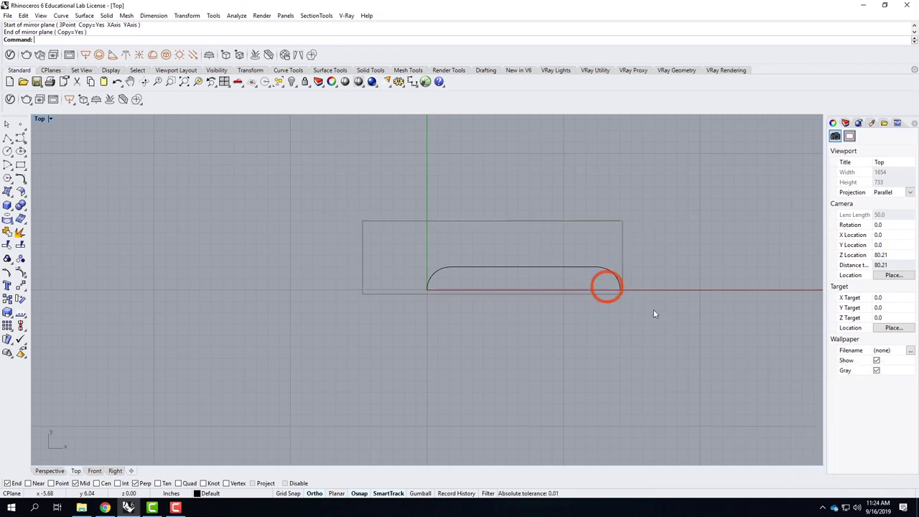
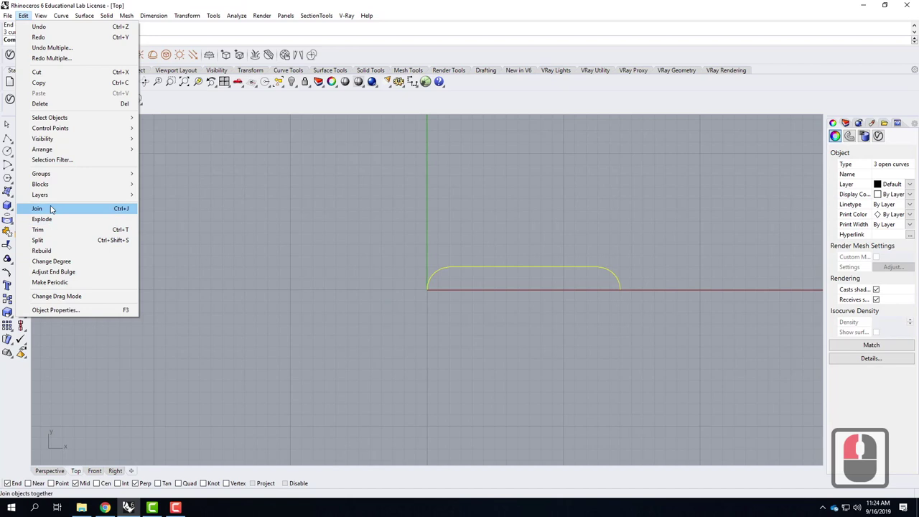
{"action": "left_click", "coordinate": [54, 209]}
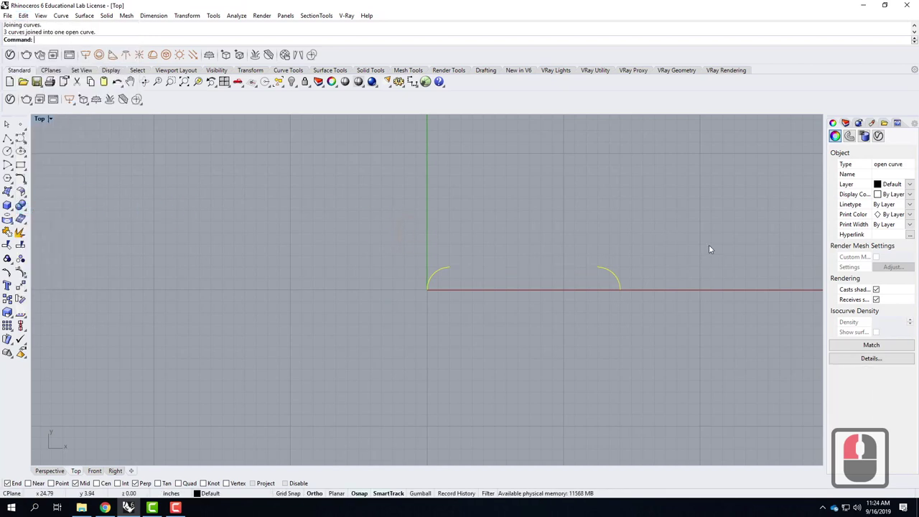
{"action": "left_click", "coordinate": [713, 249]}
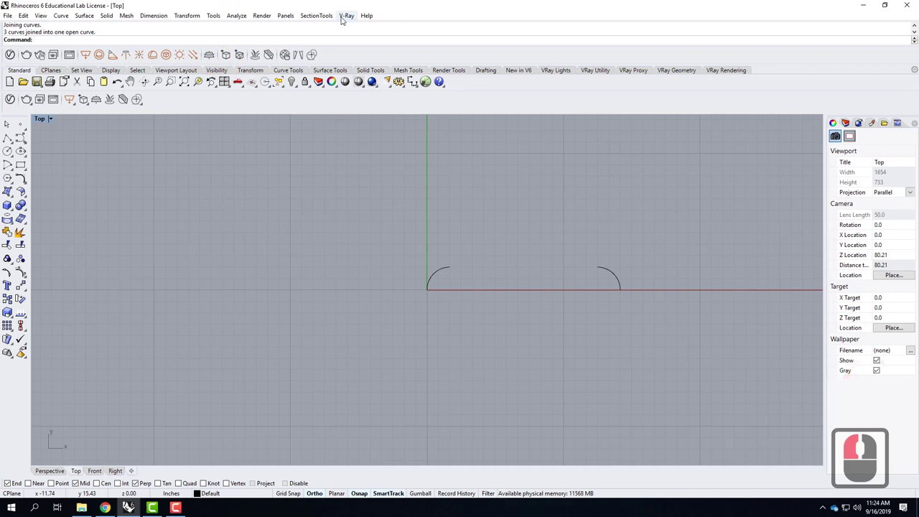
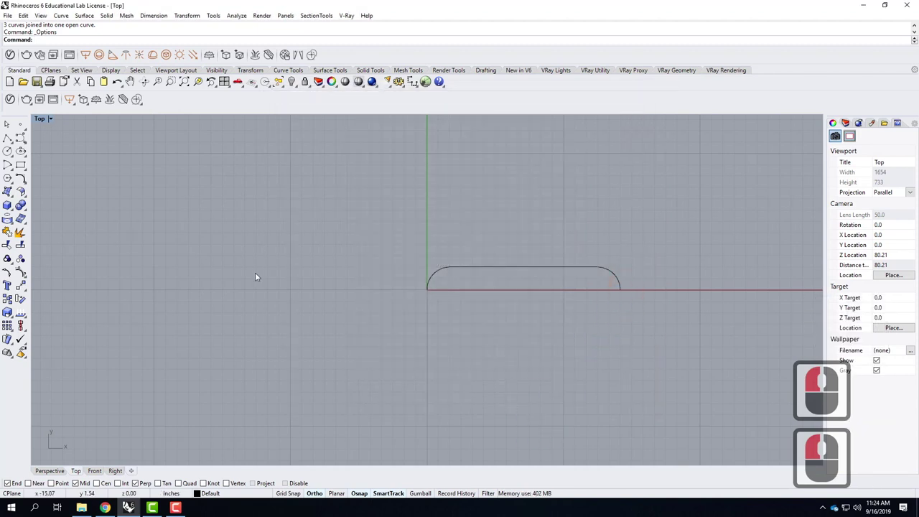
Rotate the joined profile curve in the Perspective view using reference points.
{"action": "left_click", "coordinate": [457, 273]}
{"action": "left_click", "coordinate": [512, 244]}
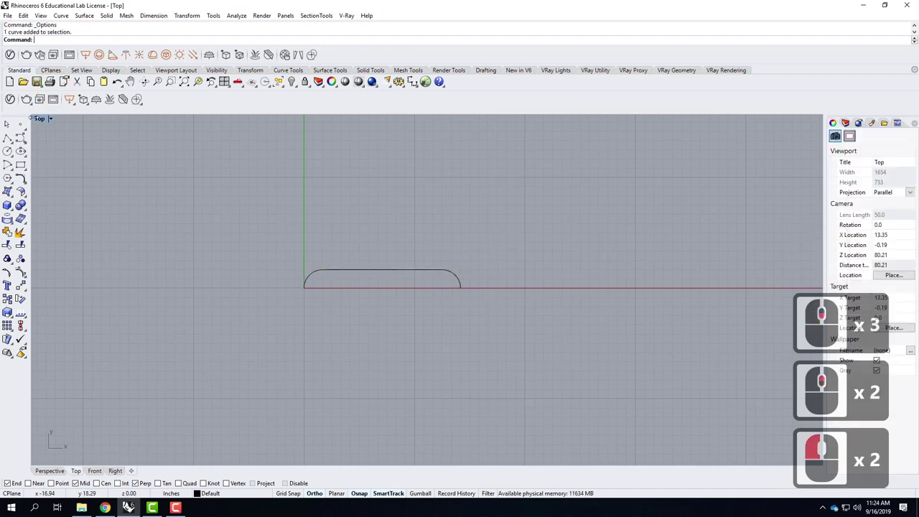
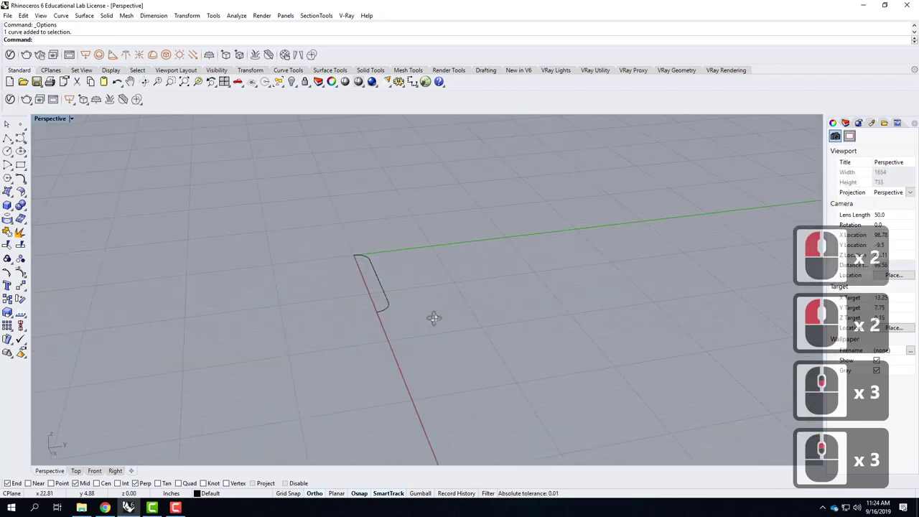
{"action": "scroll", "scroll_direction": "down", "scroll_amount": 3}
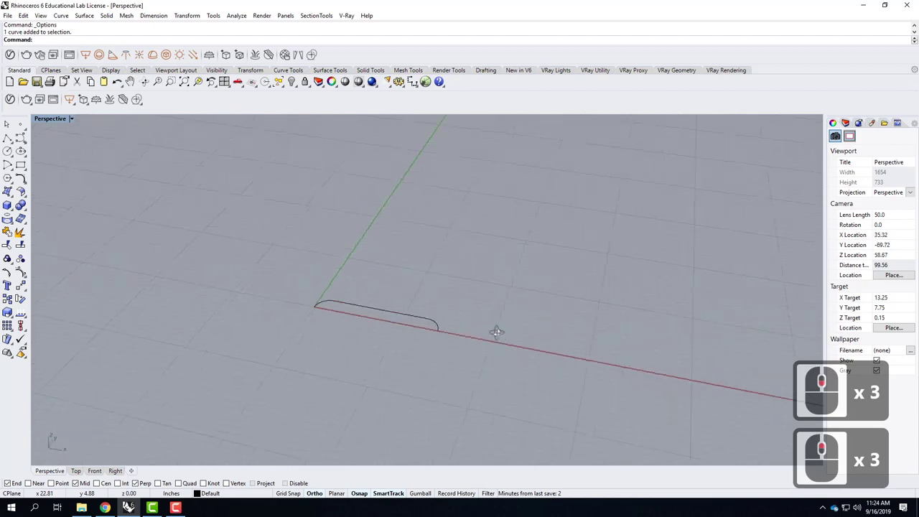
{"action": "right_click", "coordinate": [463, 336]}
{"action": "left_click", "coordinate": [387, 309]}
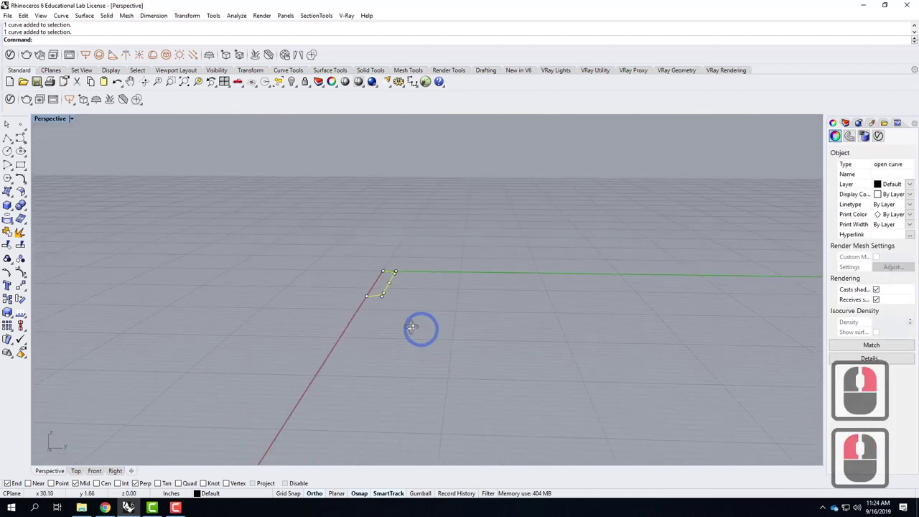
{"action": "right_click", "coordinate": [444, 335]}
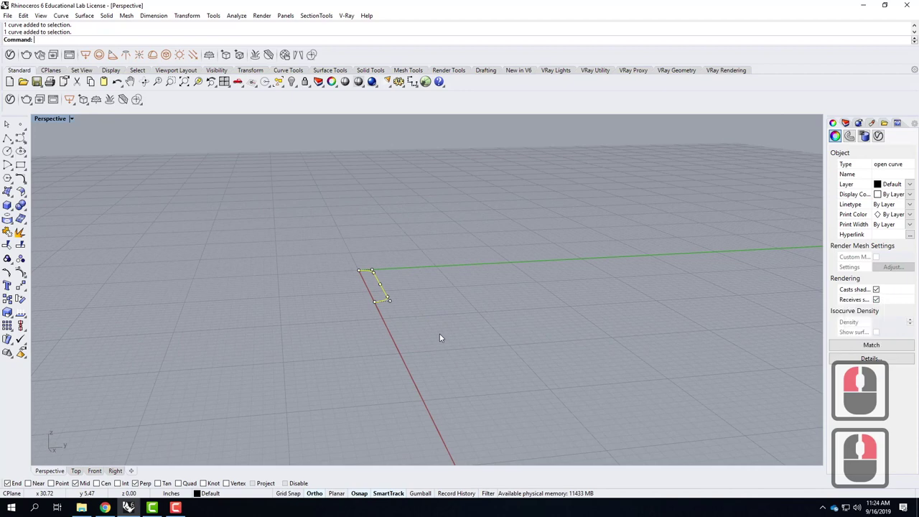
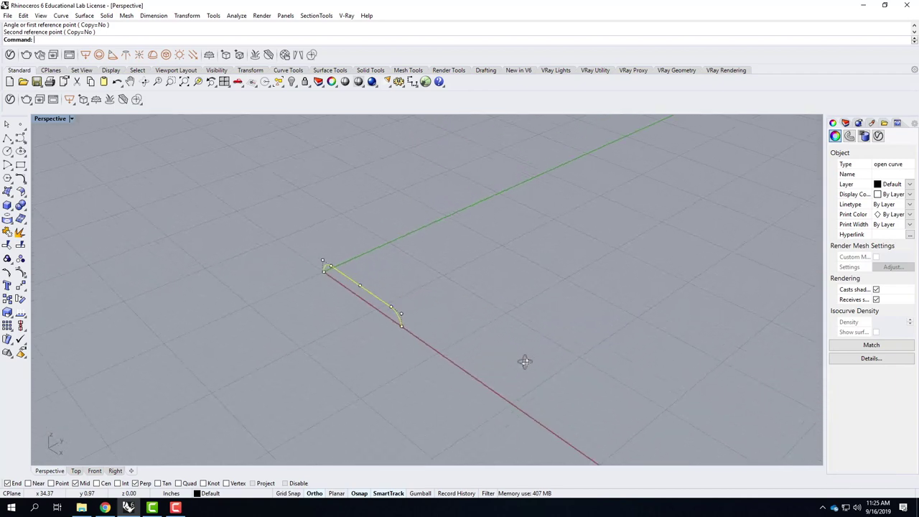
{"action": "right_click", "coordinate": [507, 364]}
{"action": "left_click", "coordinate": [448, 370]}
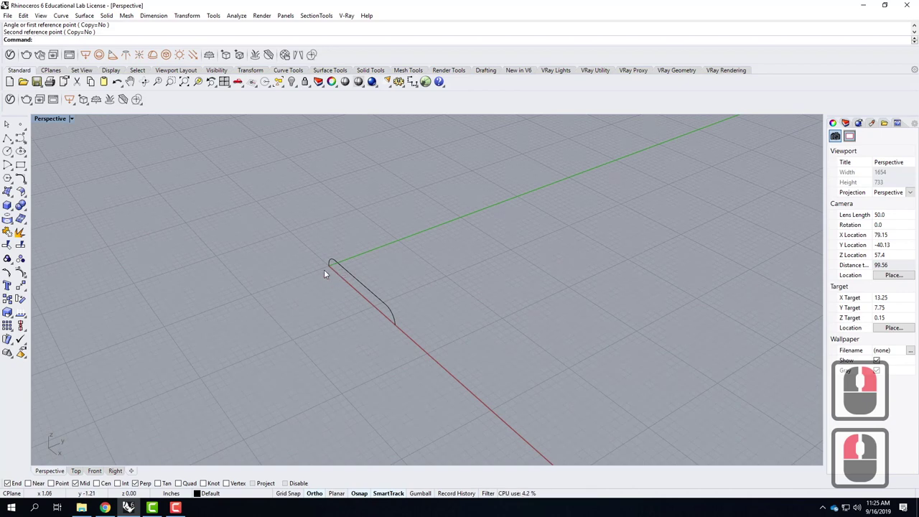
Rotate the profile curve a second time into its final orientation at the origin.
{"action": "right_click", "coordinate": [403, 334]}
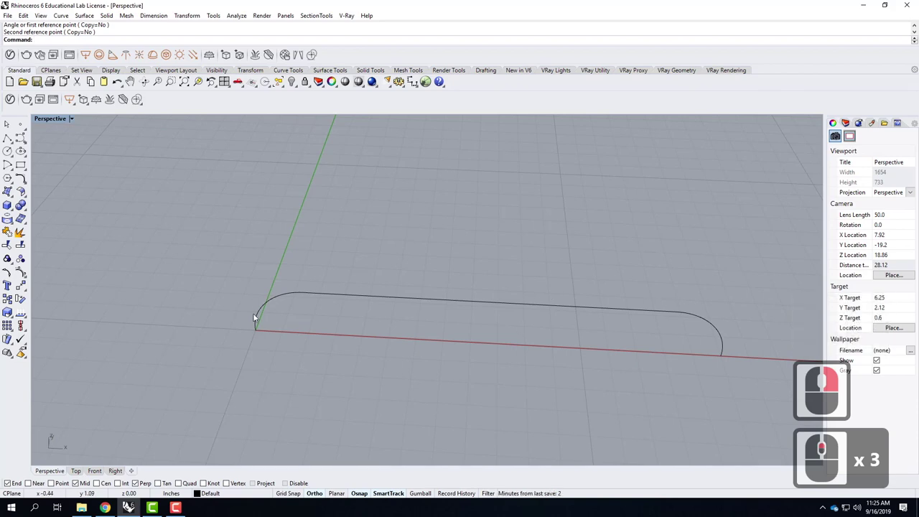
{"action": "left_click", "coordinate": [262, 312]}
{"action": "left_click", "coordinate": [673, 324]}
{"action": "left_click_drag", "start_coordinate": [662, 413], "coordinate": [543, 358]}
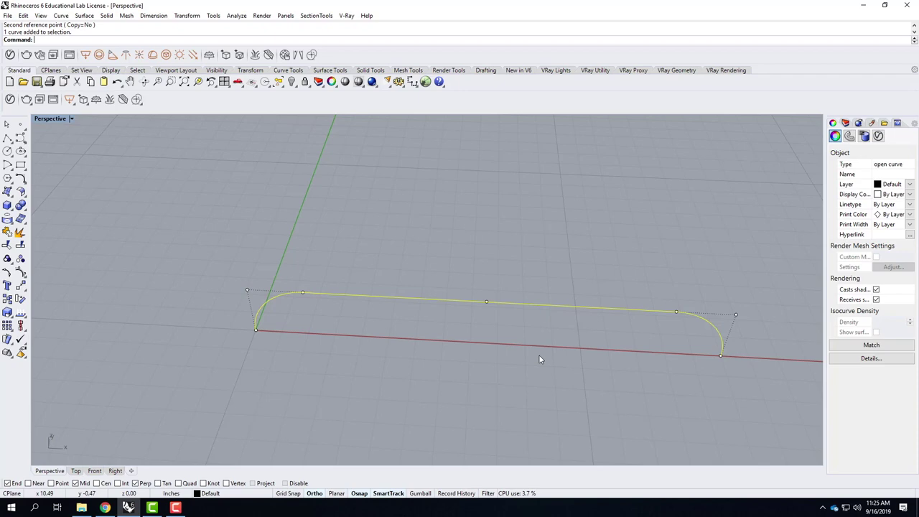
{"action": "left_click_drag", "start_coordinate": [360, 375], "coordinate": [303, 283]}
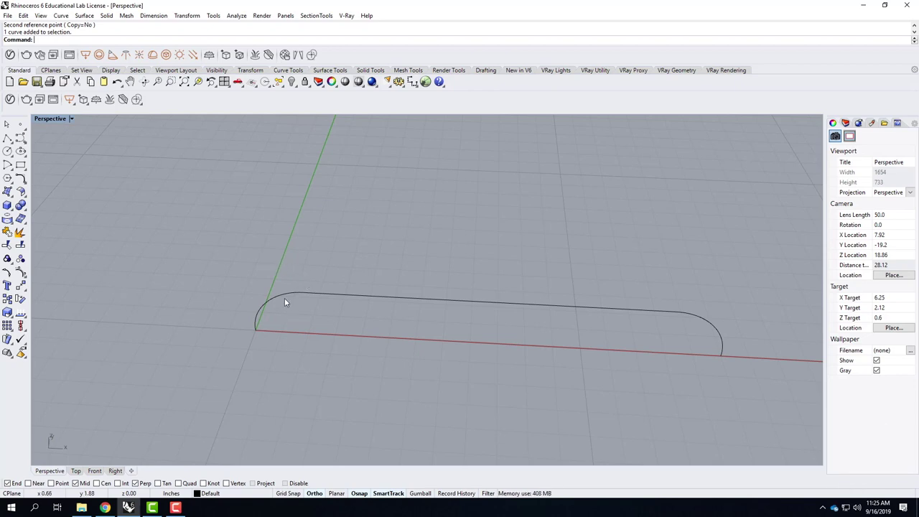
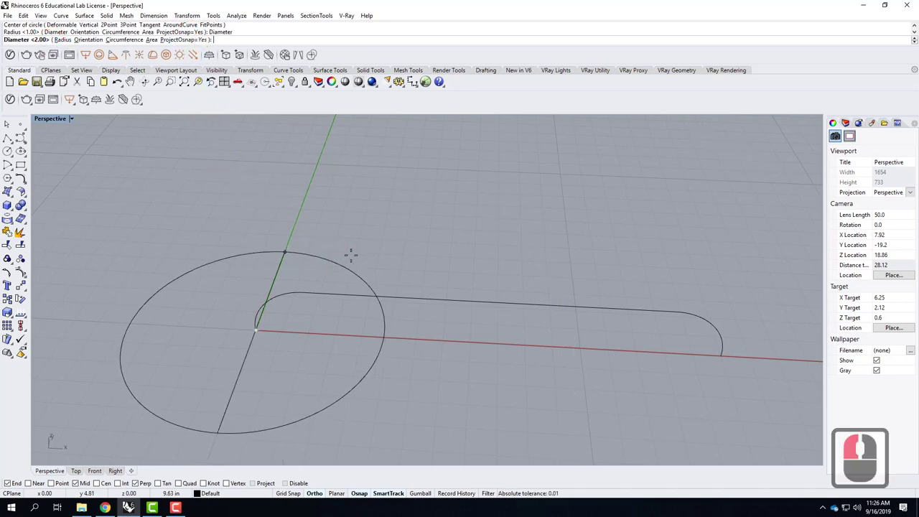
Draw a 0.5" diameter circle at the profile curve's origin end and select it.
{"action": "type", "text": ".5"}
{"action": "key", "text": "shift+'"}
{"action": "key", "text": "Return"}
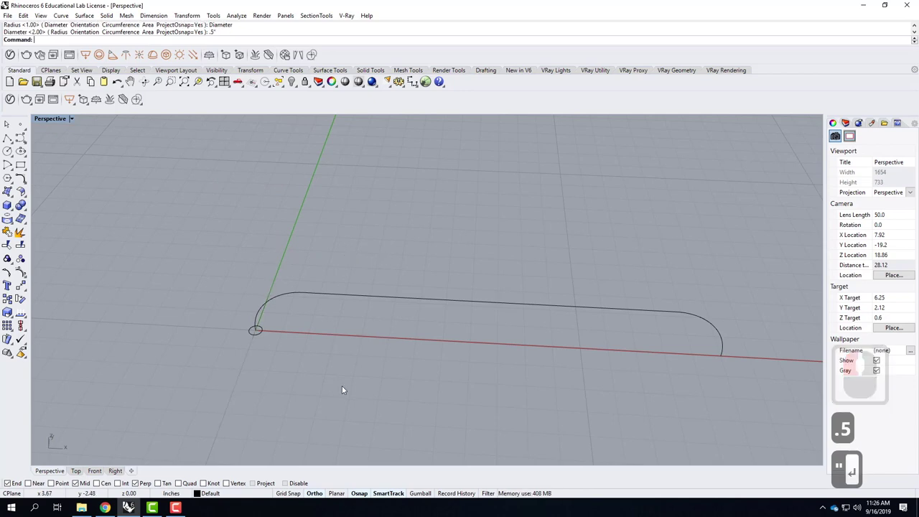
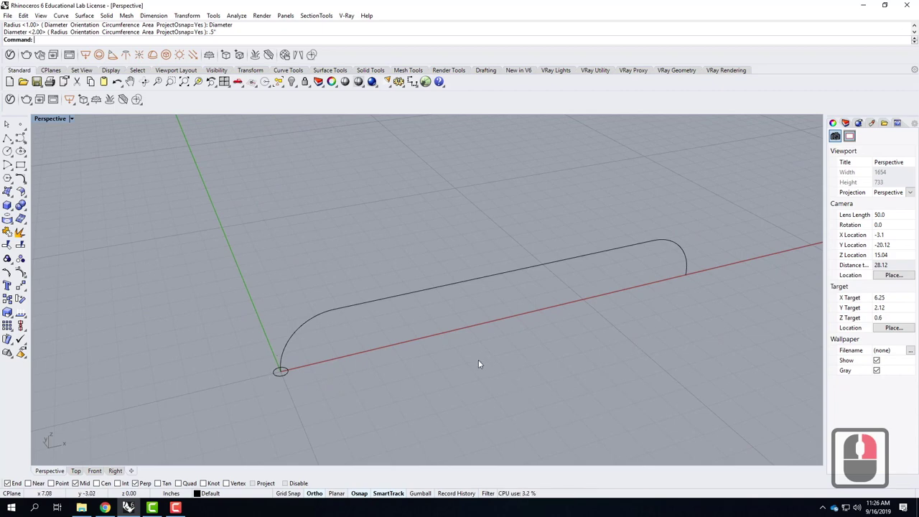
{"action": "left_click", "coordinate": [291, 380]}
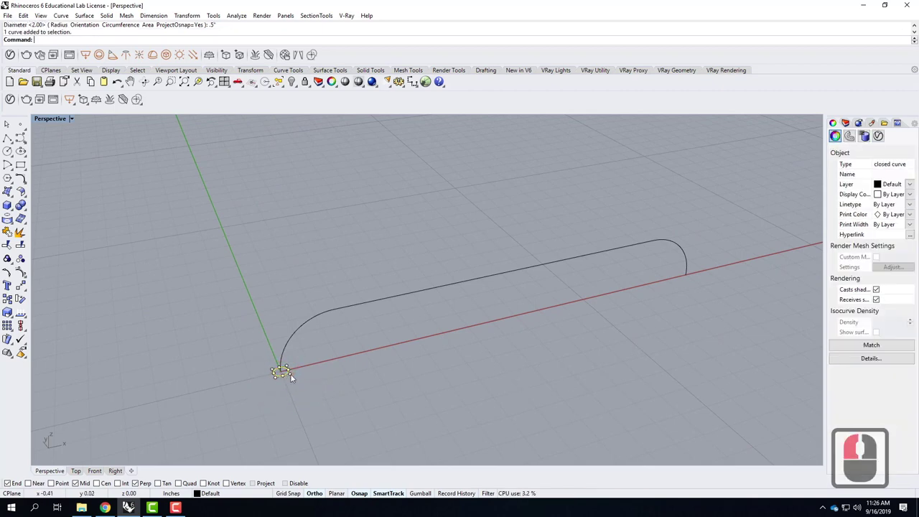
{"action": "left_click", "coordinate": [329, 381]}
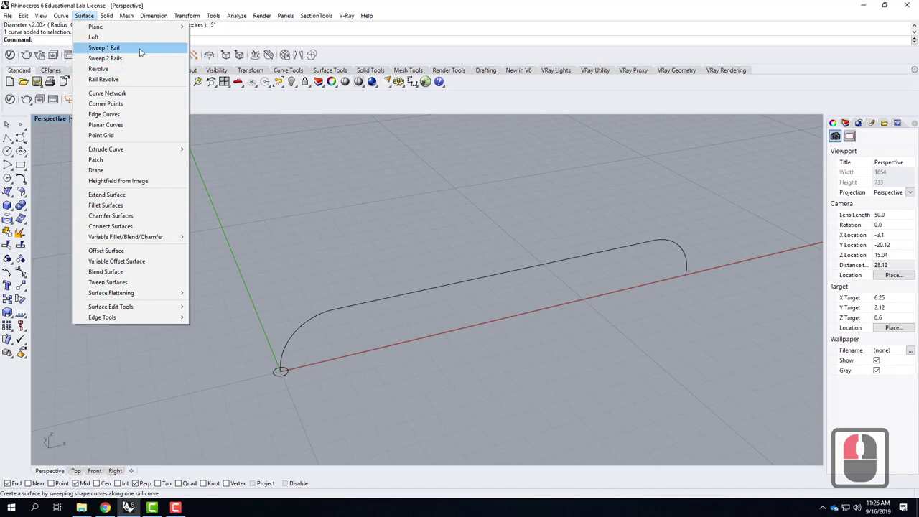
Sweep the circle along the profile curve with Sweep 1 Rail to form the bent tube.
{"action": "left_click", "coordinate": [143, 53]}
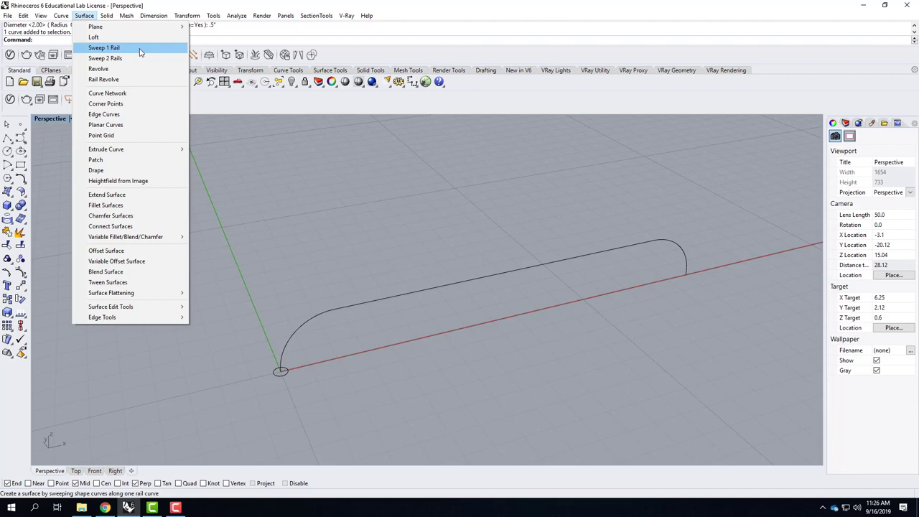
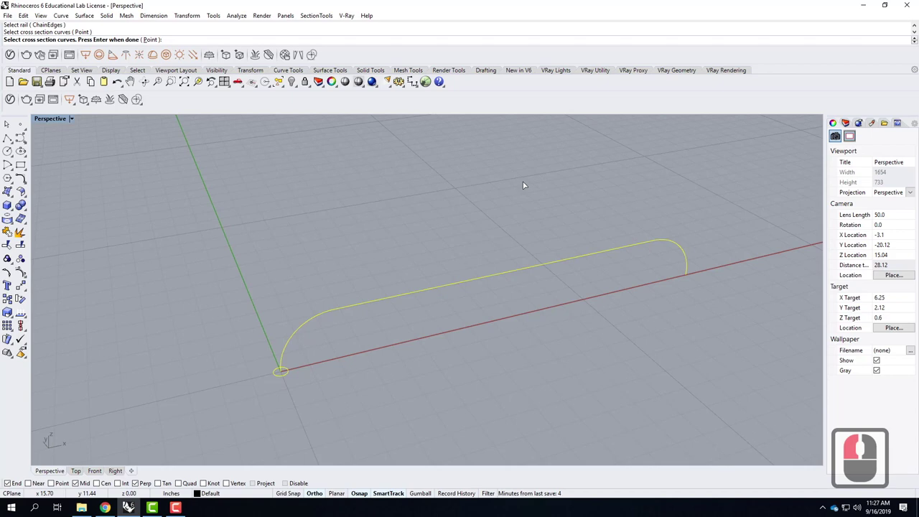
{"action": "key", "text": "Return"}
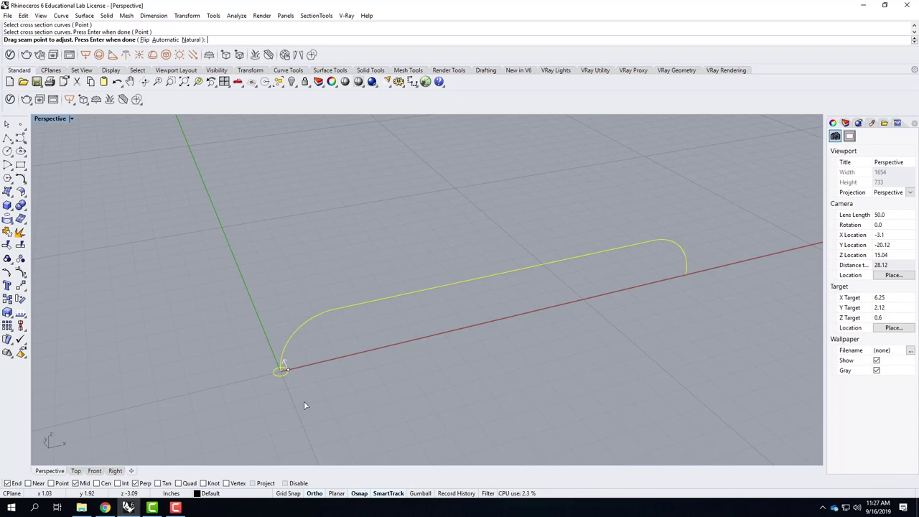
{"action": "key", "text": "Return"}
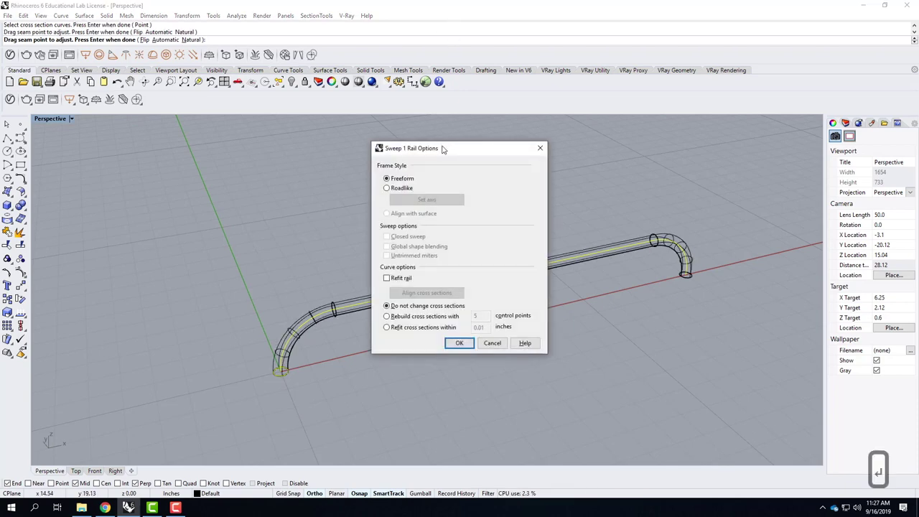
{"action": "left_click", "coordinate": [90, 153]}
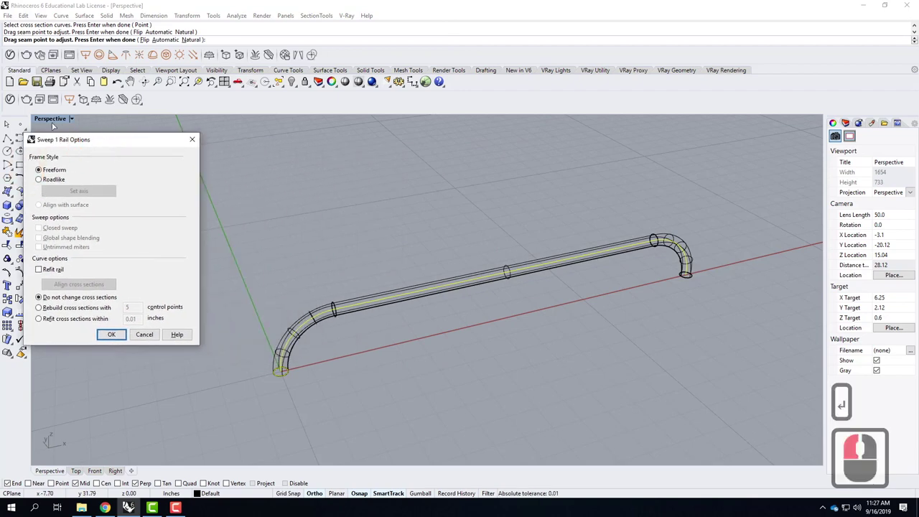
{"action": "left_click", "coordinate": [68, 200]}
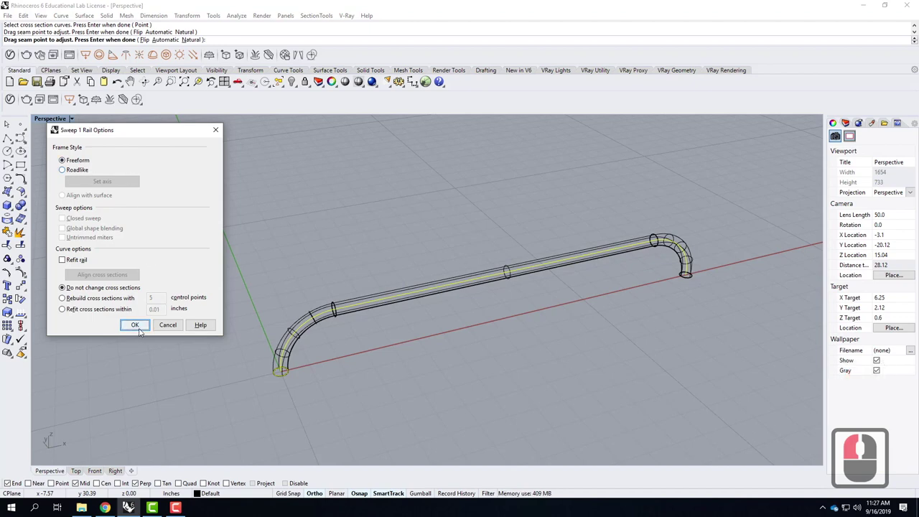
{"action": "left_click", "coordinate": [142, 330]}
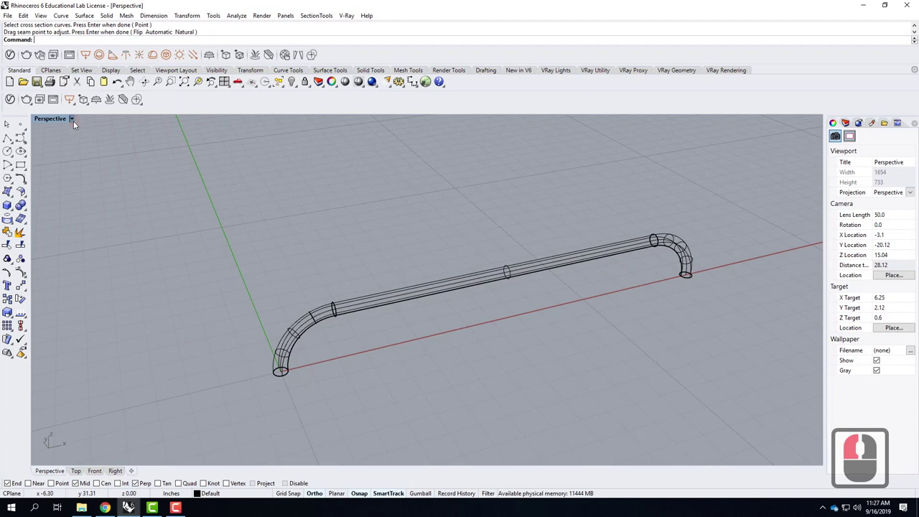
Set the Perspective viewport to Shaded display and orbit around the tube.
{"action": "left_click", "coordinate": [77, 124]}
{"action": "left_click", "coordinate": [70, 159]}
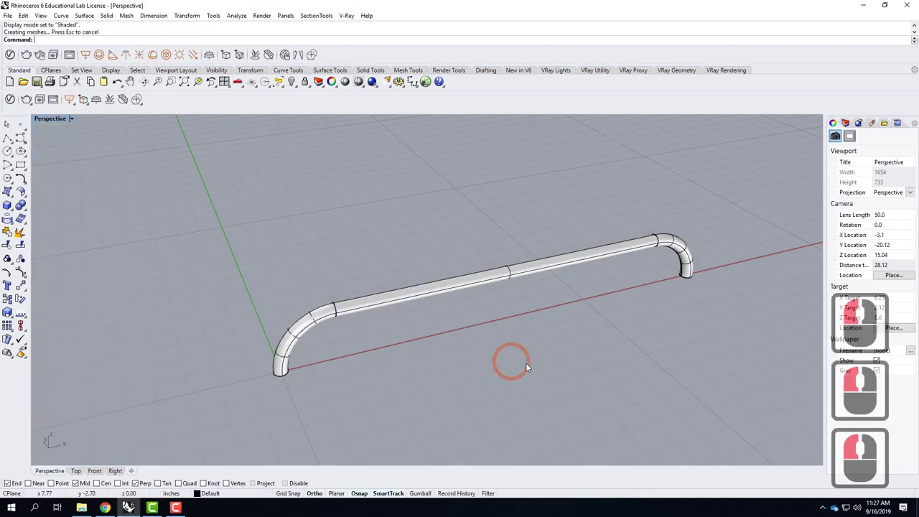
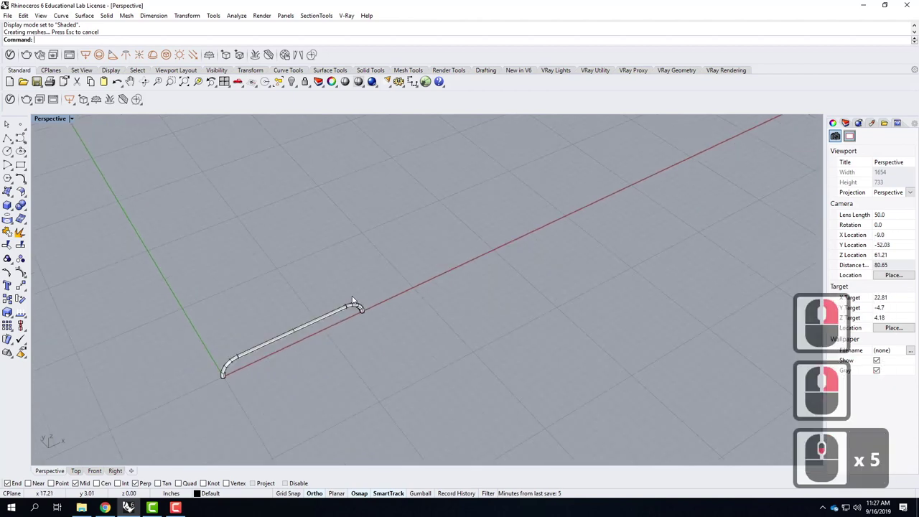
{"action": "right_click", "coordinate": [338, 323]}
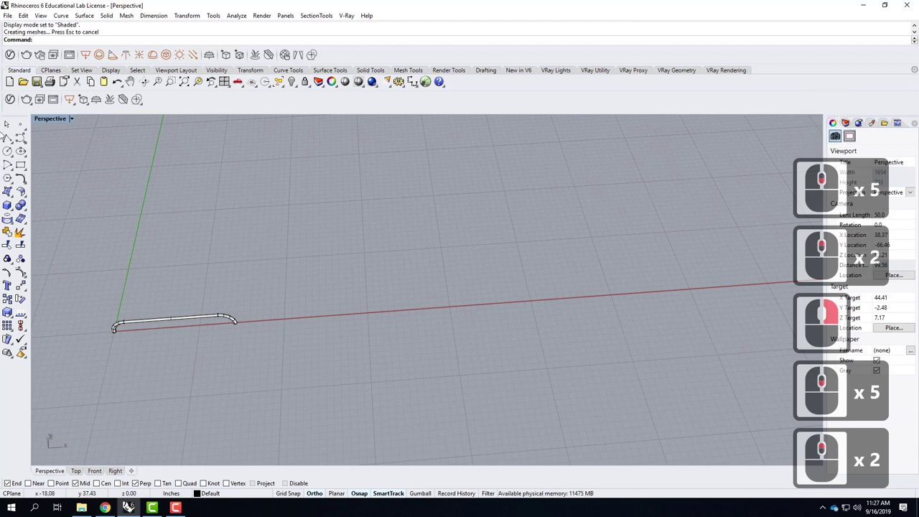
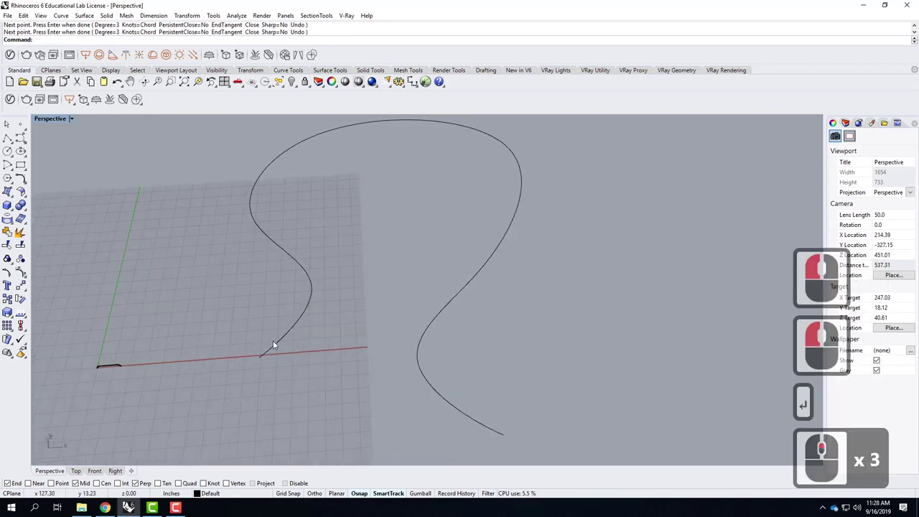
Raise the curve's upper control points vertically with Move, lifting that part of the curve into 3D.
{"action": "left_click", "coordinate": [281, 347]}
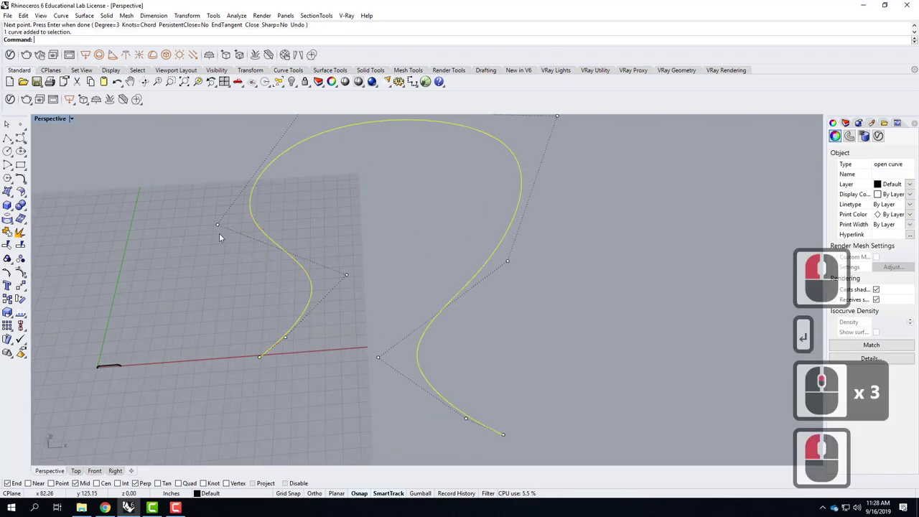
{"action": "left_click", "coordinate": [227, 235]}
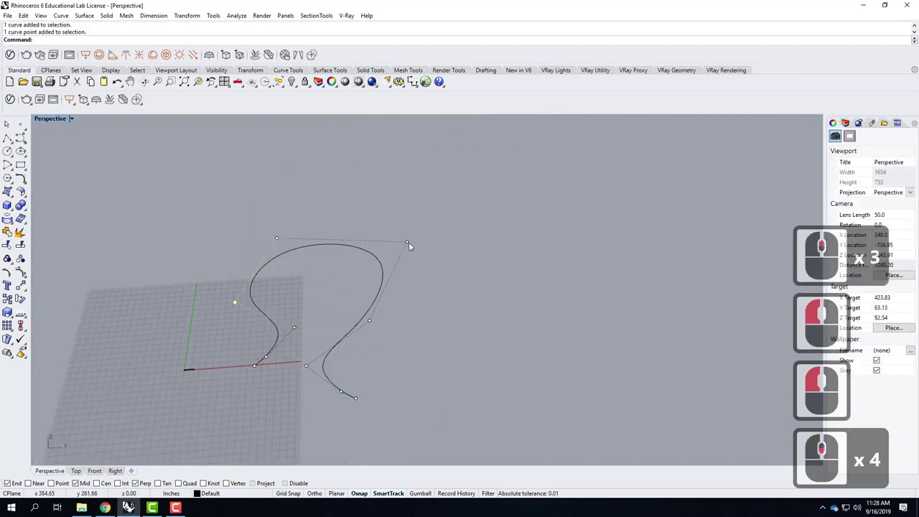
{"action": "left_click", "coordinate": [412, 270]}
{"action": "left_click", "coordinate": [410, 243]}
{"action": "type", "text": "move"}
{"action": "key", "text": "Return"}
{"action": "key", "text": "Return"}
{"action": "left_click", "coordinate": [410, 243]}
{"action": "left_click", "coordinate": [408, 209]}
{"action": "key", "text": "Escape"}
{"action": "key", "text": "Escape"}
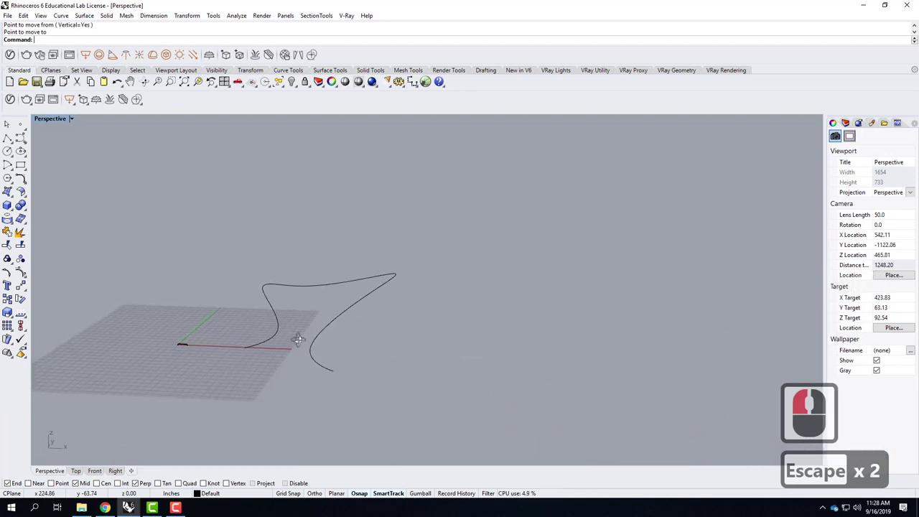
Orbit and pan the view to inspect the reshaped curve.
{"action": "right_click", "coordinate": [383, 339]}
{"action": "middle_click", "coordinate": [357, 401]}
{"action": "middle_click", "coordinate": [340, 389]}
{"action": "middle_click", "coordinate": [316, 365]}
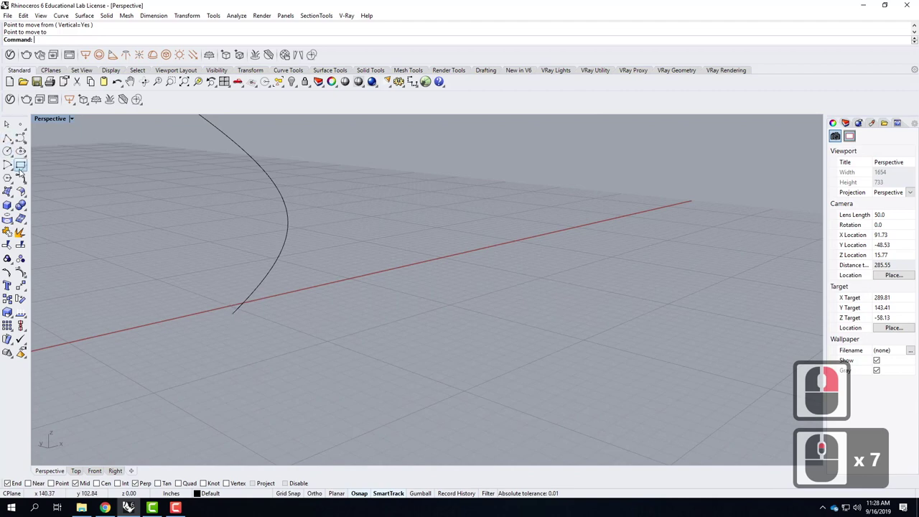
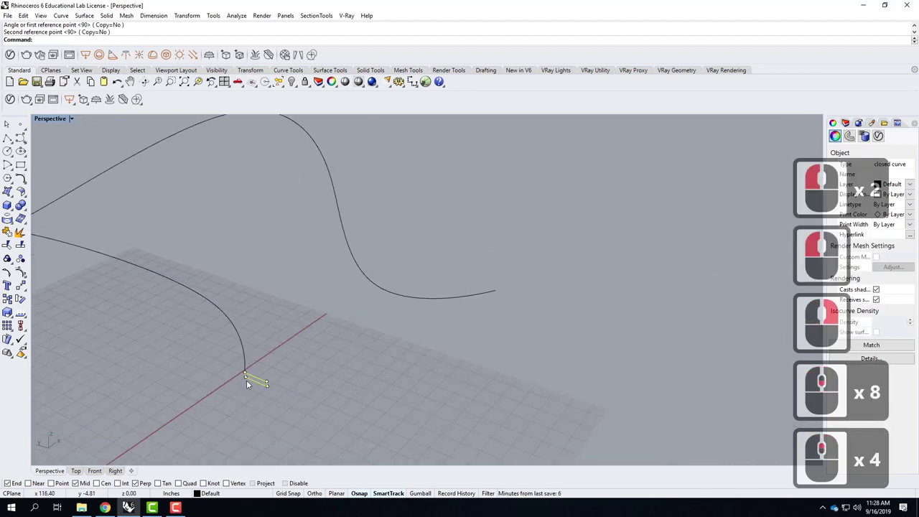
Select the rectangular profile and start Rotate on it.
{"action": "left_click", "coordinate": [253, 400]}
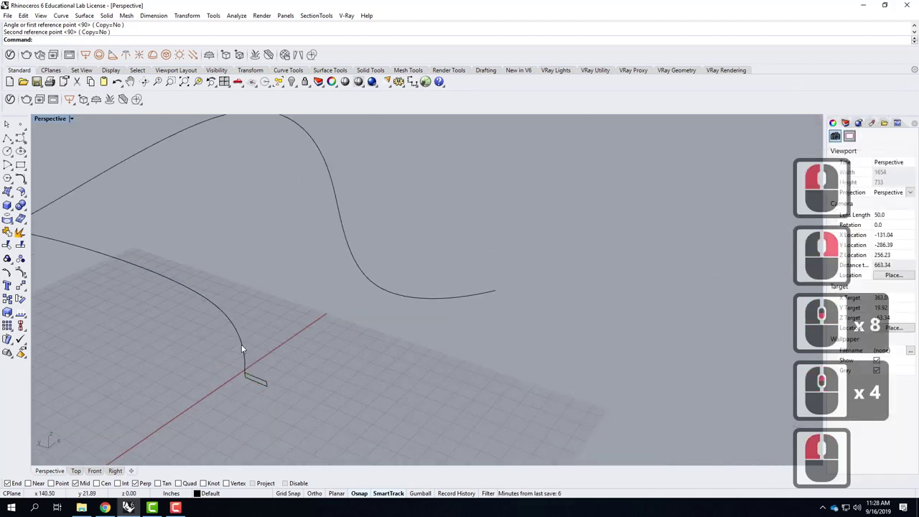
{"action": "left_click", "coordinate": [259, 357]}
{"action": "left_click", "coordinate": [283, 390]}
{"action": "key", "text": "Escape"}
{"action": "left_click", "coordinate": [299, 352]}
{"action": "type", "text": "rotate"}
{"action": "key", "text": "Return"}
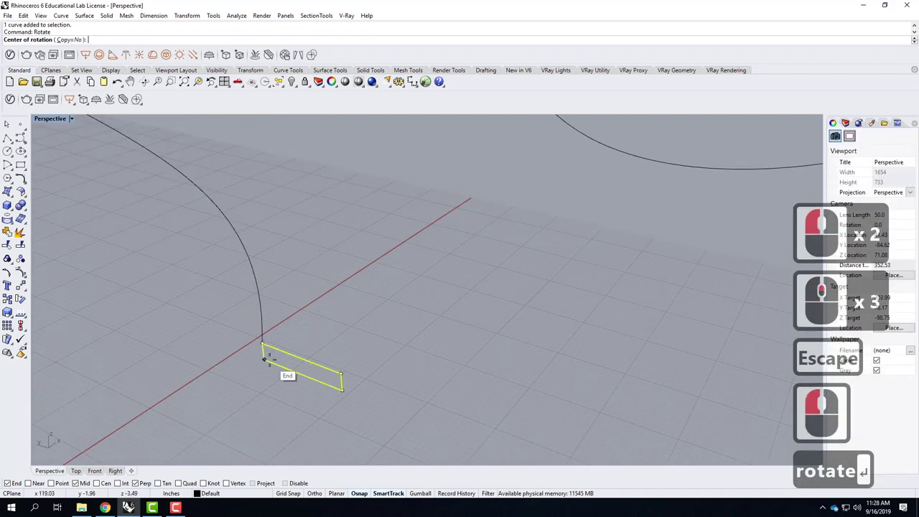
Rotate the rectangle 90° about the curve's base end point.
{"action": "left_click", "coordinate": [845, 410]}
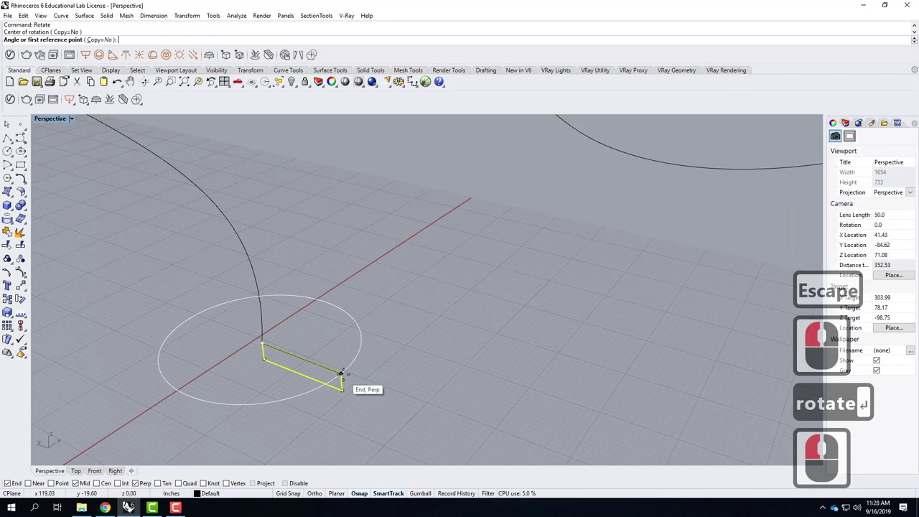
{"action": "left_click", "coordinate": [844, 410]}
{"action": "left_click", "coordinate": [373, 334]}
{"action": "key", "text": "Escape"}
{"action": "key", "text": "Escape"}
{"action": "key", "text": "Escape"}
{"action": "scroll", "scroll_direction": "down", "scroll_amount": 3}
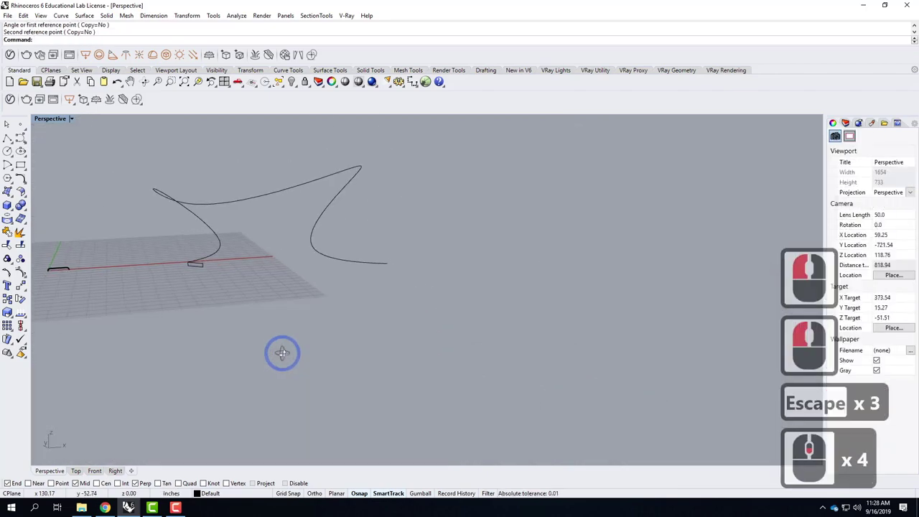
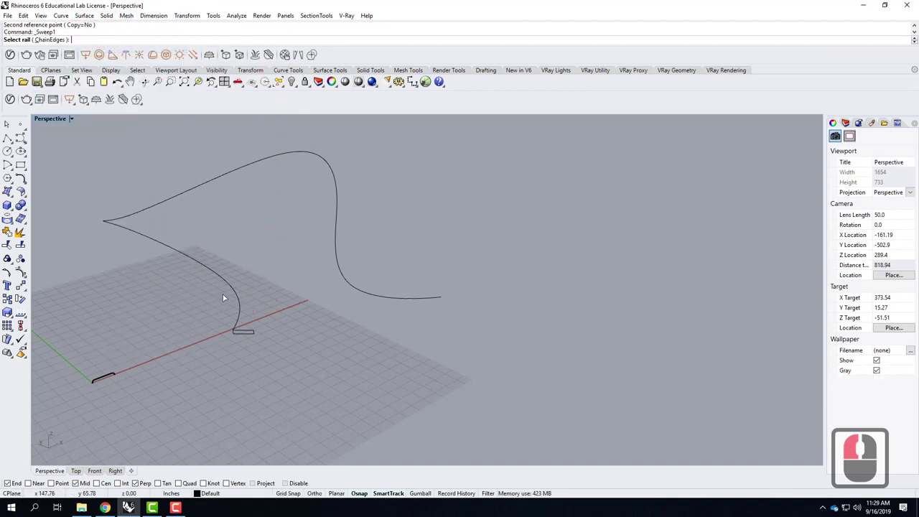
{"action": "left_click", "coordinate": [258, 318]}
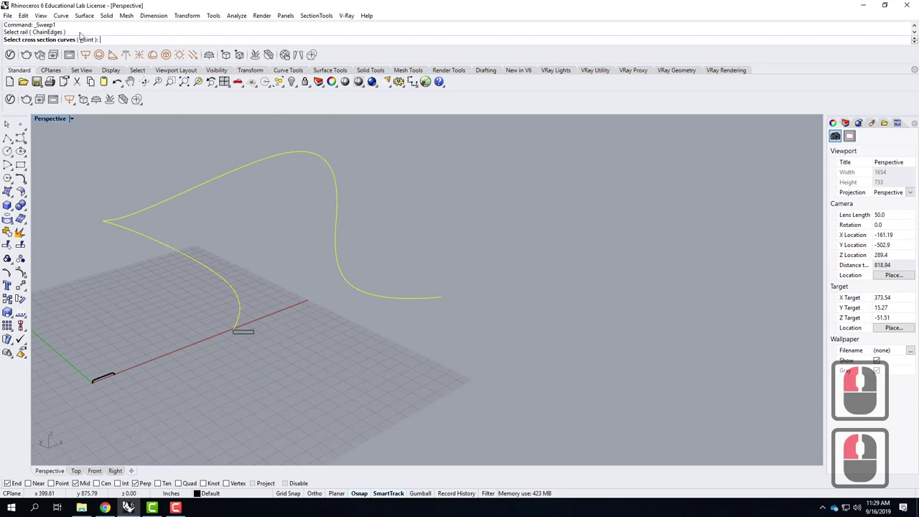
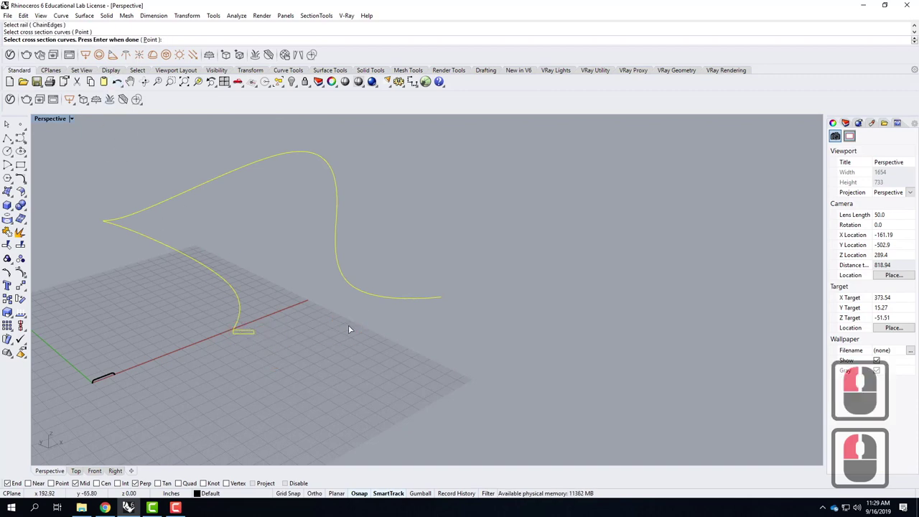
{"action": "key", "text": "Return"}
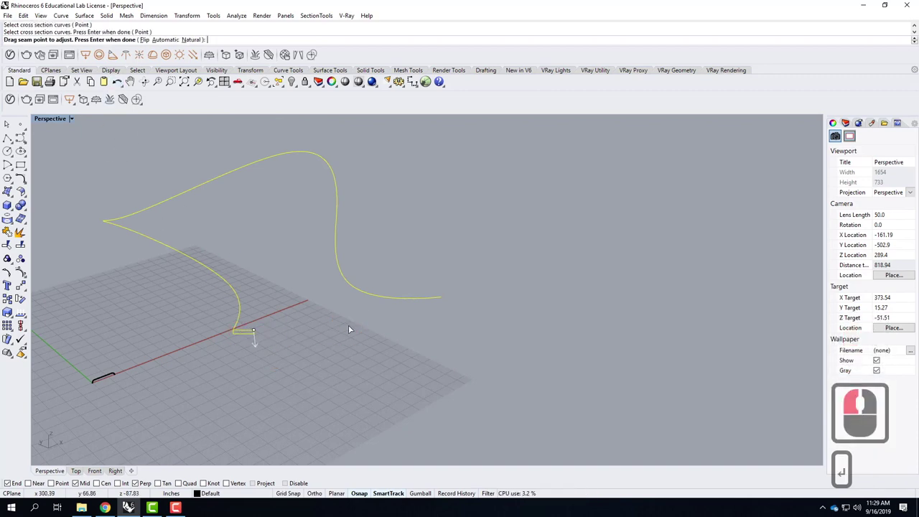
{"action": "key", "text": "Return"}
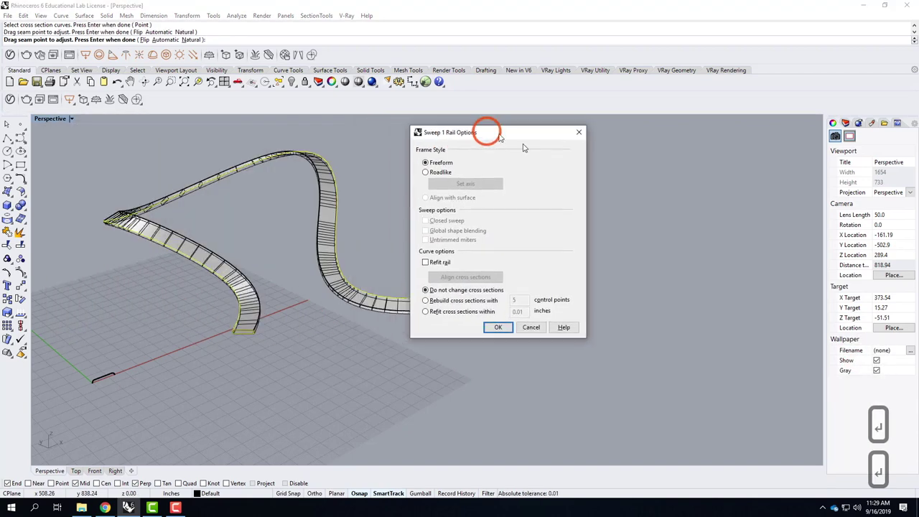
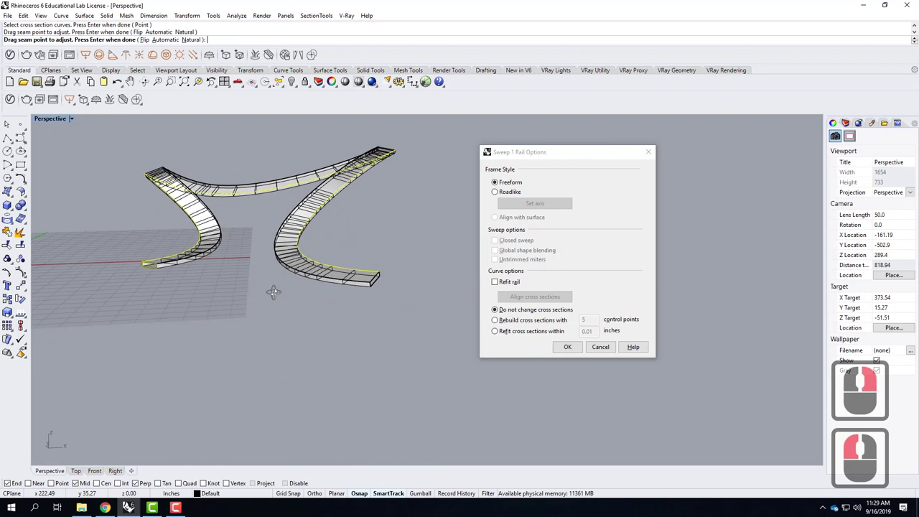
{"action": "right_click", "coordinate": [217, 293]}
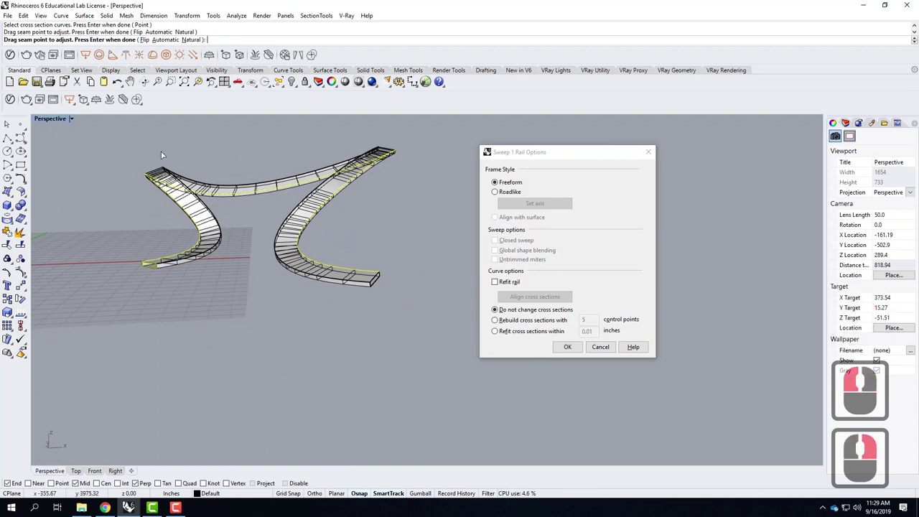
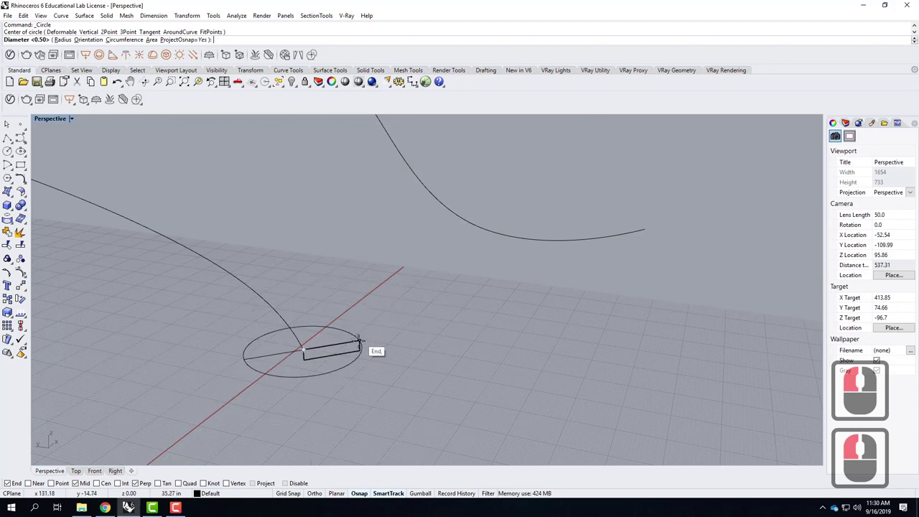
Size the circle to the rectangle's corner, stand it upright with Rotate3D, and begin a sweep.
{"action": "left_click", "coordinate": [353, 368]}
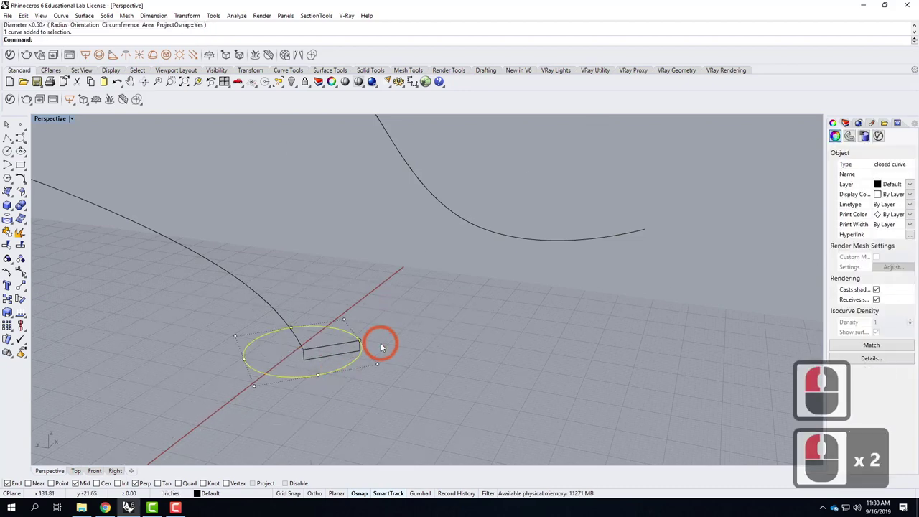
{"action": "type", "text": "rotate3"}
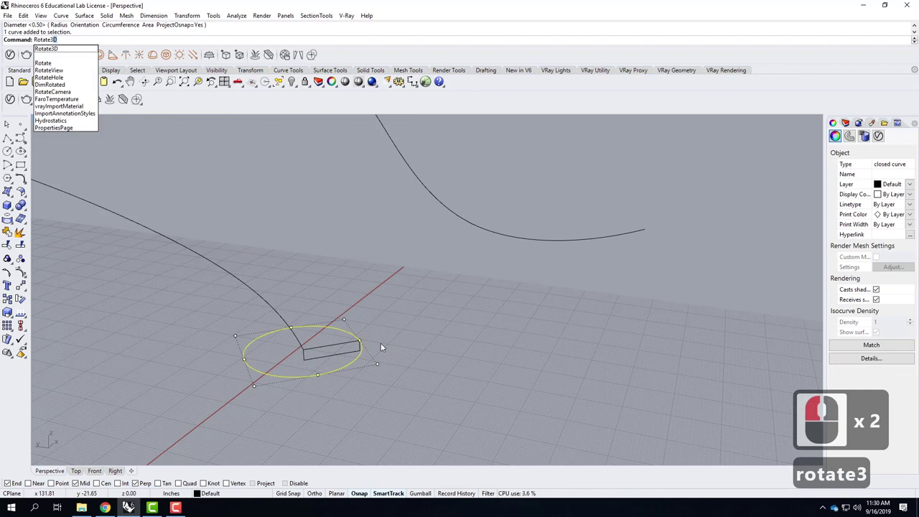
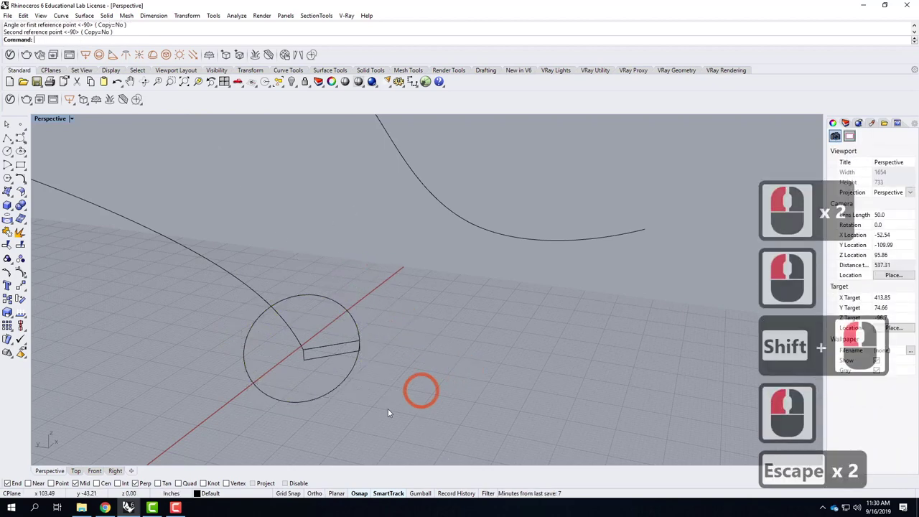
{"action": "right_click", "coordinate": [357, 417]}
{"action": "scroll", "scroll_direction": "down", "scroll_amount": 3}
{"action": "scroll", "scroll_direction": "down", "scroll_amount": 3}
{"action": "type", "text": "swe"}
{"action": "key", "text": "Return"}
{"action": "left_click", "coordinate": [852, 285]}
{"action": "type", "text": "swe ↩"}
{"action": "left_click", "coordinate": [852, 286]}
{"action": "key", "text": "Return"}
{"action": "key", "text": "Return"}
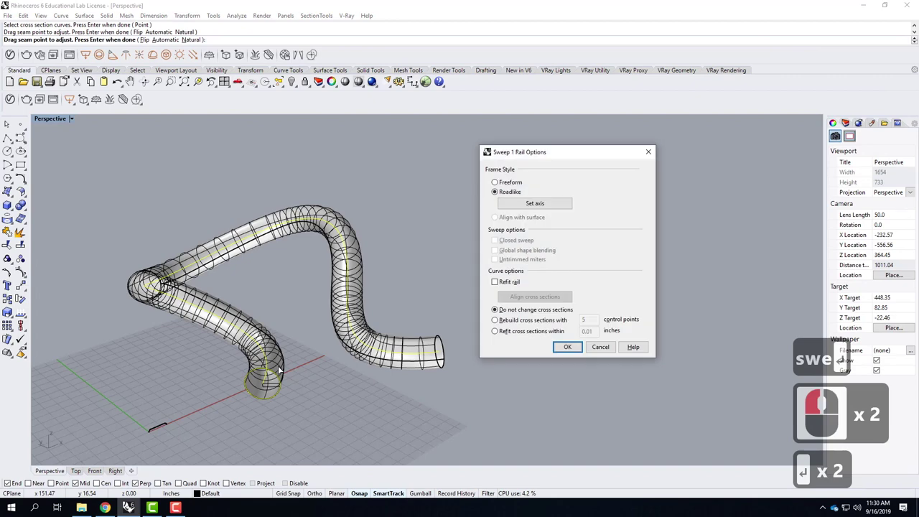
{"action": "left_click", "coordinate": [864, 418]}
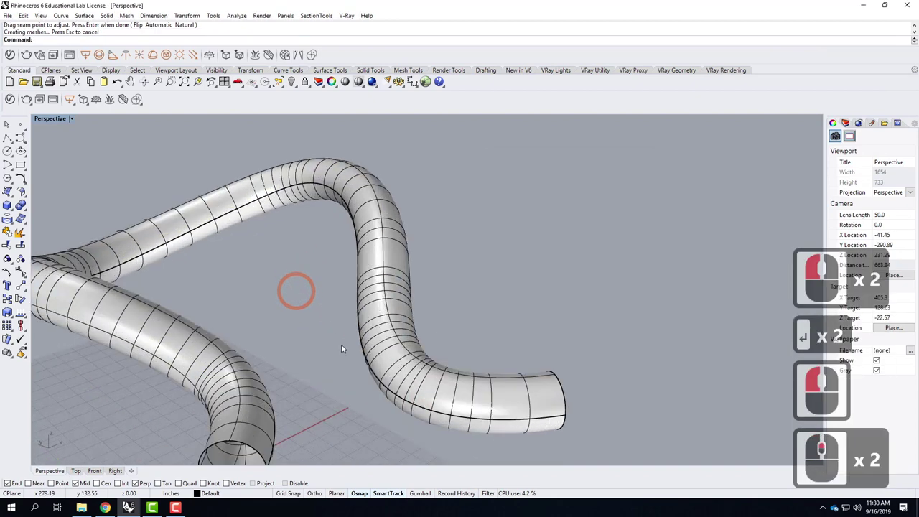
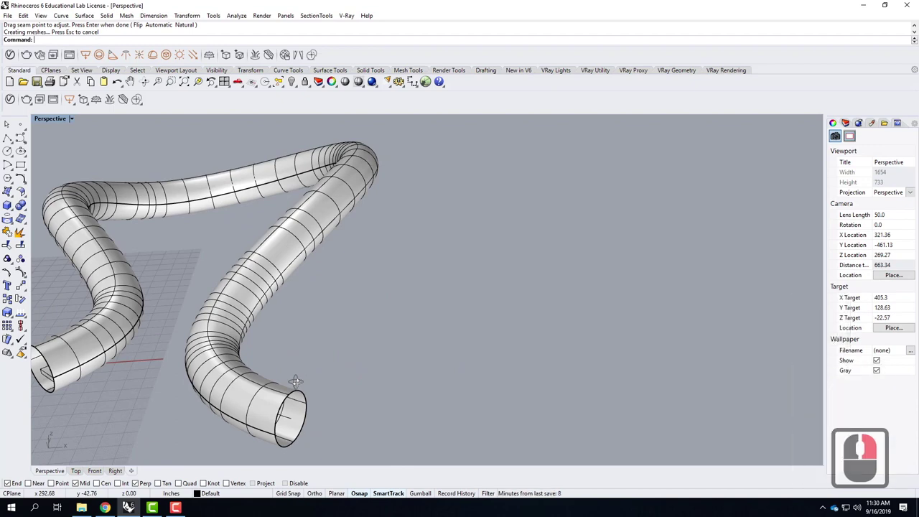
{"action": "middle_click", "coordinate": [488, 335]}
{"action": "middle_click", "coordinate": [486, 336]}
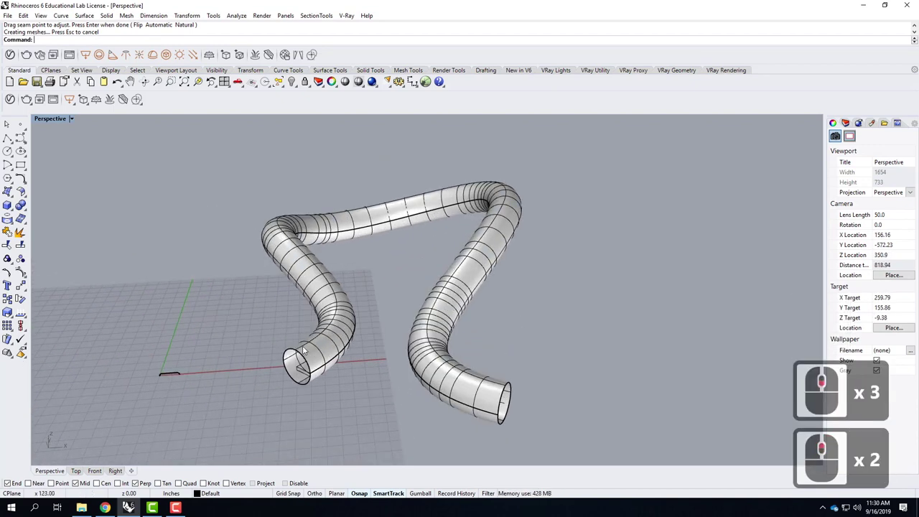
{"action": "left_click", "coordinate": [306, 348]}
{"action": "key", "text": "Delete"}
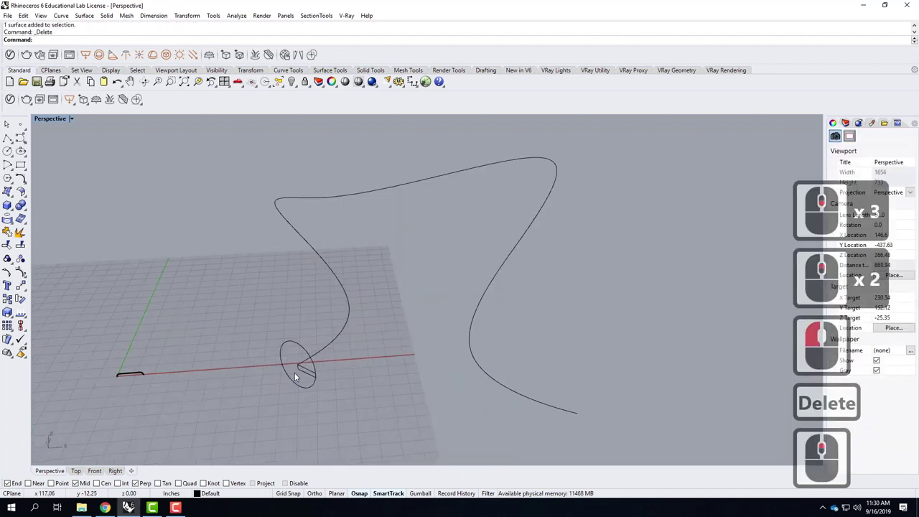
Move the rectangle onto the grid beside the curve end and run Sweep1.
{"action": "left_click", "coordinate": [310, 354]}
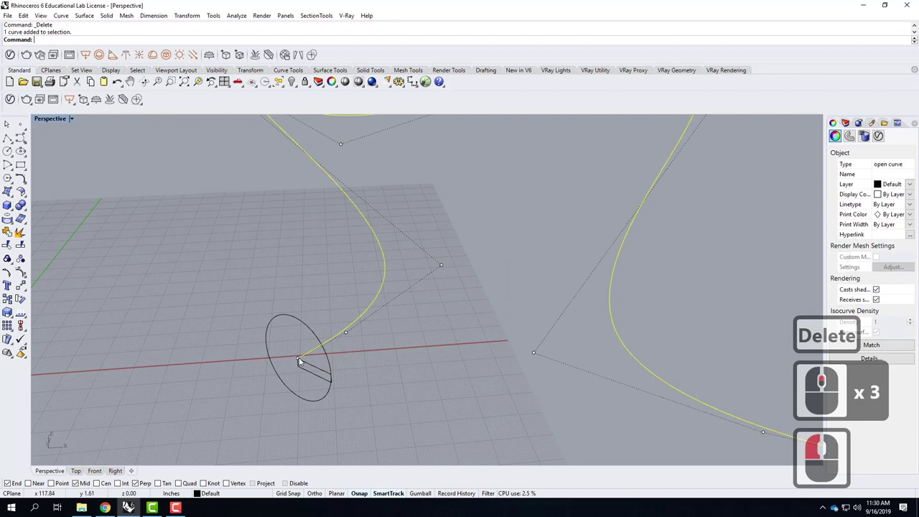
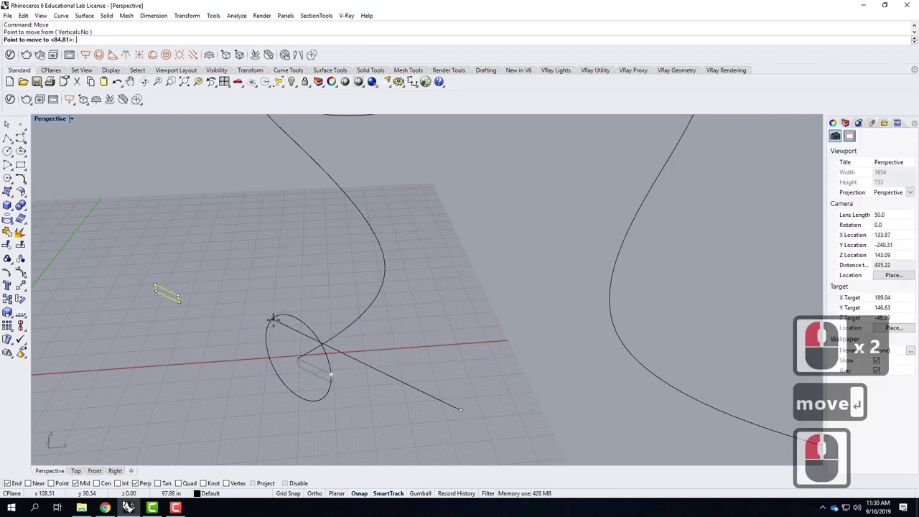
{"action": "left_click", "coordinate": [290, 325]}
{"action": "key", "text": "Escape"}
{"action": "key", "text": "Escape"}
{"action": "key", "text": "Escape"}
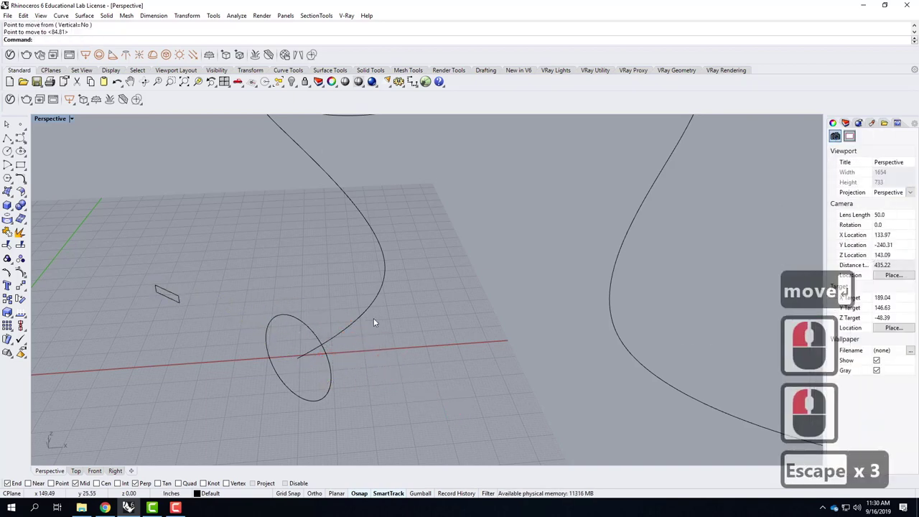
{"action": "type", "text": "swe"}
{"action": "key", "text": "Return"}
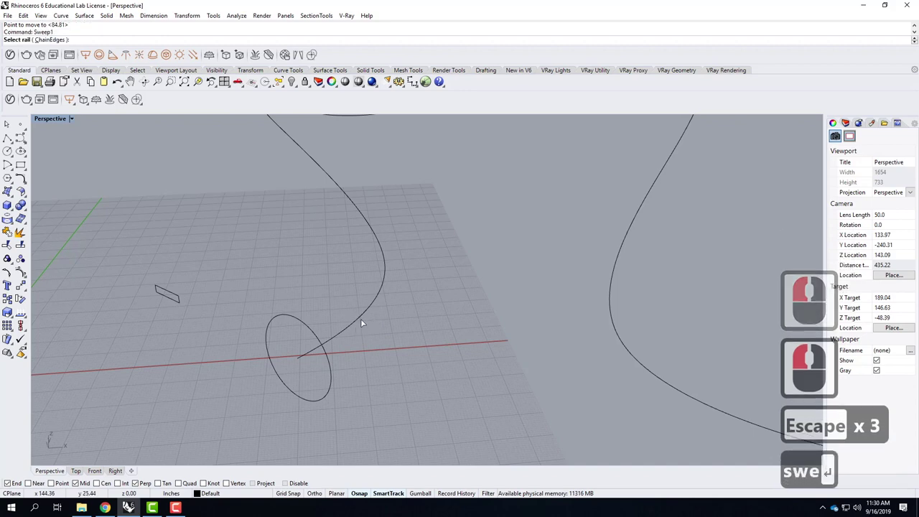
{"action": "left_click", "coordinate": [362, 322]}
{"action": "left_click", "coordinate": [175, 299]}
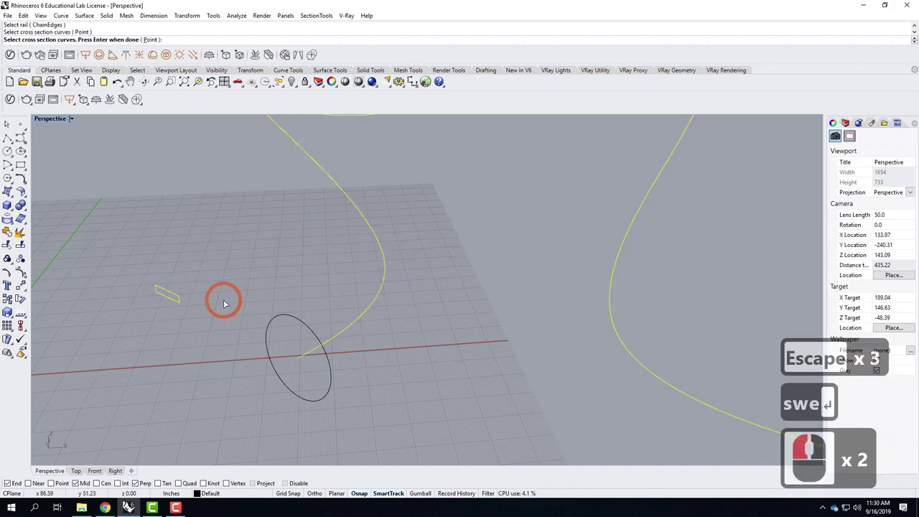
{"action": "key", "text": "Return"}
{"action": "key", "text": "Return"}
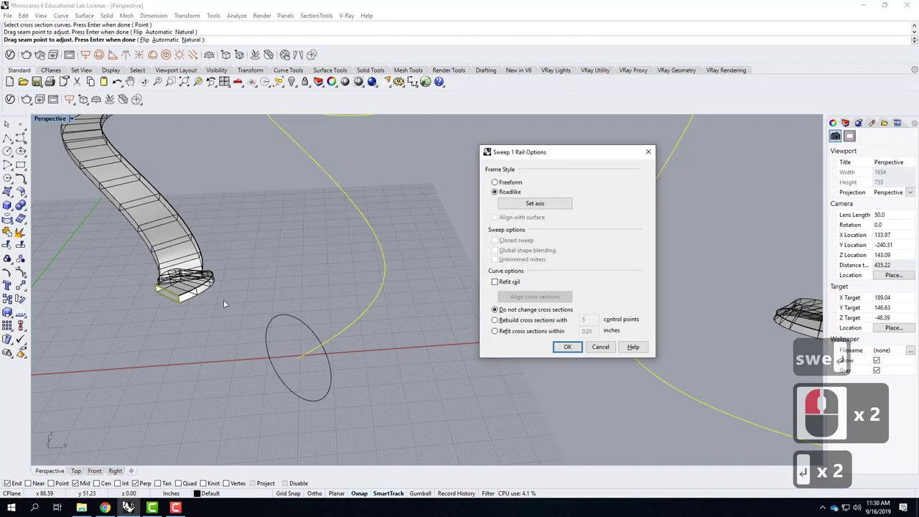
{"action": "scroll", "scroll_direction": "down", "scroll_amount": 3}
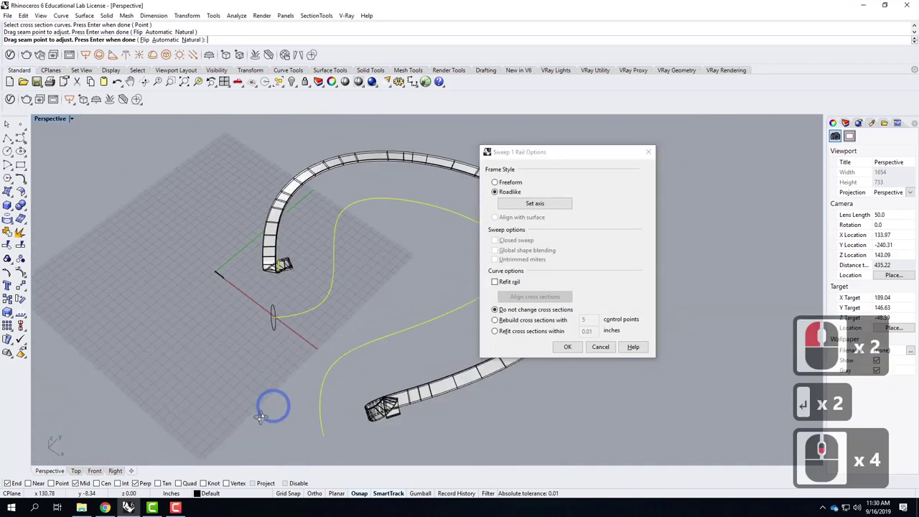
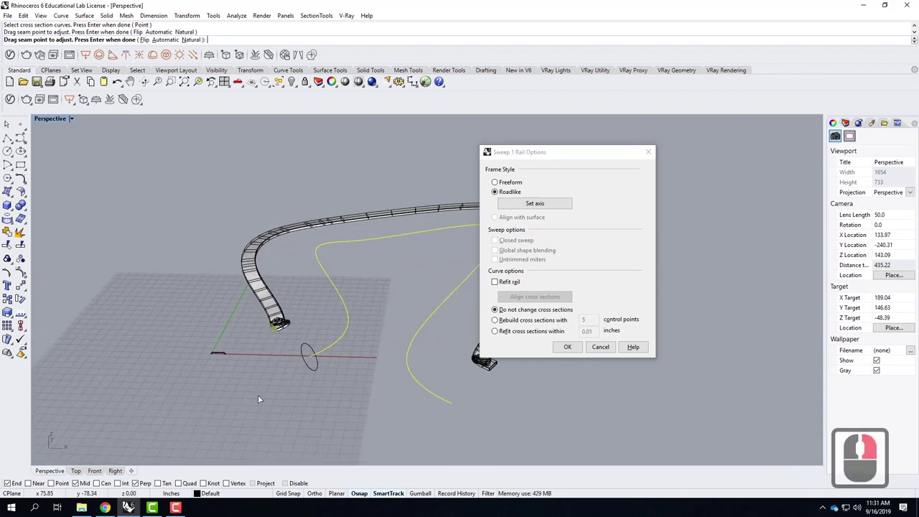
{"action": "scroll", "scroll_direction": "up", "scroll_amount": 3}
{"action": "scroll", "scroll_direction": "down", "scroll_amount": 3}
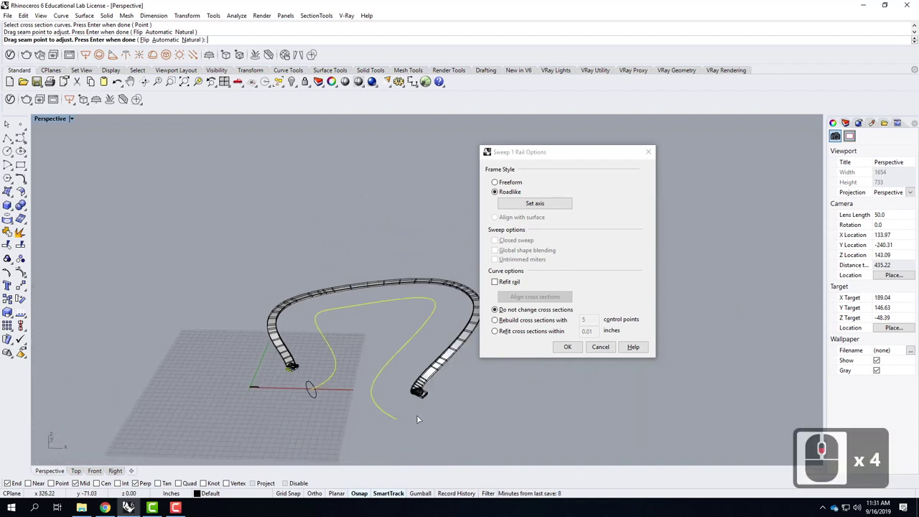
{"action": "key", "text": "Escape"}
{"action": "key", "text": "Escape"}
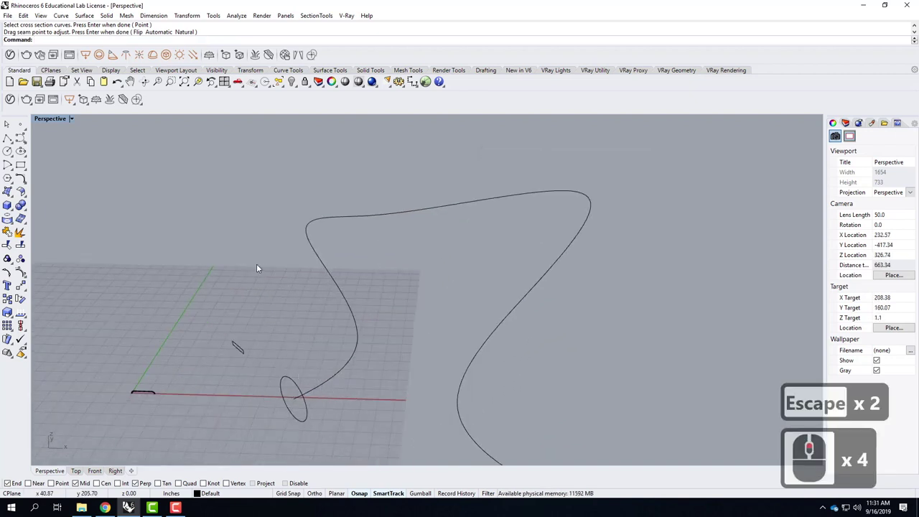
Copy the long freeform rail curve in place to create a duplicate.
{"action": "left_click", "coordinate": [352, 270]}
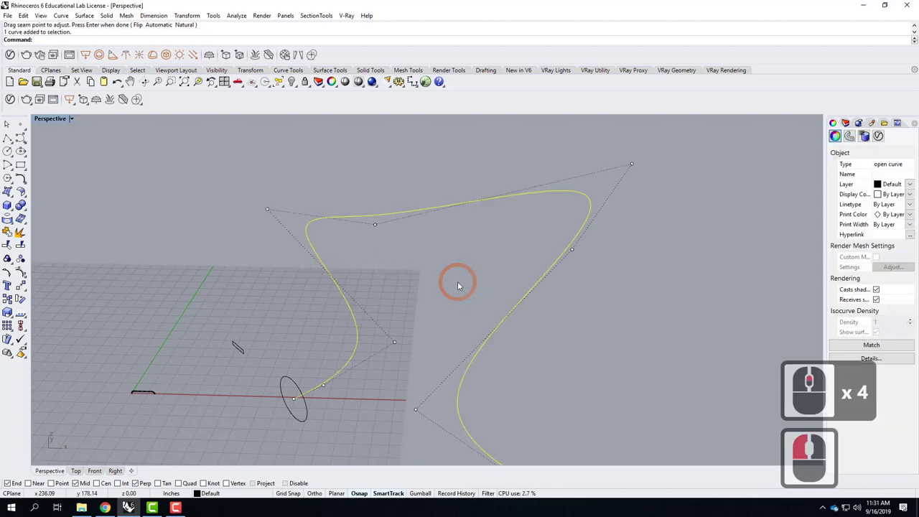
{"action": "scroll", "scroll_direction": "down", "scroll_amount": 3}
{"action": "type", "text": "copy"}
{"action": "key", "text": "Return"}
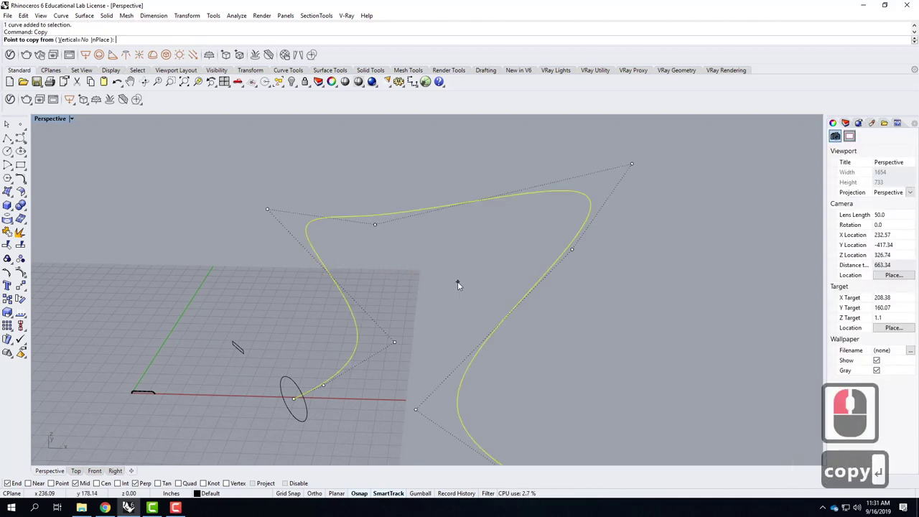
{"action": "key", "text": "Return"}
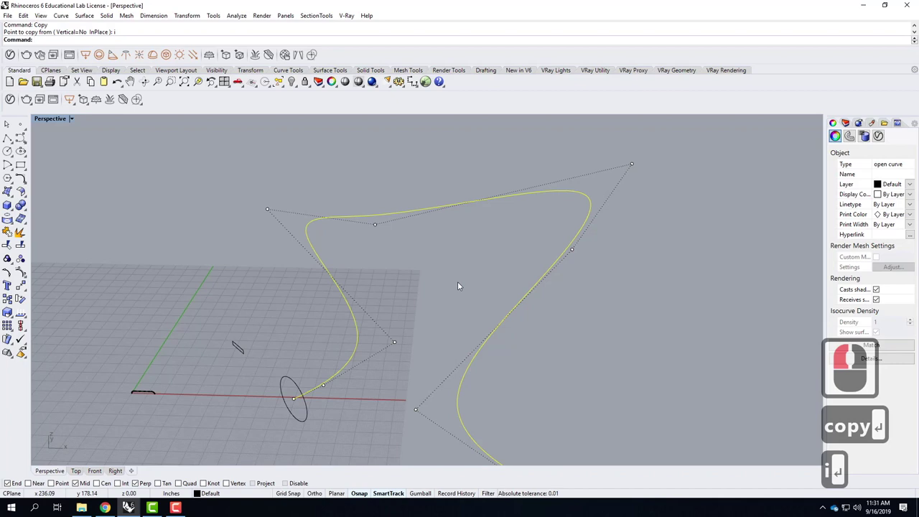
{"action": "key", "text": "Return"}
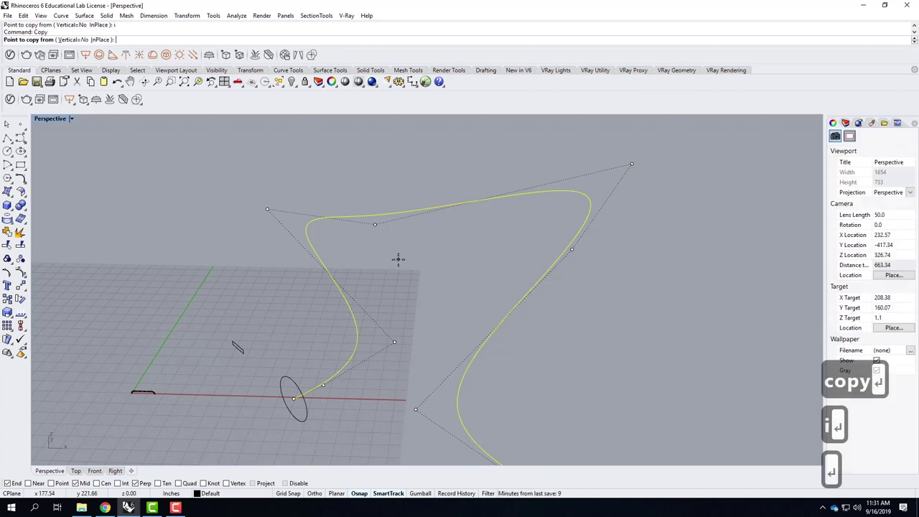
{"action": "key", "text": "Escape"}
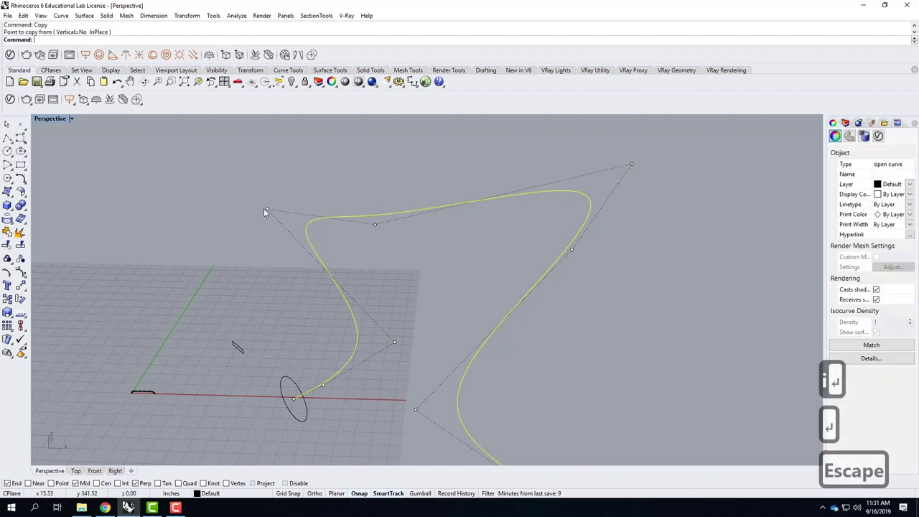
Select the copied curve and start Scale on it.
{"action": "left_click", "coordinate": [270, 211]}
{"action": "left_click", "coordinate": [325, 254]}
{"action": "left_click", "coordinate": [364, 281]}
{"action": "type", "text": "scale"}
{"action": "key", "text": "Return"}
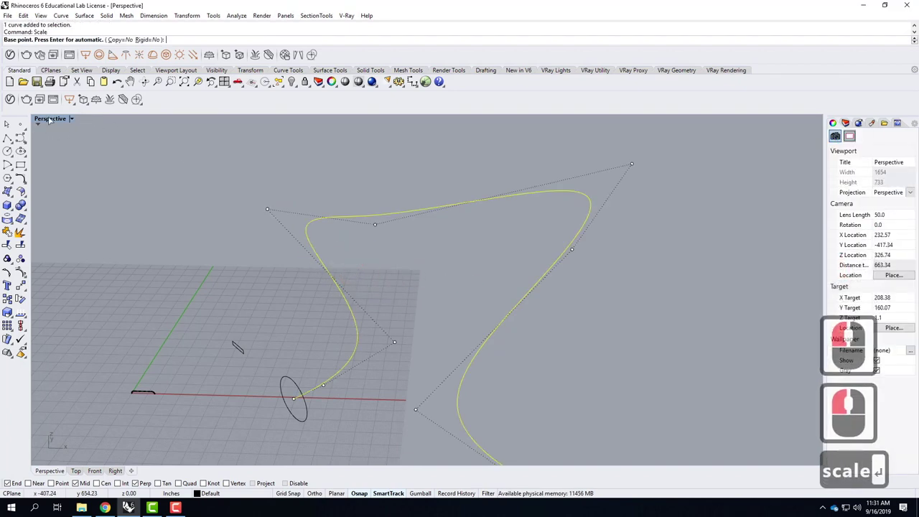
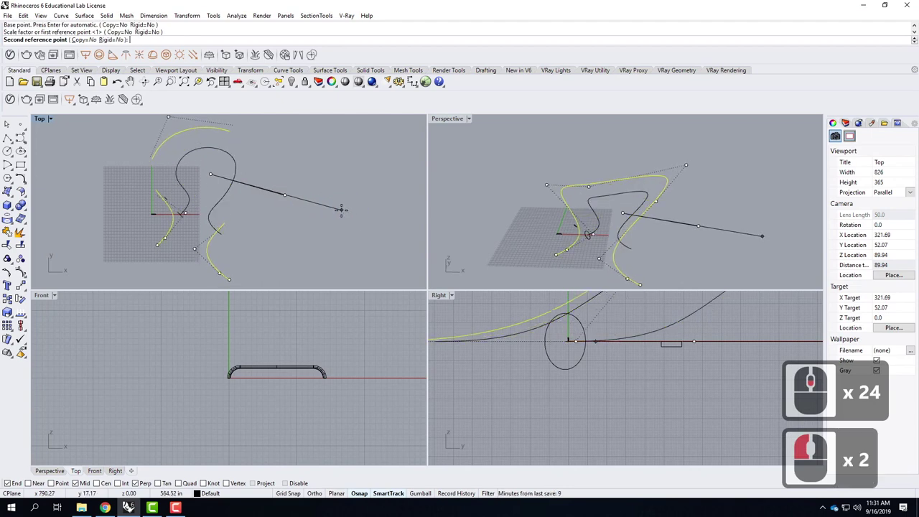
Finish scaling the copy and drag its first control points to reshape it.
{"action": "left_click", "coordinate": [346, 214]}
{"action": "left_click", "coordinate": [246, 220]}
{"action": "left_click", "coordinate": [225, 267]}
{"action": "double_click", "coordinate": [230, 280]}
{"action": "double_click", "coordinate": [239, 283]}
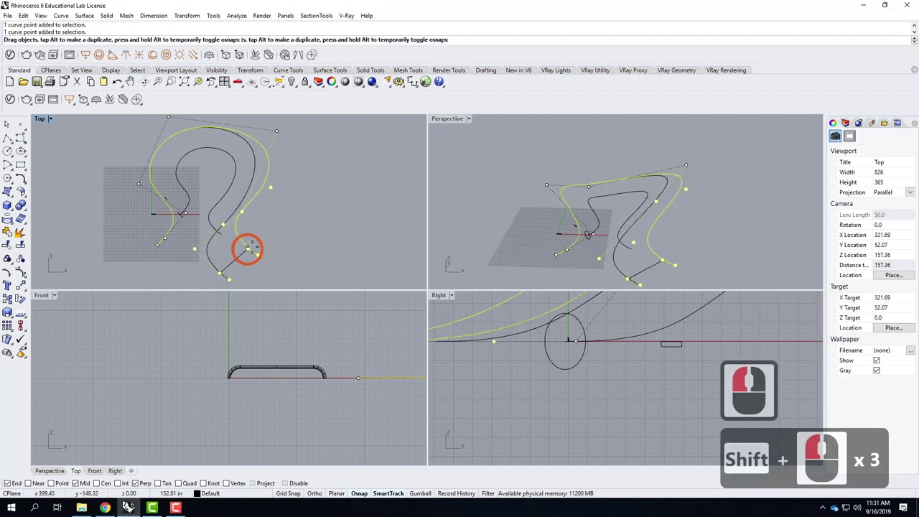
{"action": "left_click", "coordinate": [258, 248]}
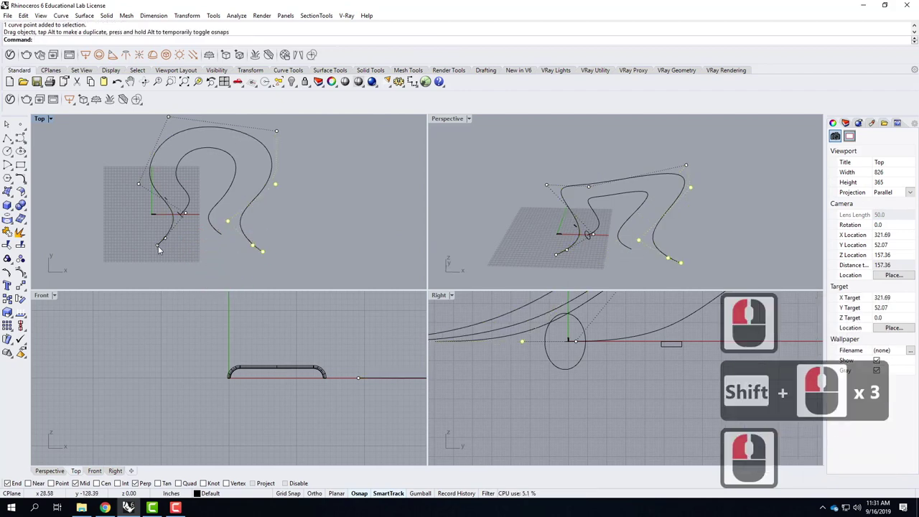
Reposition the points near the origin so the copy runs as a separate inner rail.
{"action": "left_click", "coordinate": [175, 245]}
{"action": "left_click", "coordinate": [177, 237]}
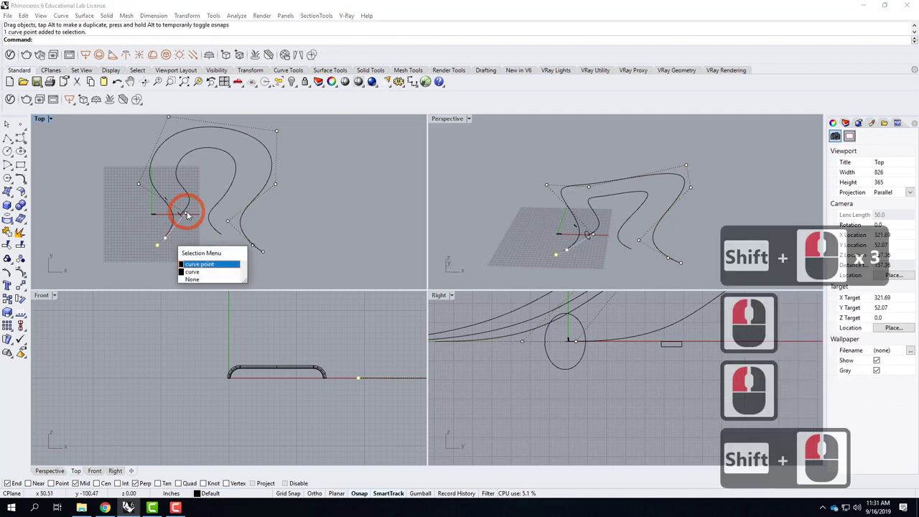
{"action": "double_click", "coordinate": [191, 215]}
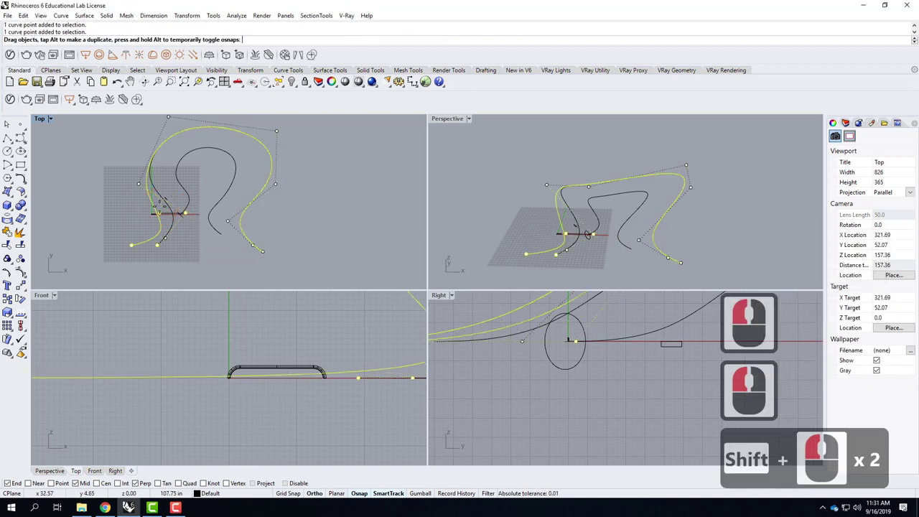
{"action": "double_click", "coordinate": [144, 189]}
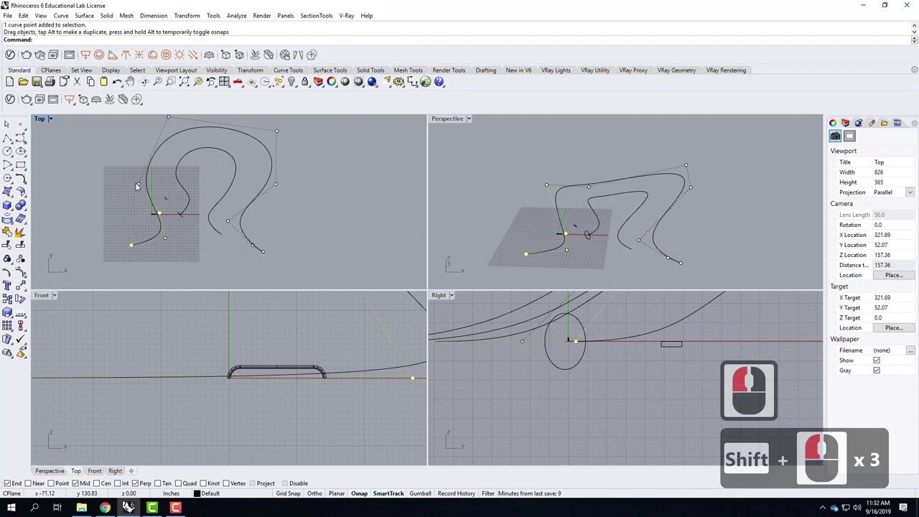
{"action": "left_click", "coordinate": [169, 242]}
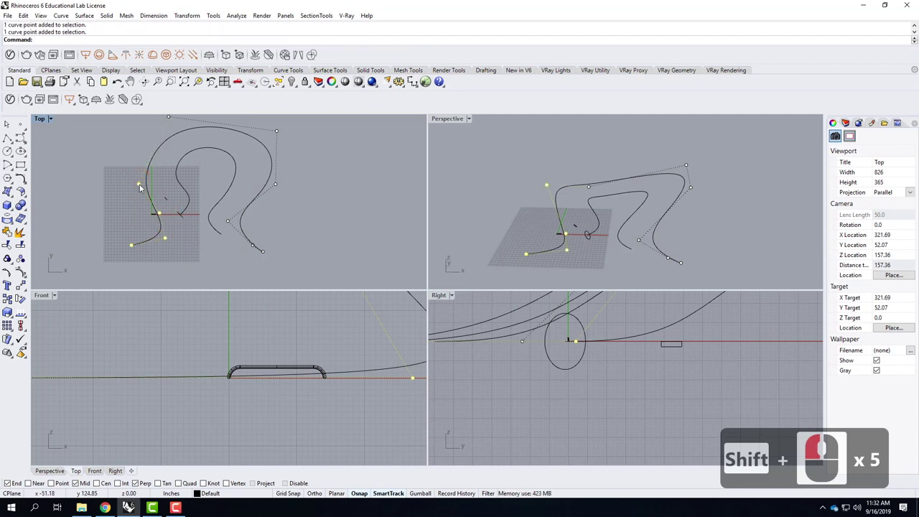
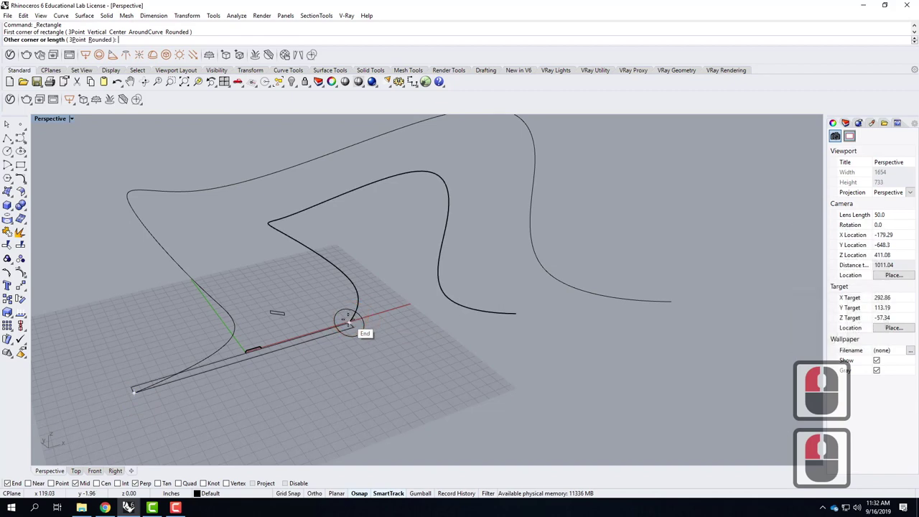
Draw a narrow rectangle from the rail end to the circle and Rotate3D it -90°.
{"action": "left_click", "coordinate": [353, 324]}
{"action": "left_click", "coordinate": [338, 329]}
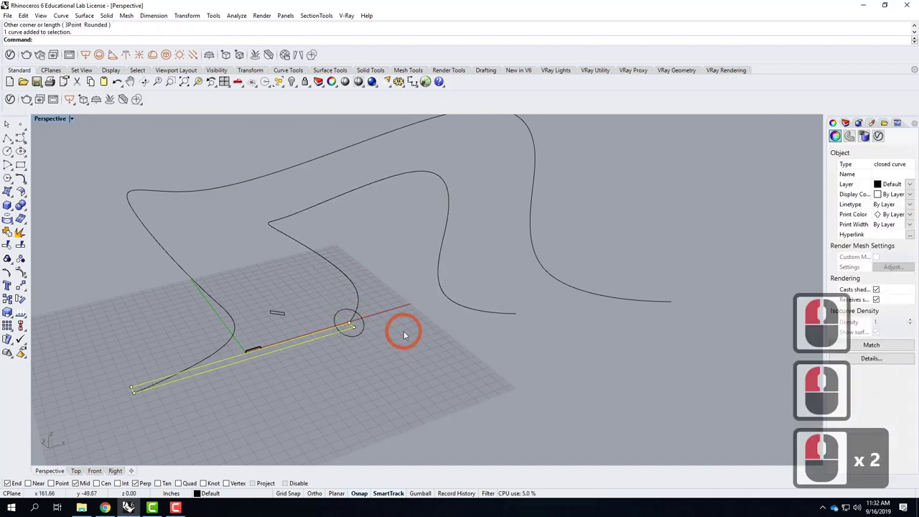
{"action": "type", "text": "rotae3d"}
{"action": "key", "text": "Return"}
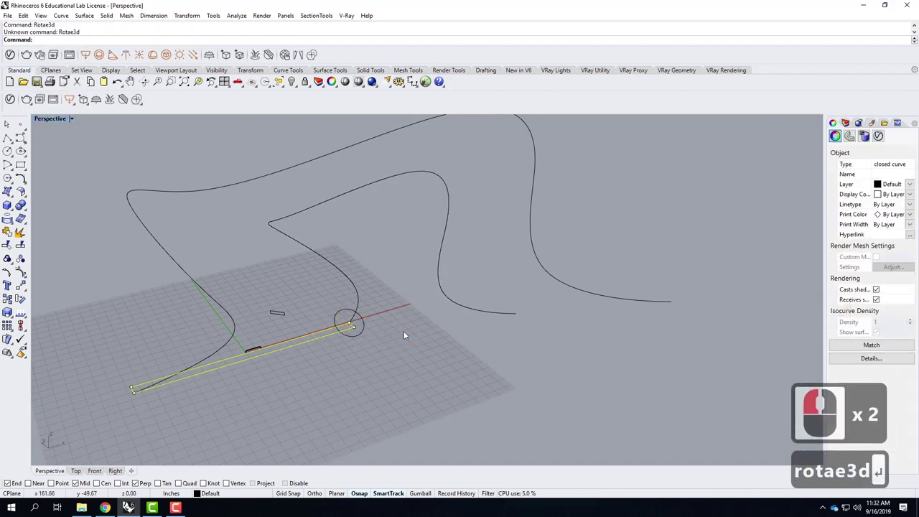
{"action": "type", "text": "otate3d"}
{"action": "key", "text": "Return"}
{"action": "left_click", "coordinate": [835, 410]}
{"action": "left_click", "coordinate": [834, 403]}
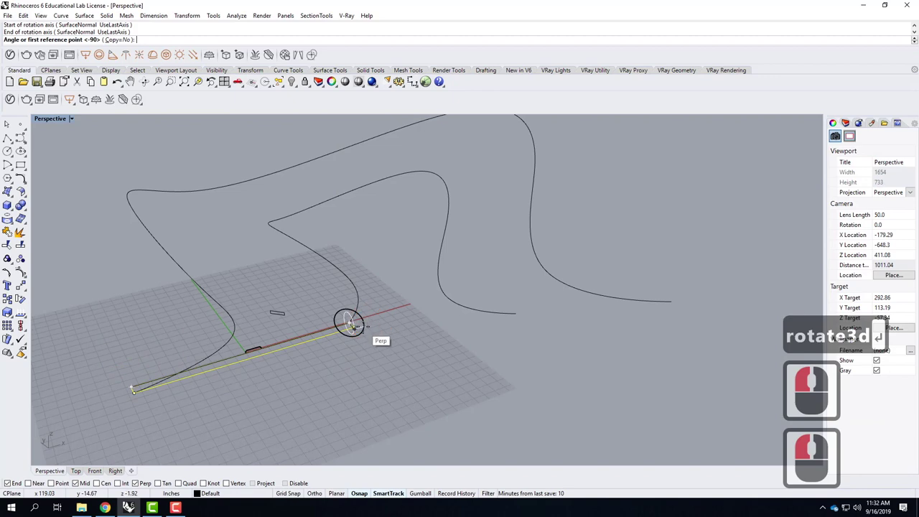
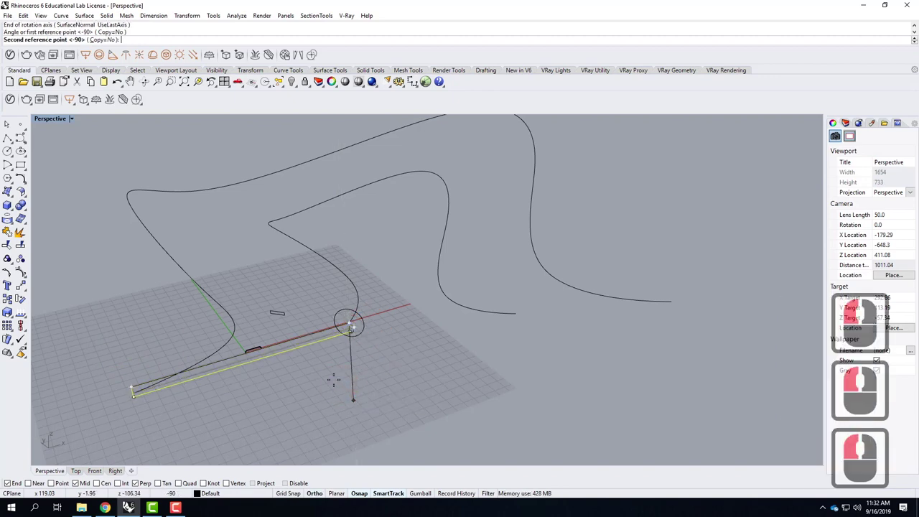
{"action": "left_click", "coordinate": [319, 379]}
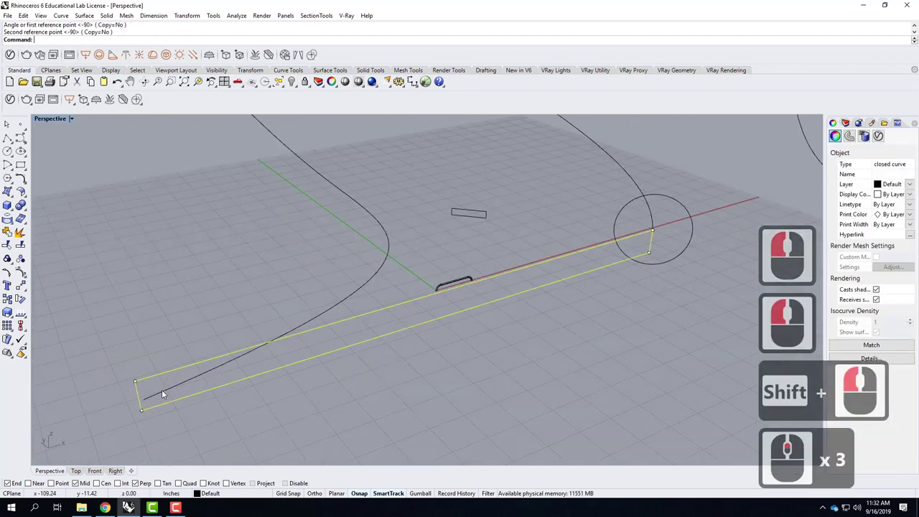
Rotate the rectangle about its corner (about 43.5°) to align with the rail end, then select a curve.
{"action": "type", "text": "rotate"}
{"action": "key", "text": "Return"}
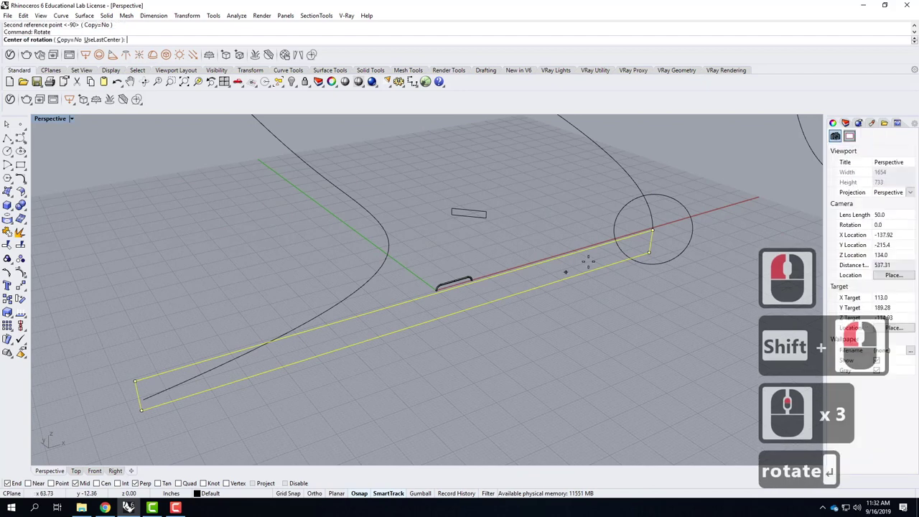
{"action": "left_click", "coordinate": [830, 353]}
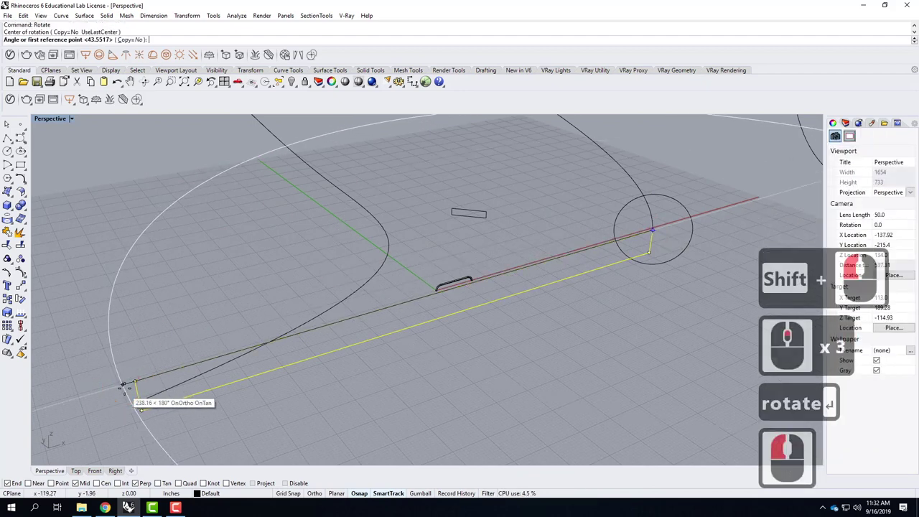
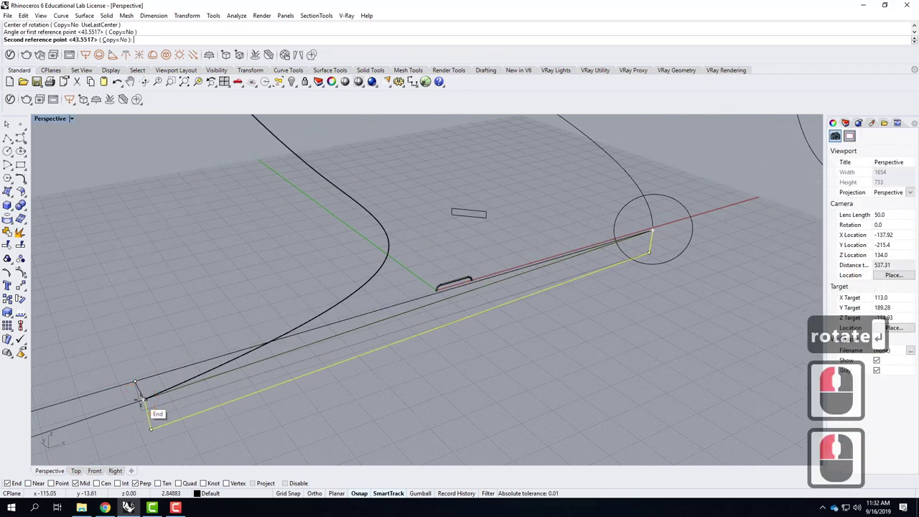
{"action": "left_click", "coordinate": [840, 342]}
{"action": "key", "text": "Escape"}
{"action": "key", "text": "Escape"}
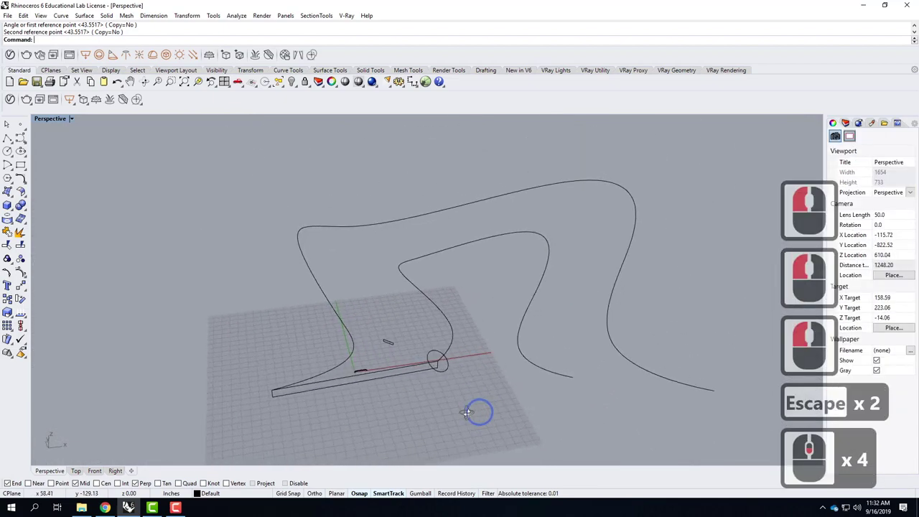
{"action": "right_click", "coordinate": [406, 413]}
{"action": "scroll", "scroll_direction": "down", "scroll_amount": 3}
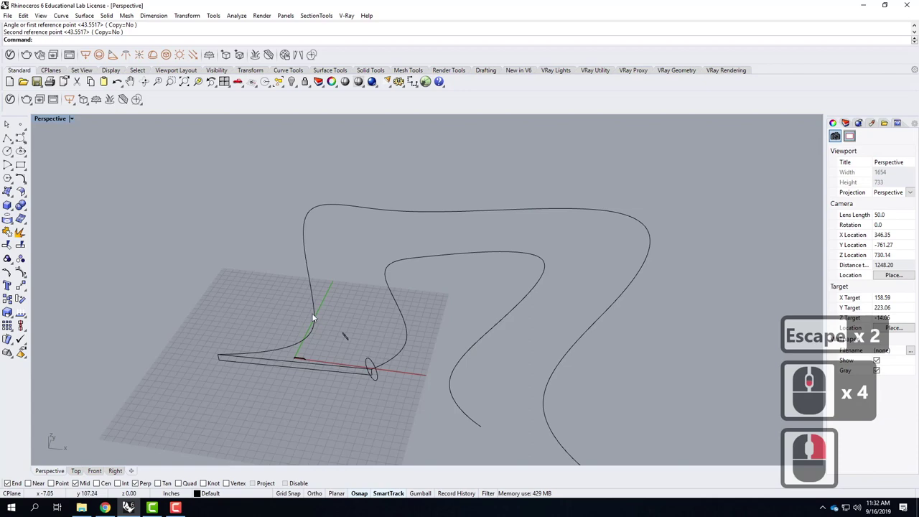
{"action": "left_click", "coordinate": [394, 312]}
{"action": "left_click", "coordinate": [410, 318]}
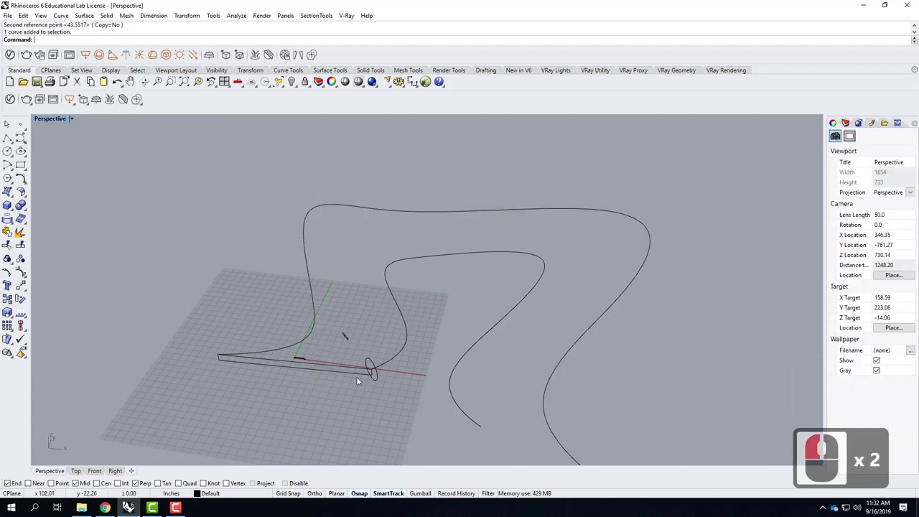
Run Sweep2 with the outer and inner curves as rails and preview the swept surface.
{"action": "type", "text": "swe"}
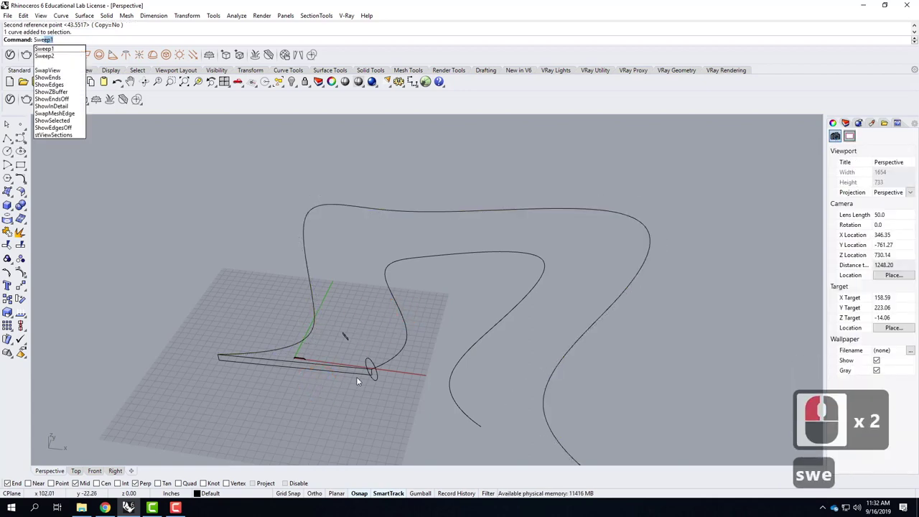
{"action": "key", "text": "Down"}
{"action": "key", "text": "Down"}
{"action": "key", "text": "Return"}
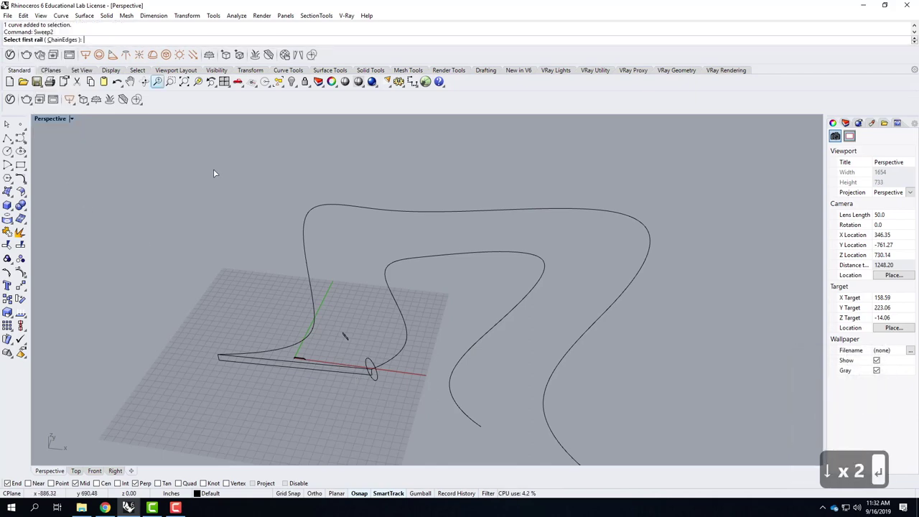
{"action": "left_click", "coordinate": [849, 478]}
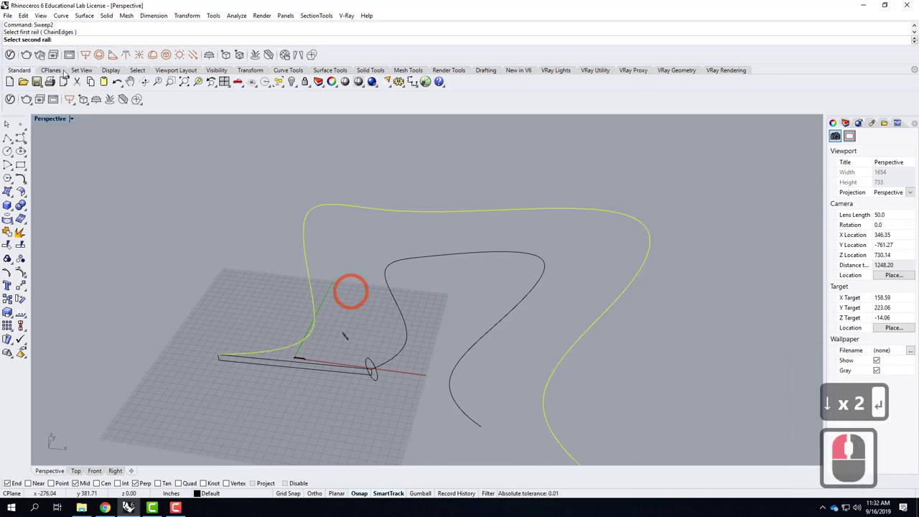
{"action": "left_click", "coordinate": [424, 304]}
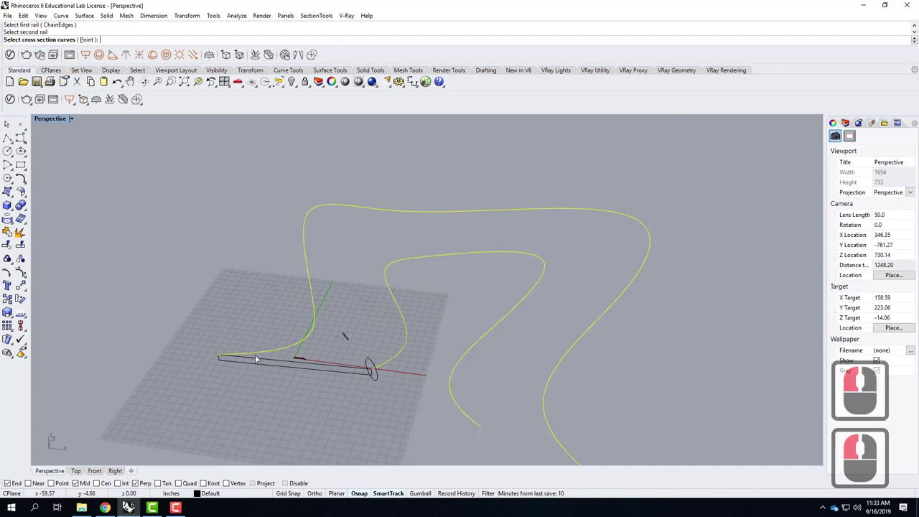
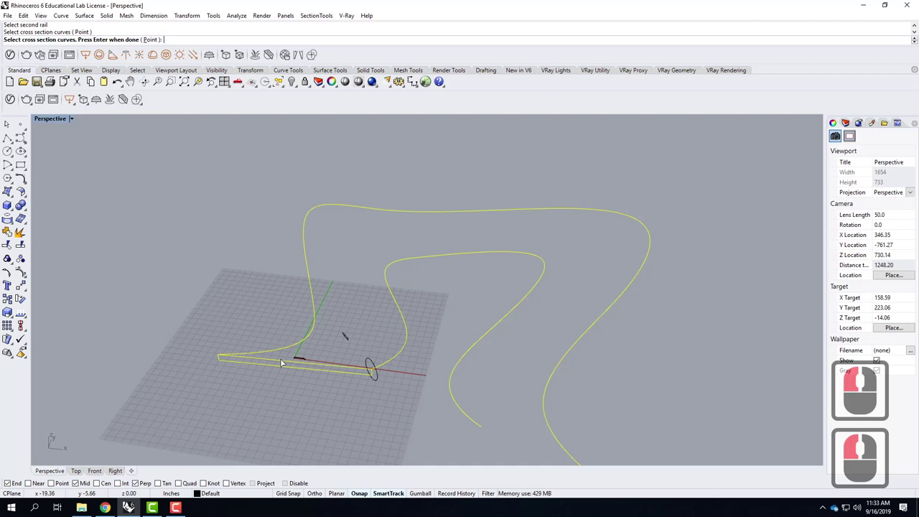
{"action": "key", "text": "Return"}
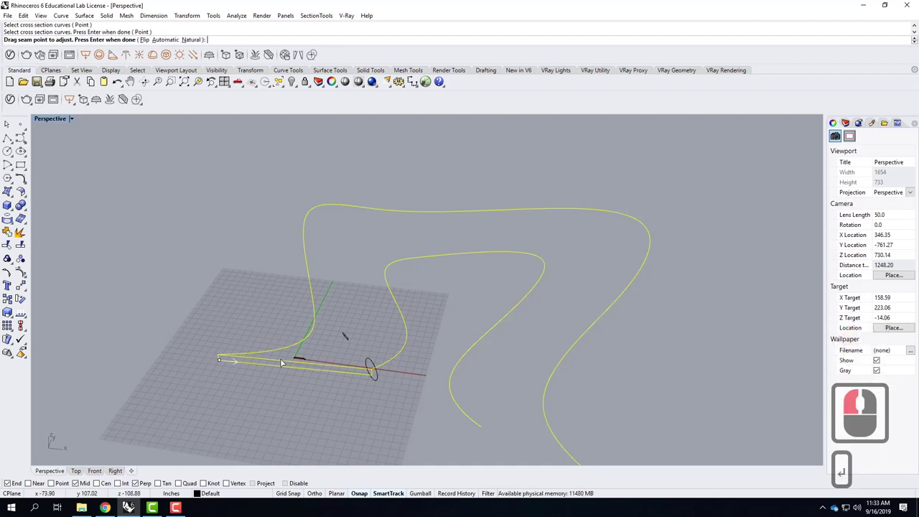
{"action": "key", "text": "Return"}
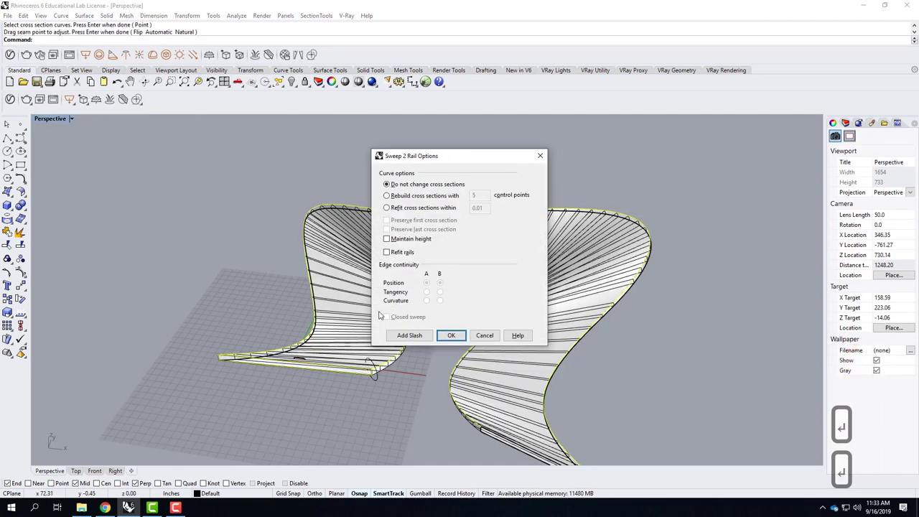
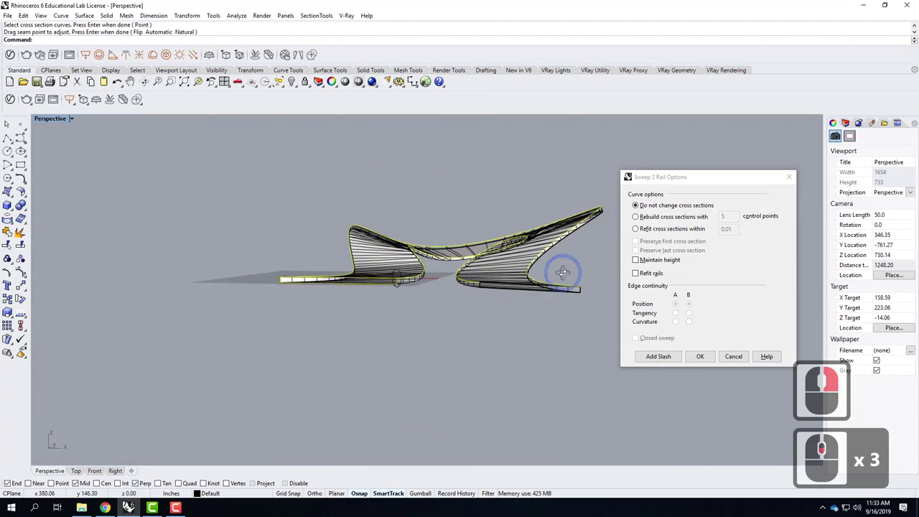
Cancel the sweep and drag a control point on one rail curve to reshape it.
{"action": "right_click", "coordinate": [578, 312]}
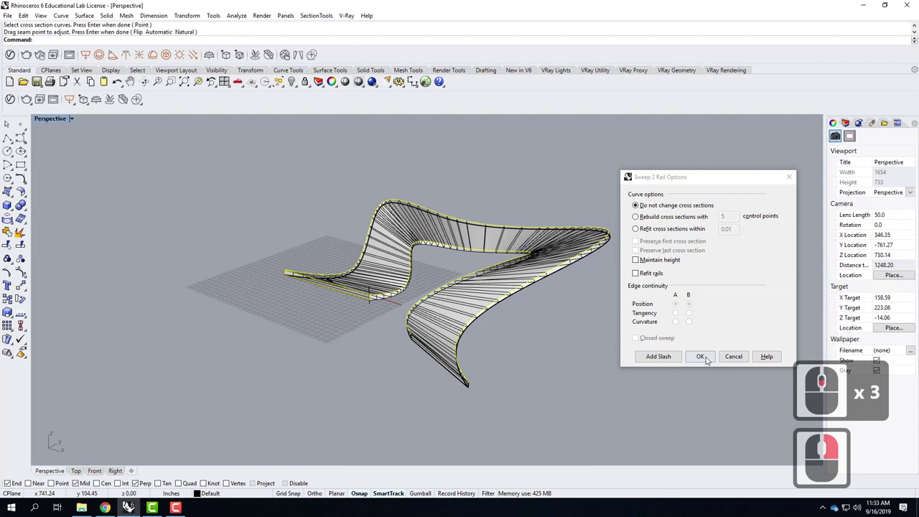
{"action": "left_click", "coordinate": [732, 363]}
{"action": "left_click", "coordinate": [421, 240]}
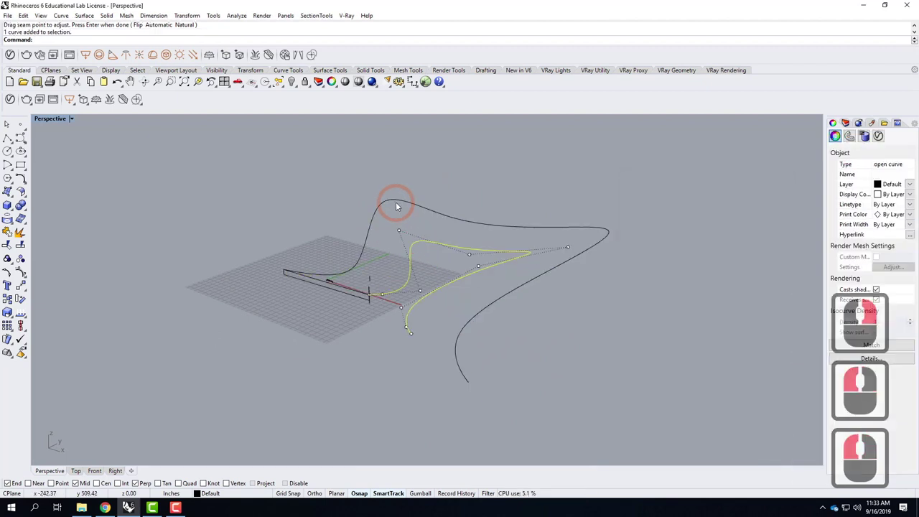
{"action": "left_click", "coordinate": [399, 203]}
{"action": "left_click", "coordinate": [376, 179]}
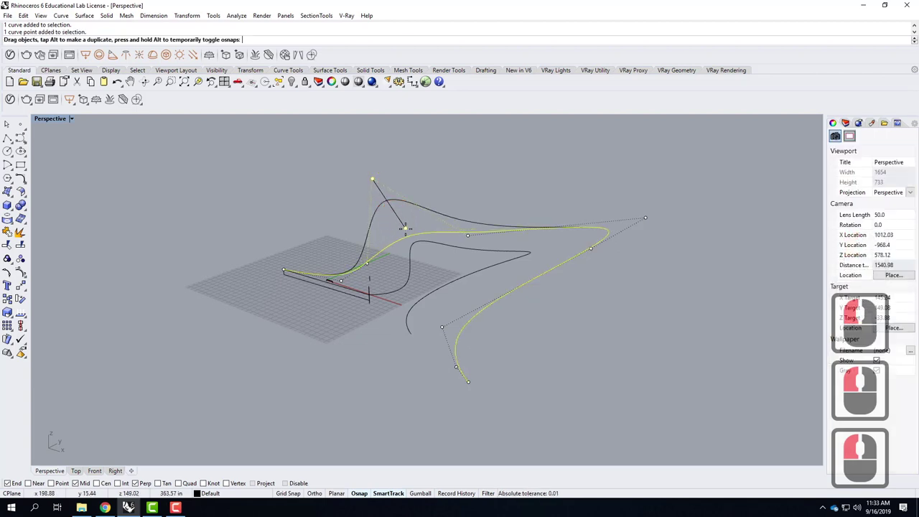
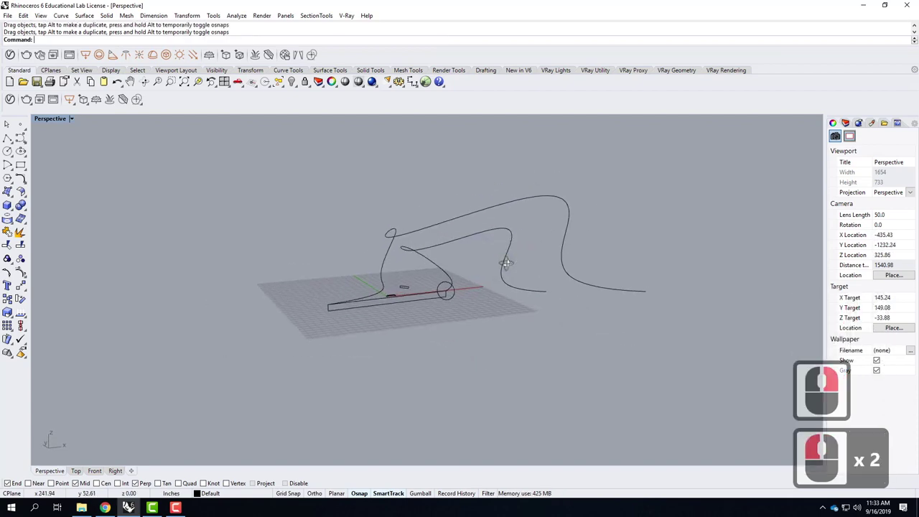
{"action": "right_click", "coordinate": [405, 293]}
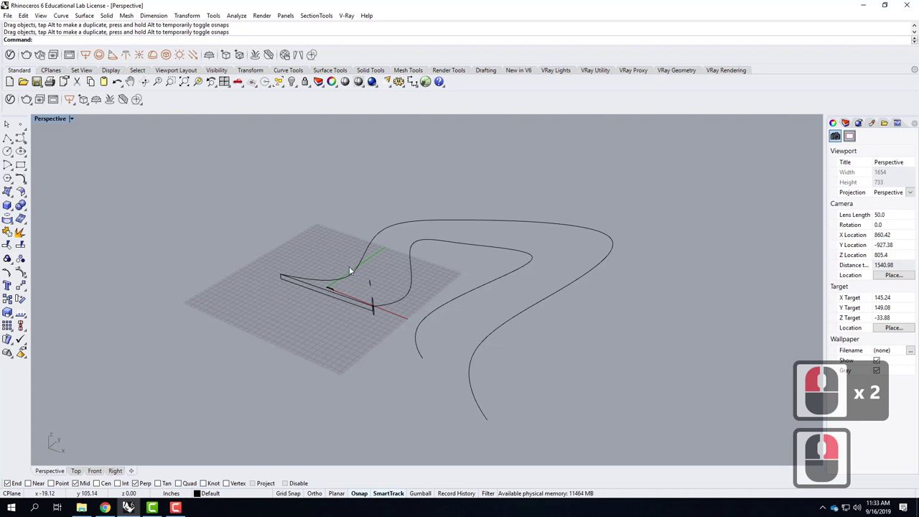
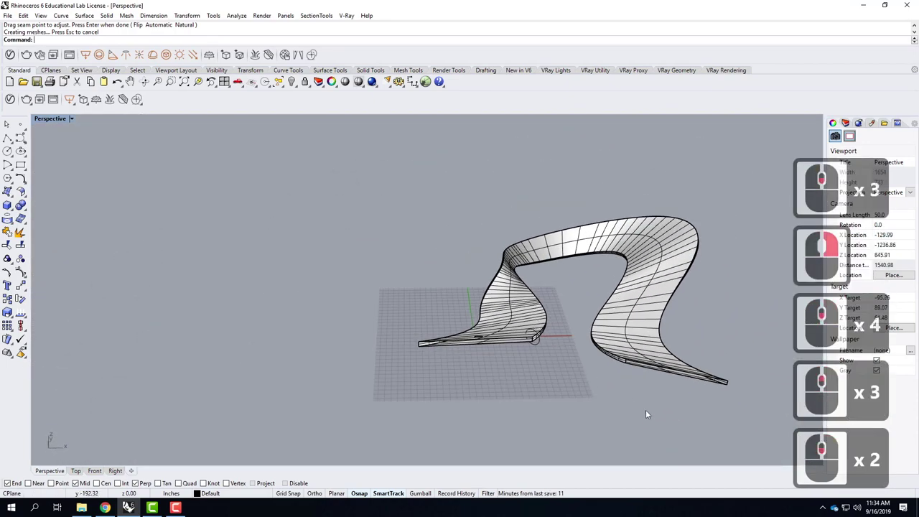
Delete the swept surface together with both rail curves.
{"action": "left_click", "coordinate": [546, 199]}
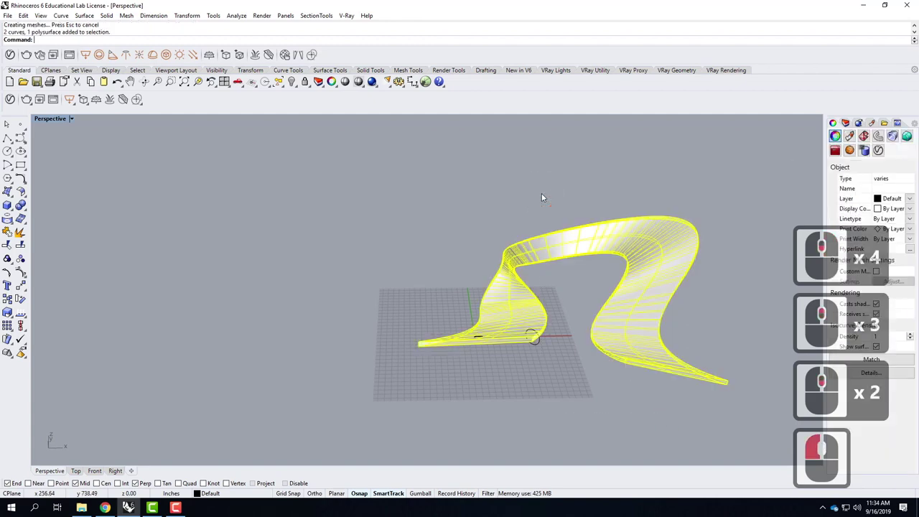
{"action": "key", "text": "Delete"}
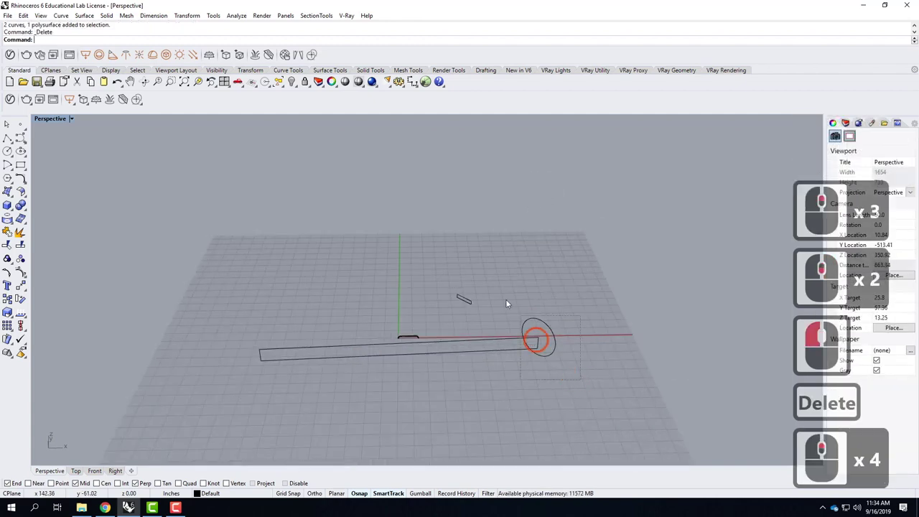
Delete the leftover curves and zoom onto the selected handrail tube to inspect it.
{"action": "left_click", "coordinate": [458, 254]}
{"action": "key", "text": "Delete"}
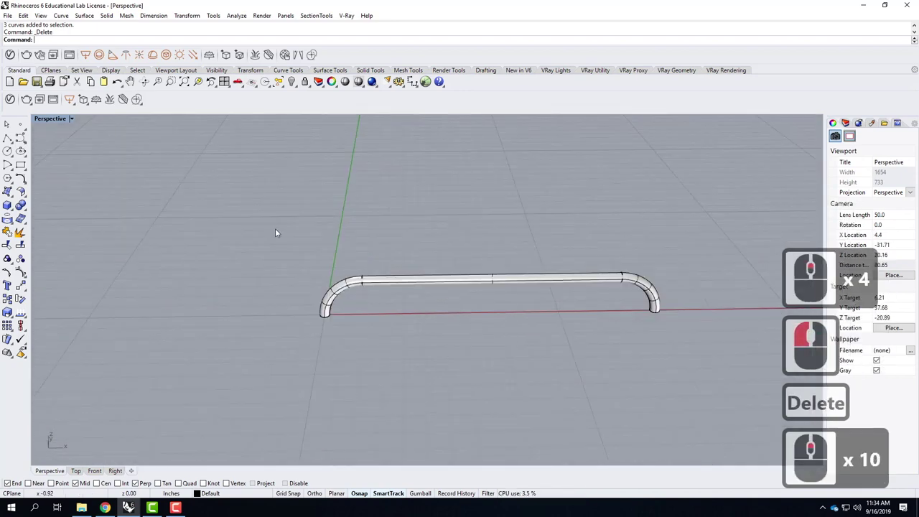
{"action": "left_click", "coordinate": [717, 380]}
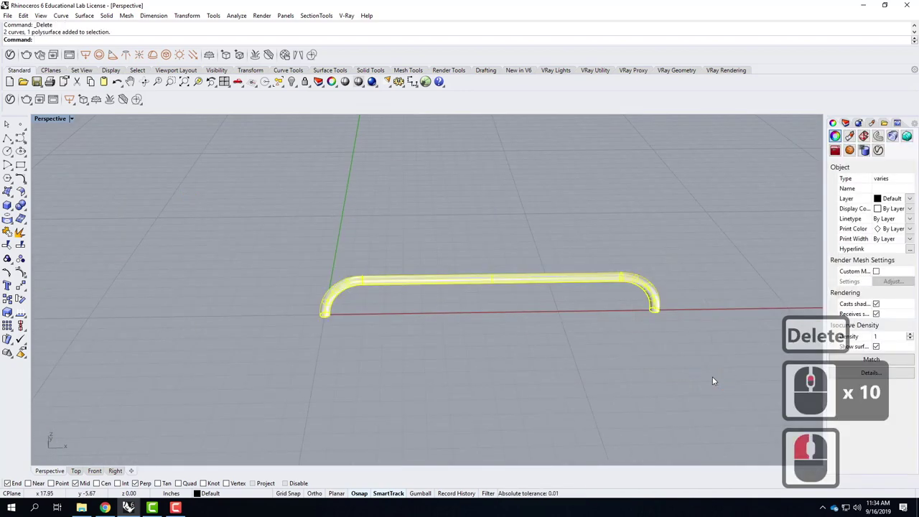
{"action": "key", "text": "z"}
{"action": "key", "text": "Return"}
{"action": "scroll", "scroll_direction": "down", "scroll_amount": 3}
{"action": "key", "text": "s"}
{"action": "key", "text": "Return"}
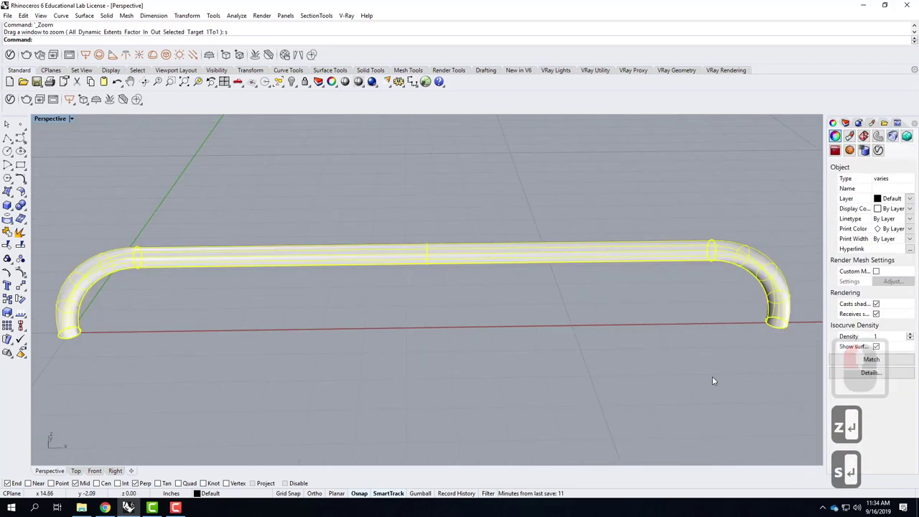
{"action": "scroll", "scroll_direction": "down", "scroll_amount": 3}
{"action": "right_click", "coordinate": [559, 328]}
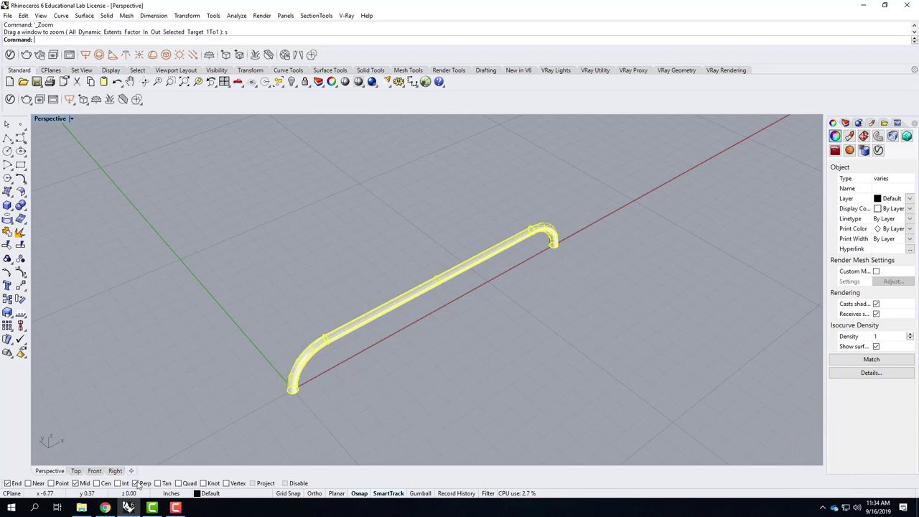
Check the spider clamp reference photos in Chrome and return to the model.
{"action": "left_click", "coordinate": [167, 152]}
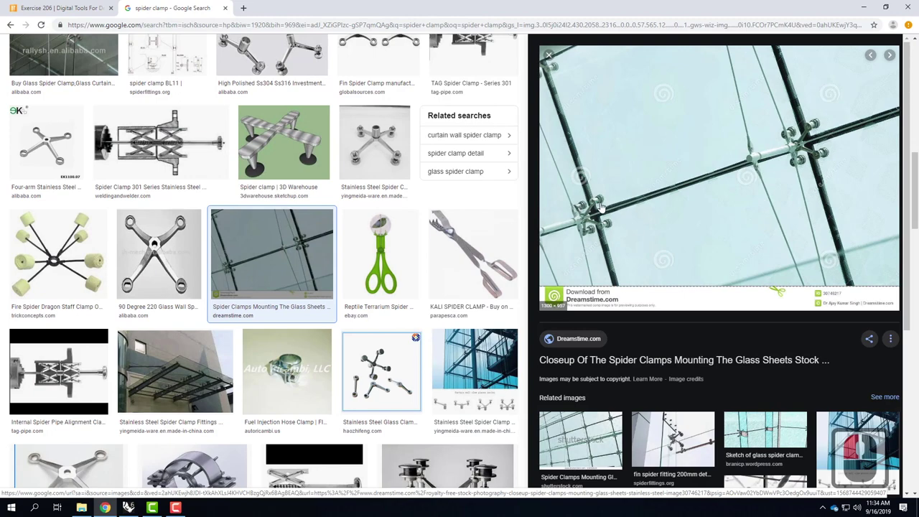
{"action": "left_click", "coordinate": [166, 151]}
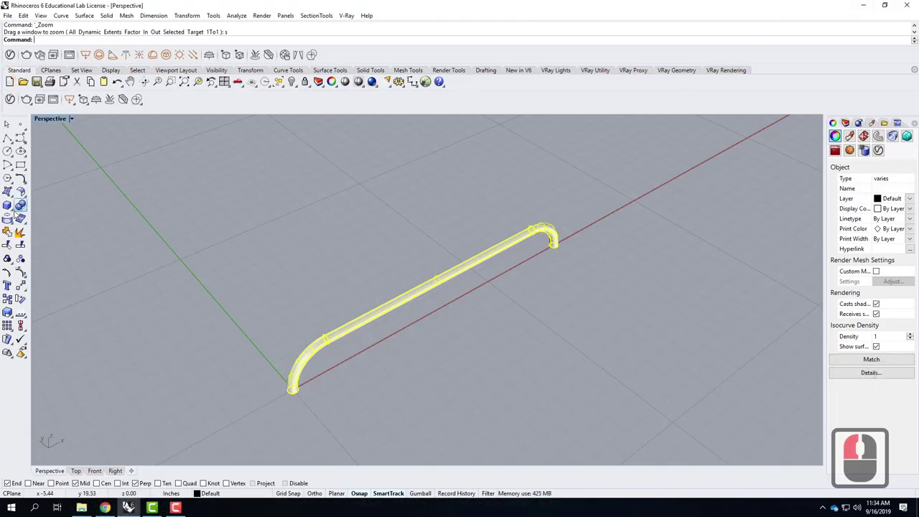
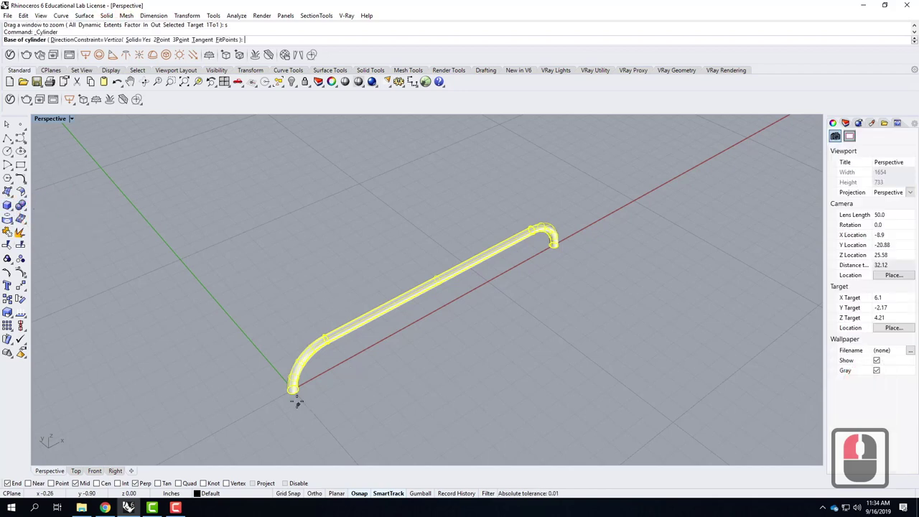
Create a cylinder at the tube's near end with diameter 1.5 and height -.25.
{"action": "scroll", "scroll_direction": "up", "scroll_amount": 3}
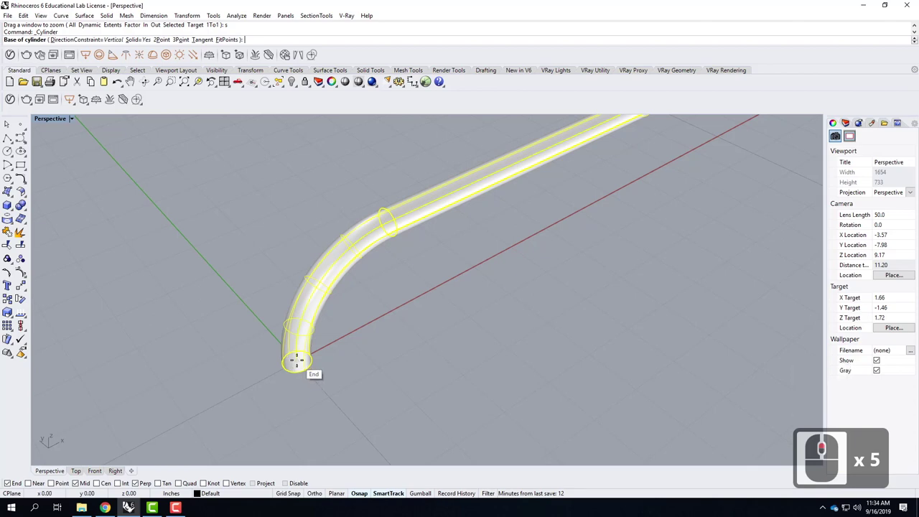
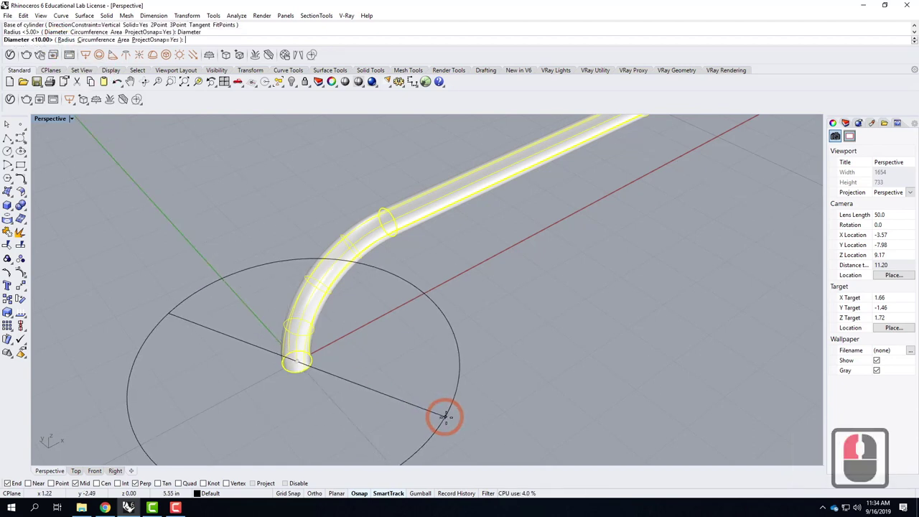
{"action": "type", "text": "1.5"}
{"action": "key", "text": "Return"}
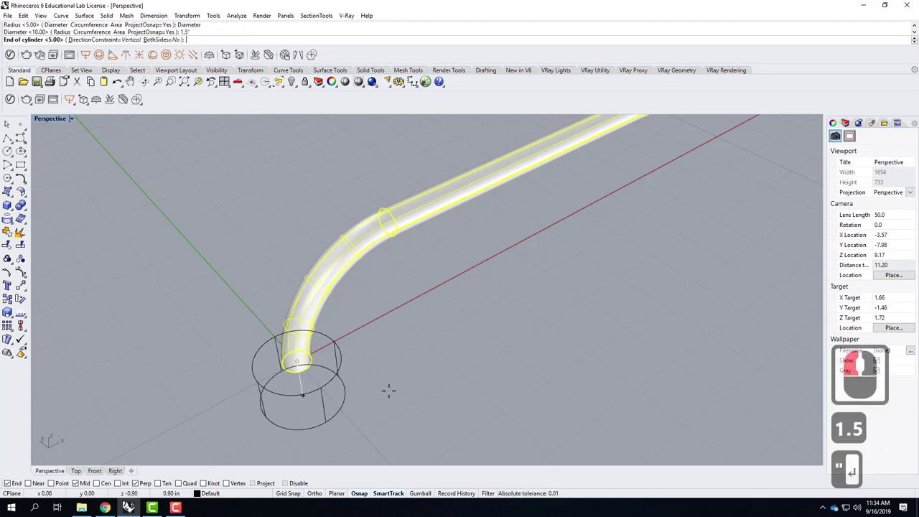
{"action": "type", "text": "25"}
{"action": "key", "text": "BackSpace"}
{"action": "key", "text": "BackSpace"}
{"action": "key", "text": "BackSpace"}
{"action": "key", "text": "BackSpace"}
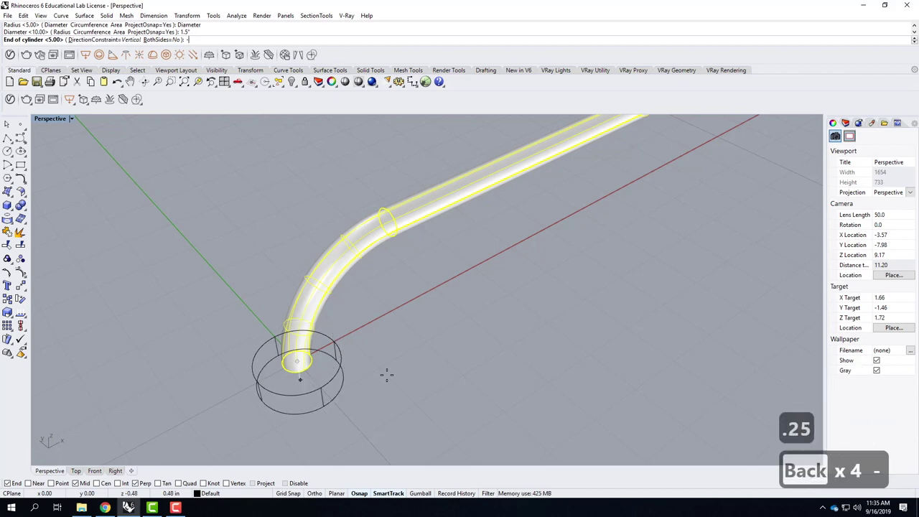
{"action": "type", "text": "25"}
{"action": "key", "text": "shift+Return"}
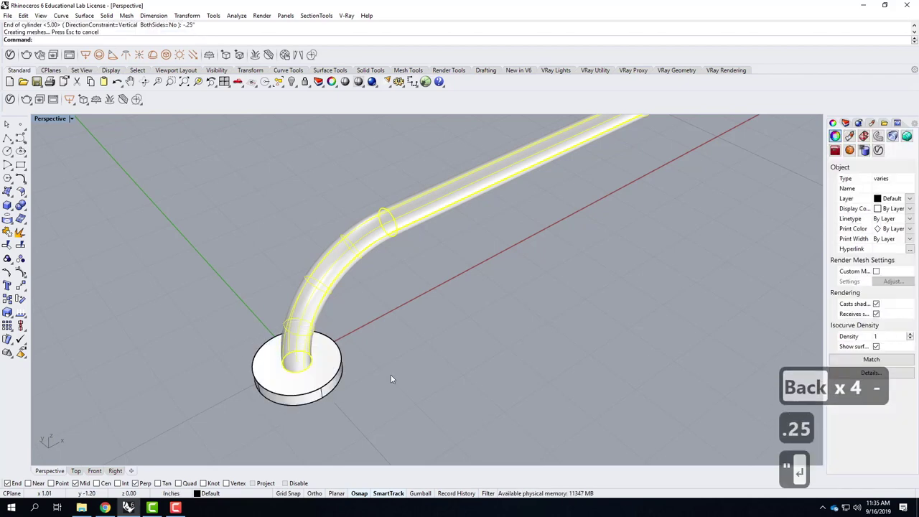
Orbit and pan around the new base plate to bring the tube's other end into view.
{"action": "scroll", "scroll_direction": "down", "scroll_amount": 3}
{"action": "right_click", "coordinate": [380, 315]}
{"action": "middle_click", "coordinate": [352, 395]}
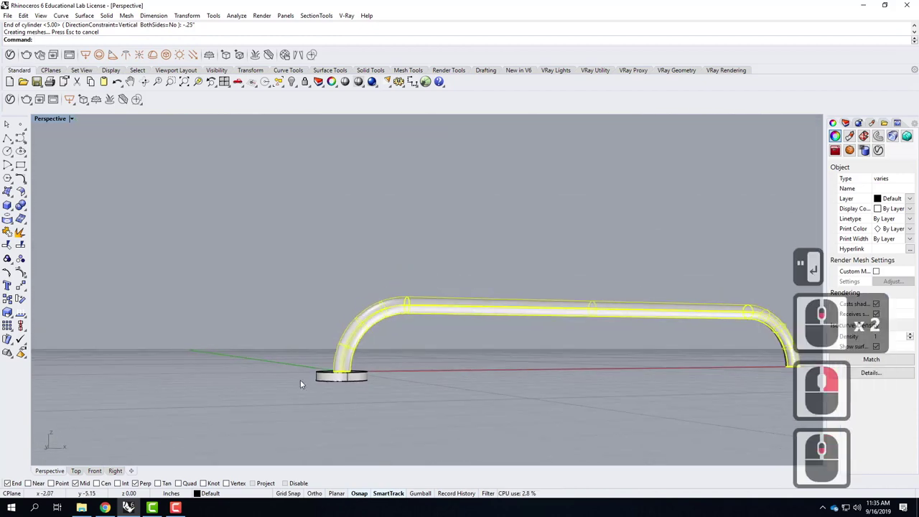
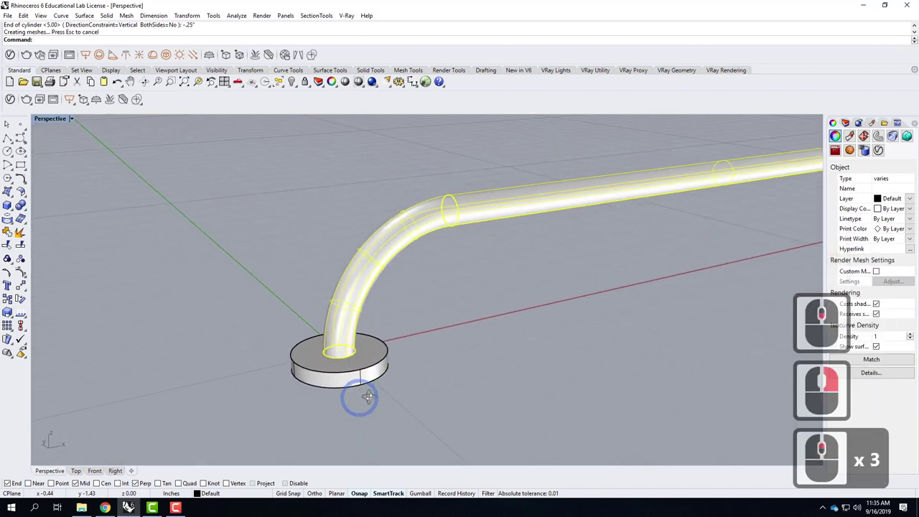
{"action": "right_click", "coordinate": [380, 402]}
{"action": "middle_click", "coordinate": [255, 410]}
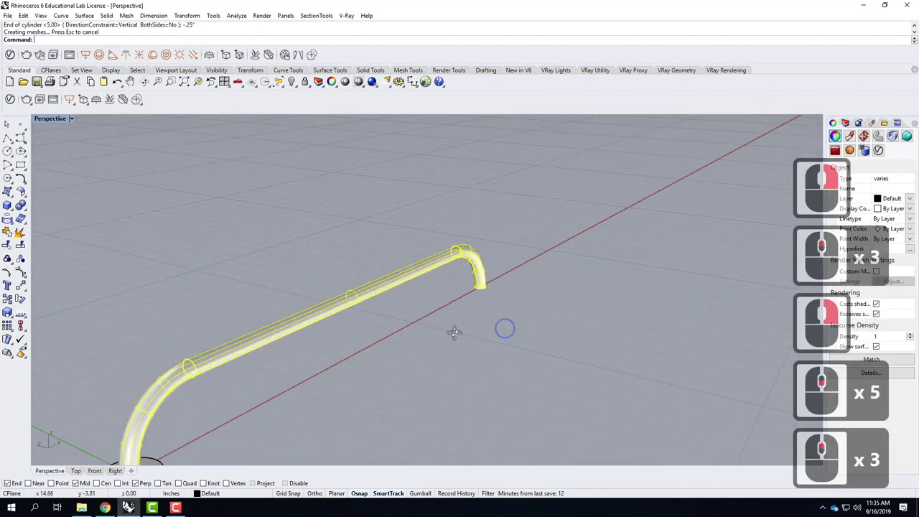
{"action": "right_click", "coordinate": [311, 331]}
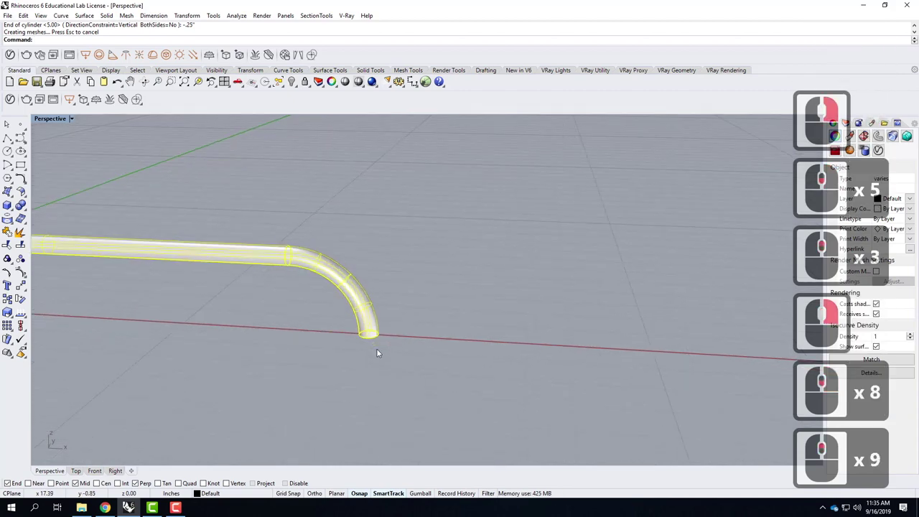
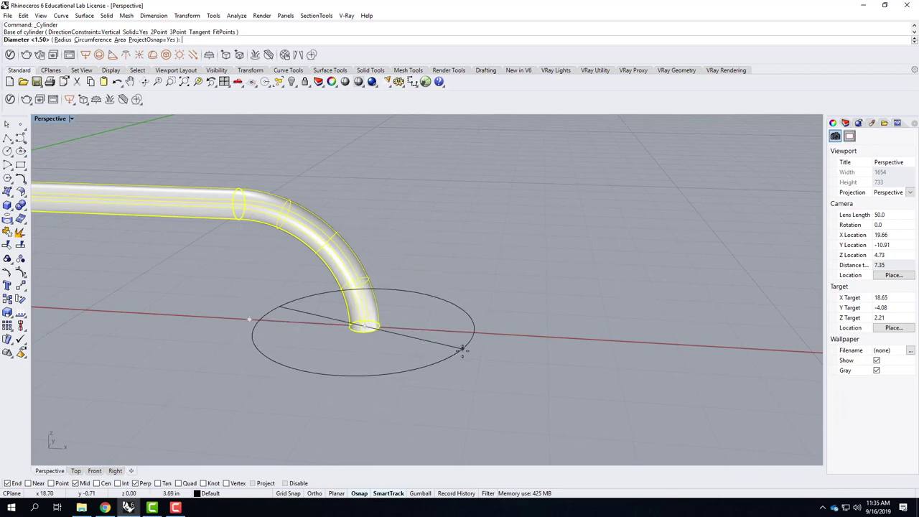
Create a second cylinder at the far tube end with diameter 1.5 and thickness .25.
{"action": "type", "text": "1.5"}
{"action": "key", "text": "shift+Return"}
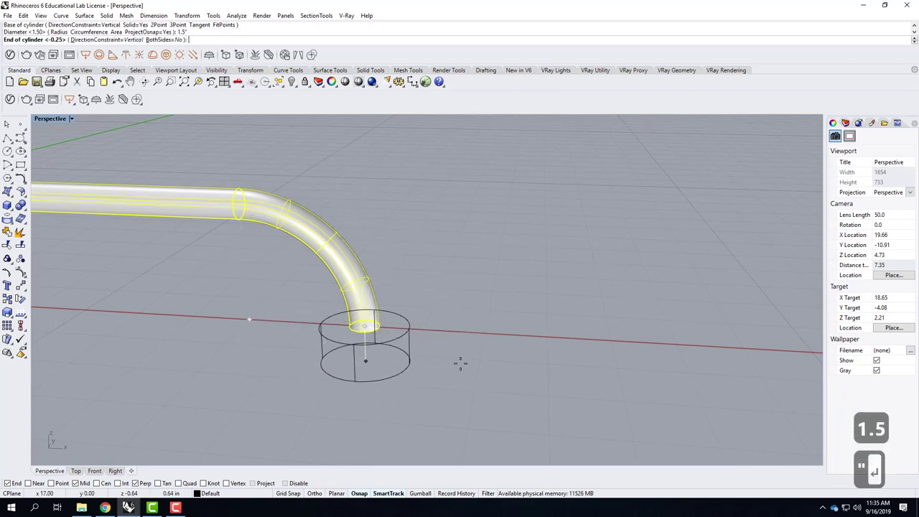
{"action": "type", "text": ".25"}
{"action": "key", "text": "shift+Return"}
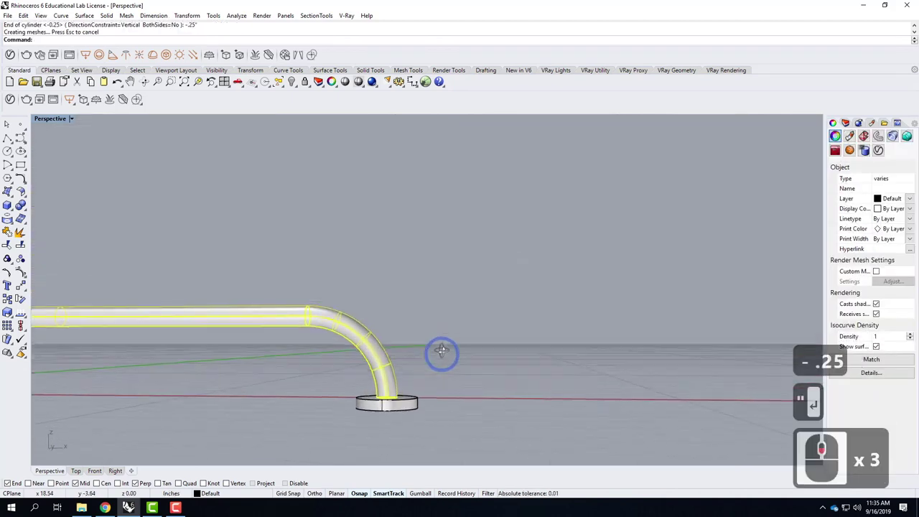
Deselect the handrail and select the base disc under the rail's left end.
{"action": "right_click", "coordinate": [447, 356]}
{"action": "right_click", "coordinate": [339, 376]}
{"action": "left_click", "coordinate": [339, 376]}
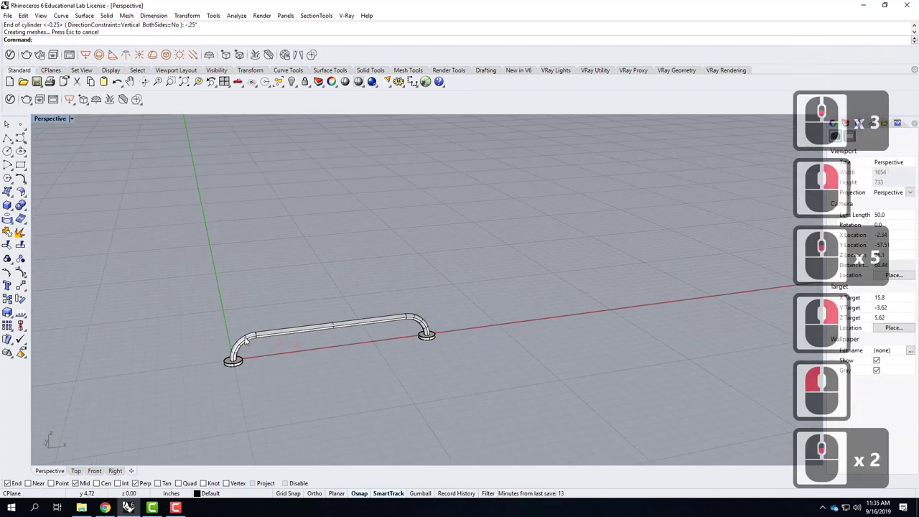
{"action": "scroll", "scroll_direction": "down", "scroll_amount": 3}
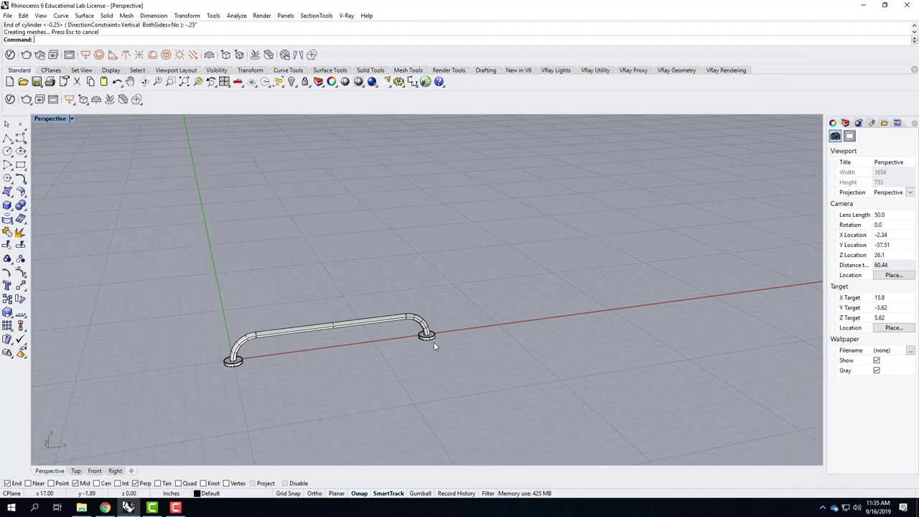
{"action": "scroll", "scroll_direction": "up", "scroll_amount": 3}
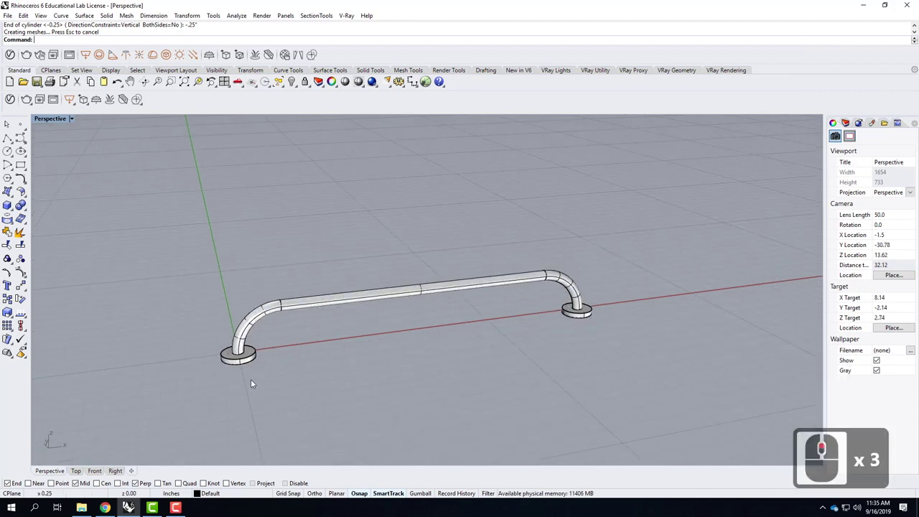
{"action": "left_click", "coordinate": [263, 362]}
{"action": "middle_click", "coordinate": [230, 371]}
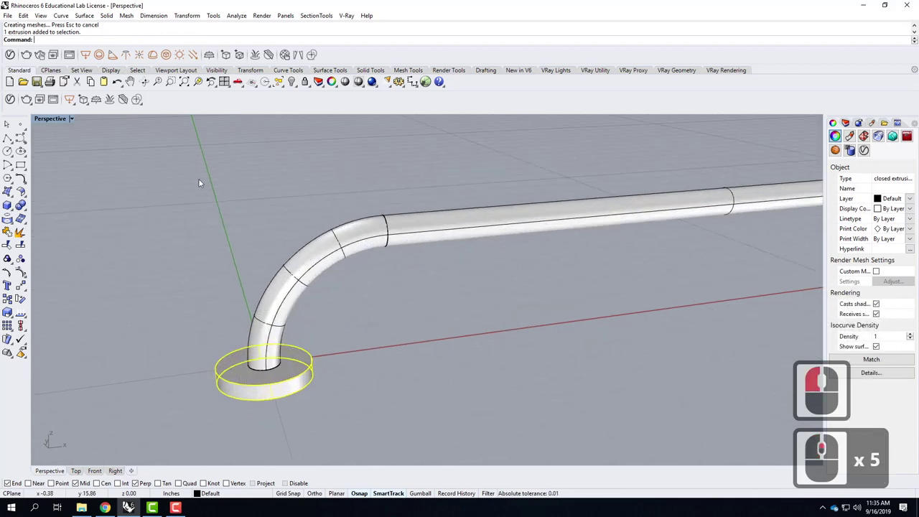
Start Transform > Copy on the disc, cancel the first attempt and restart the copy.
{"action": "left_click", "coordinate": [185, 24]}
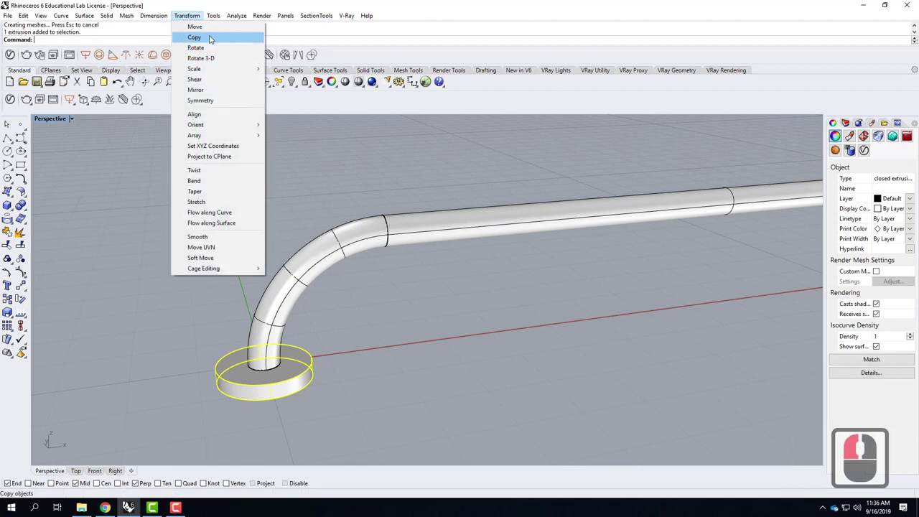
{"action": "left_click", "coordinate": [214, 42]}
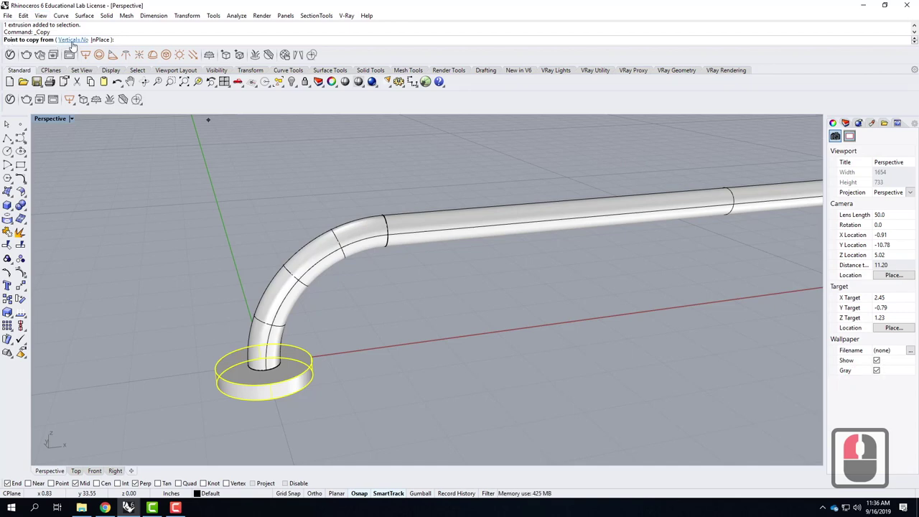
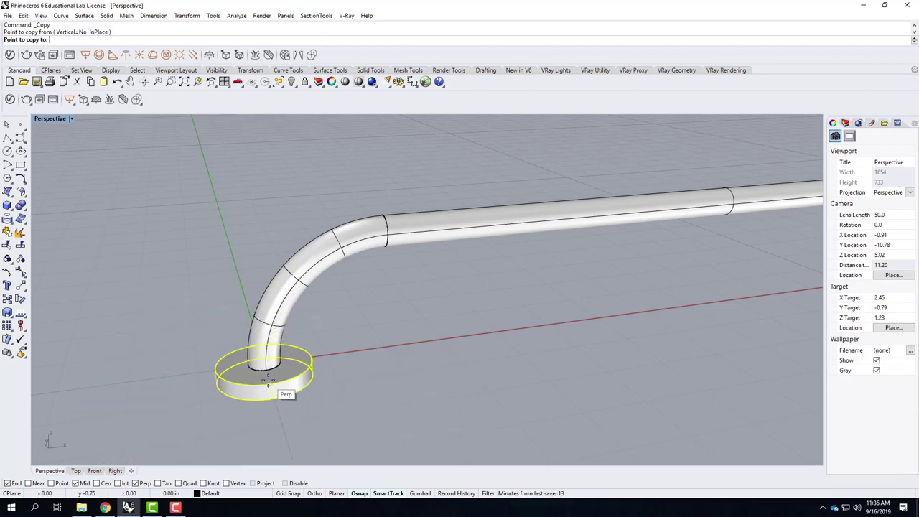
{"action": "key", "text": "Escape"}
{"action": "right_click", "coordinate": [214, 287]}
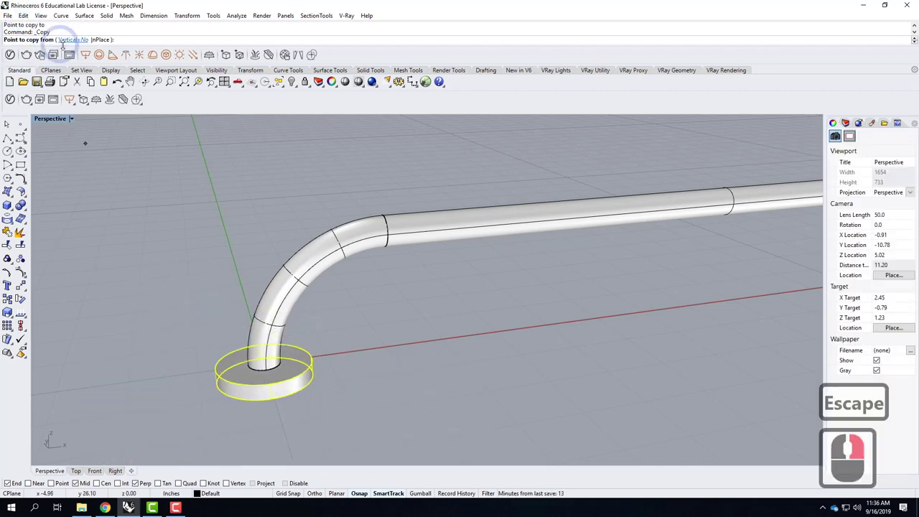
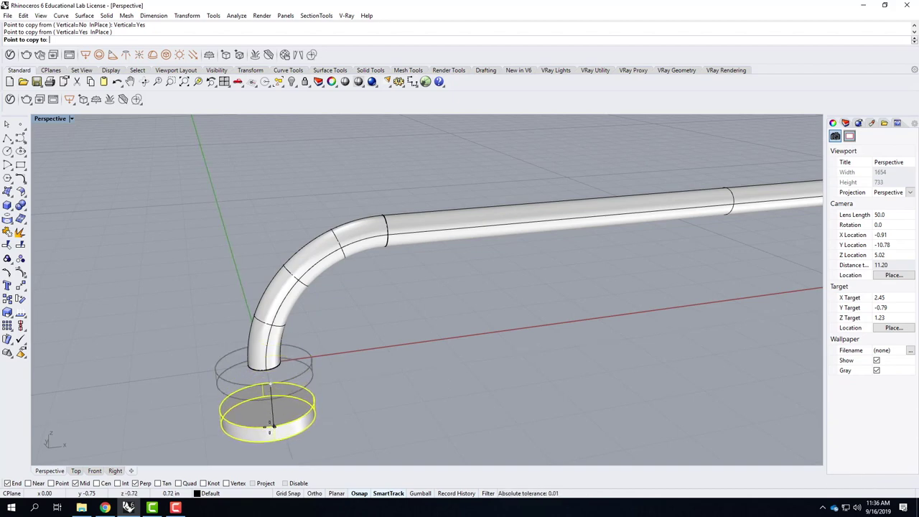
Place disc copies at .75 and -.75 vertically, forming a three-disc stack.
{"action": "type", "text": ".75"}
{"action": "key", "text": "shift+Return"}
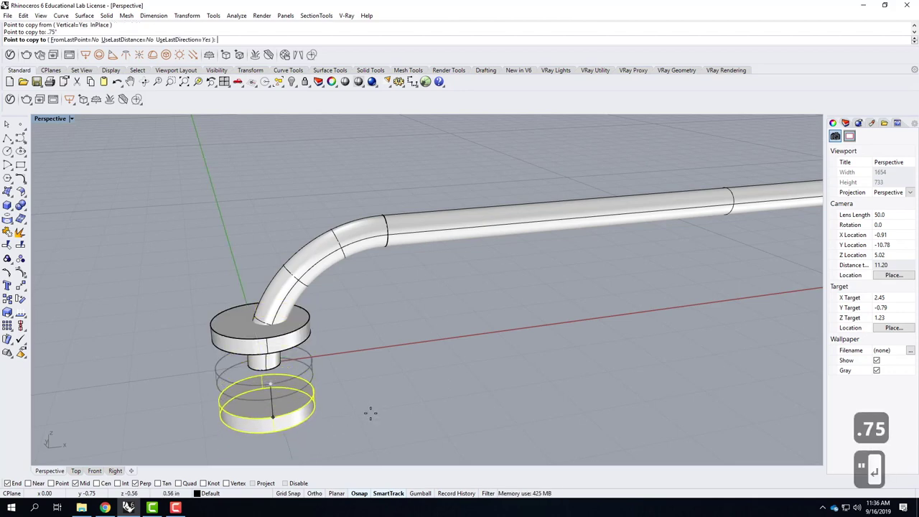
{"action": "type", "text": "-.75"}
{"action": "key", "text": "shift+Return"}
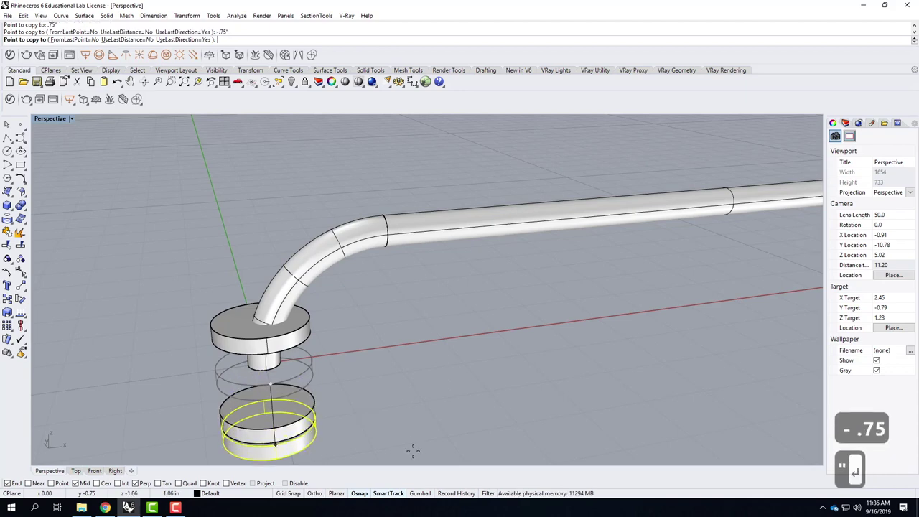
{"action": "key", "text": "Return"}
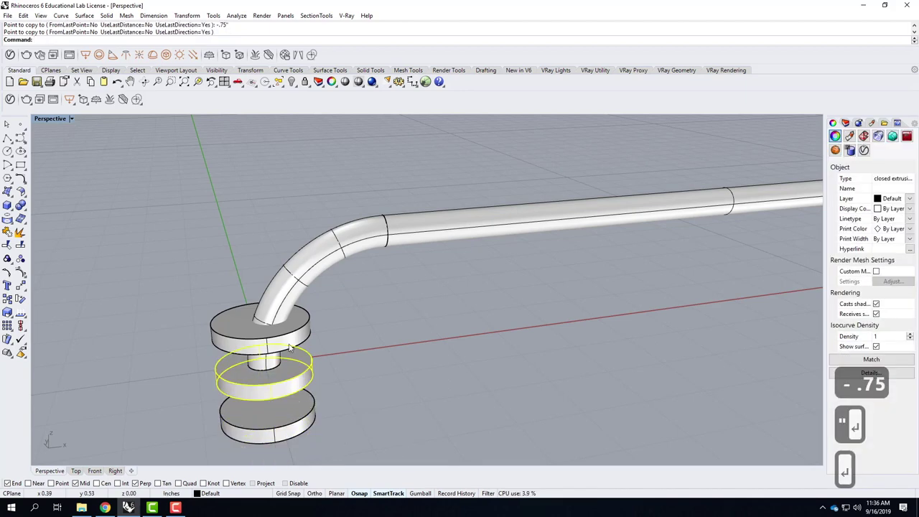
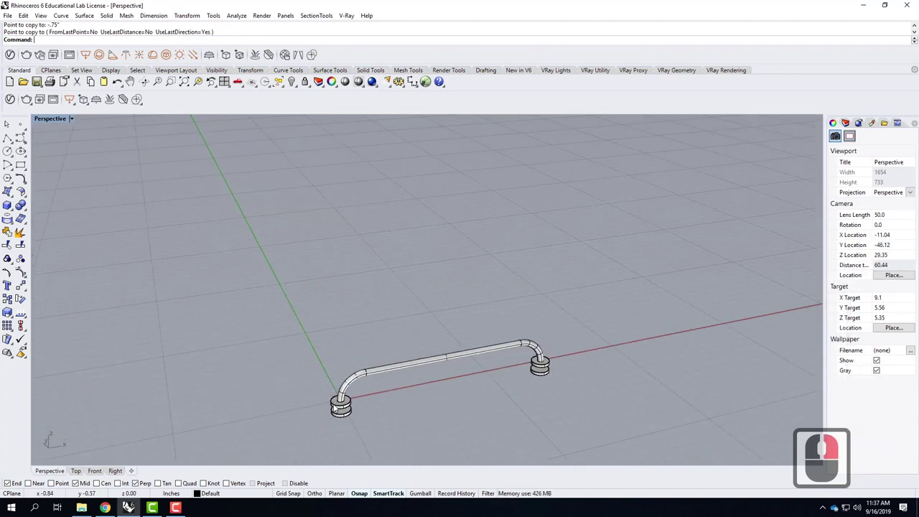
Window-select the whole handrail with its bases, rotate it 45 degrees, then reselect the assembly.
{"action": "left_click_drag", "start_coordinate": [548, 364], "coordinate": [571, 404]}
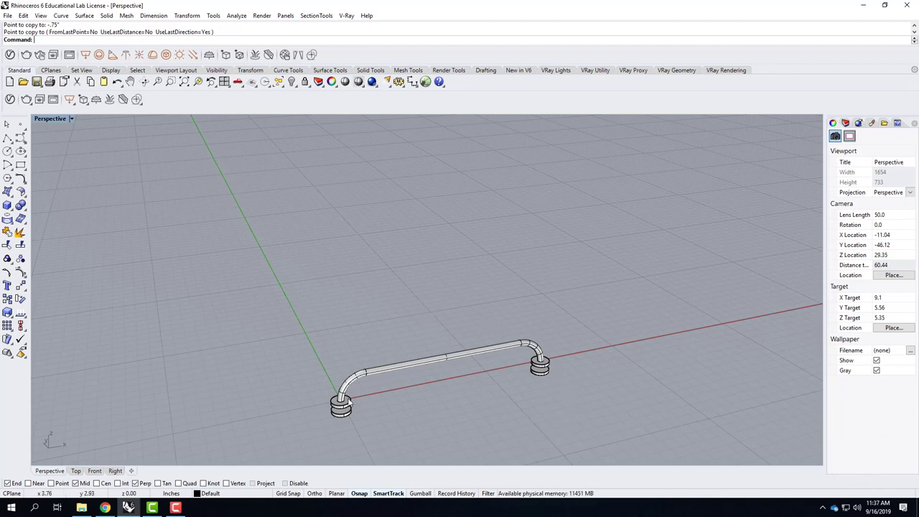
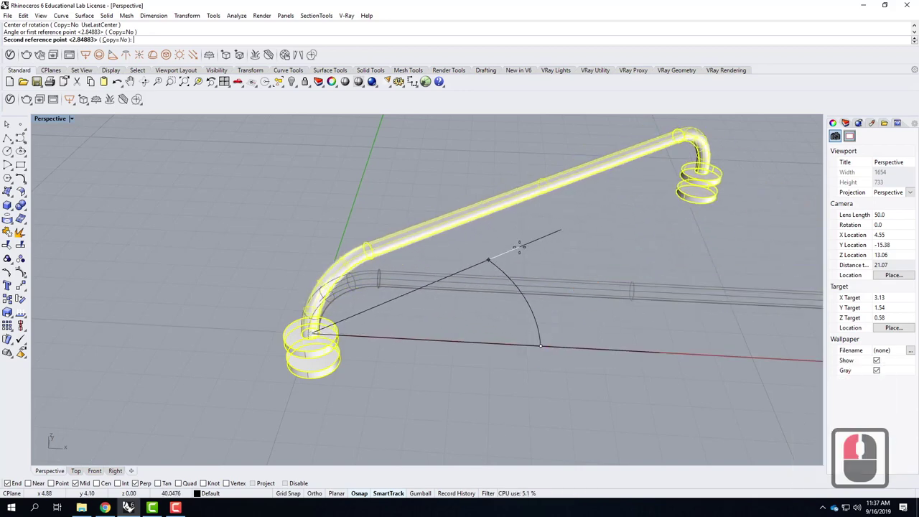
{"action": "type", "text": "45"}
{"action": "key", "text": "Return"}
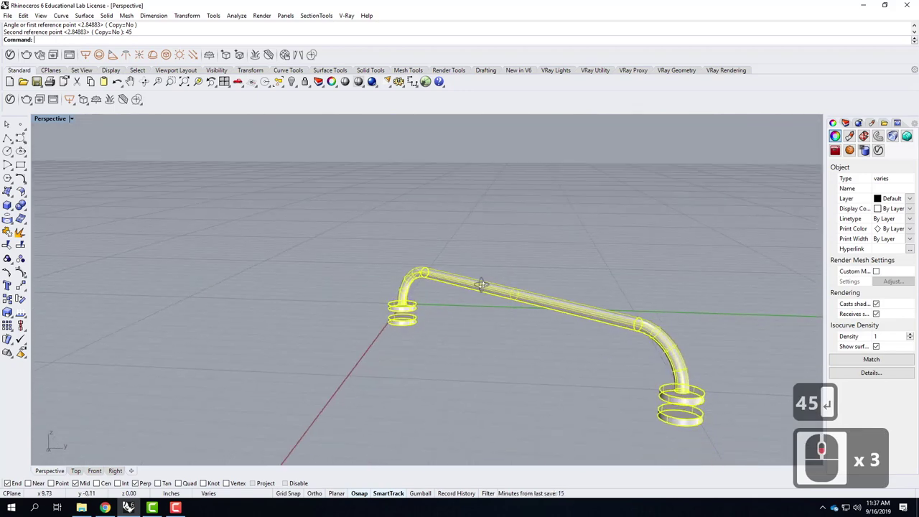
{"action": "right_click", "coordinate": [578, 331]}
{"action": "left_click", "coordinate": [344, 358]}
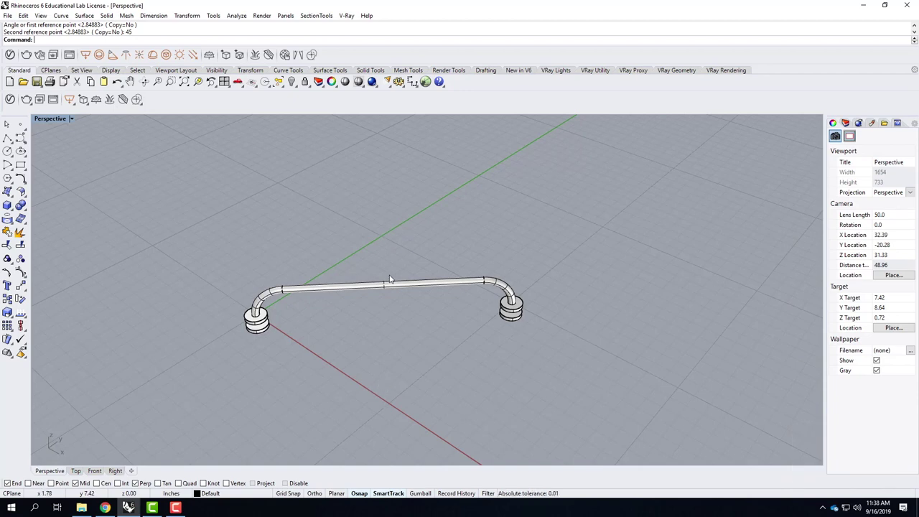
{"action": "left_click", "coordinate": [532, 375]}
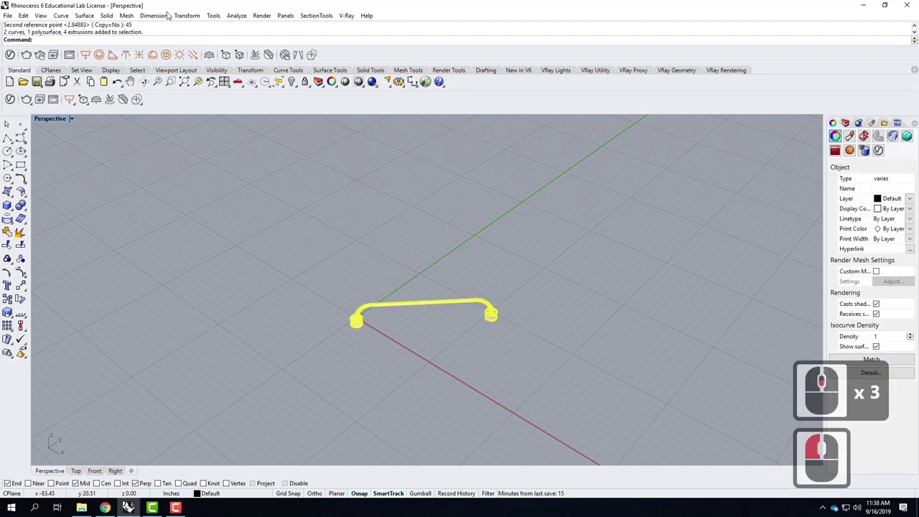
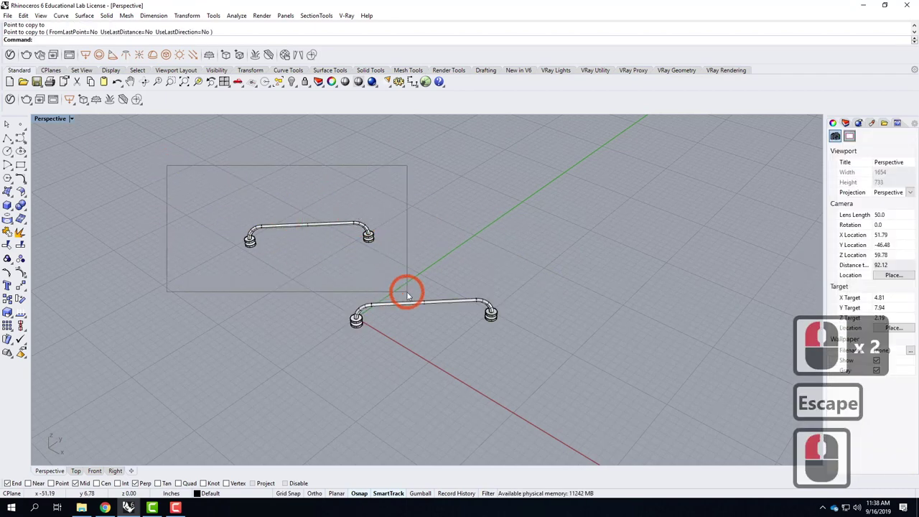
Select the copied handrail assembly and rotate it -180 degrees.
{"action": "left_click", "coordinate": [408, 278]}
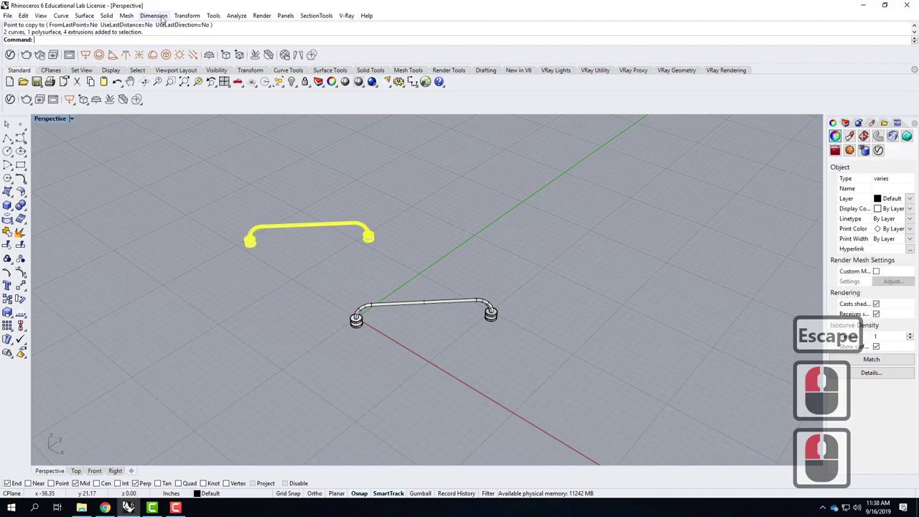
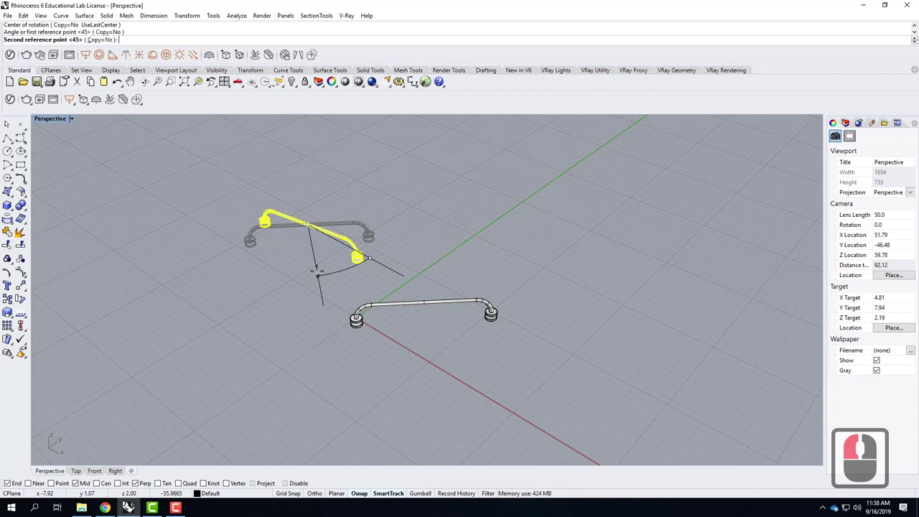
{"action": "type", "text": "-180"}
{"action": "key", "text": "Return"}
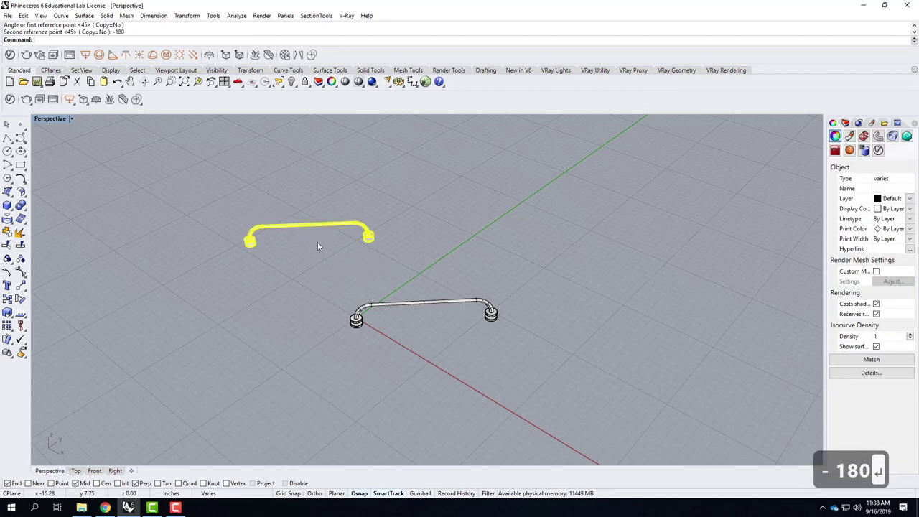
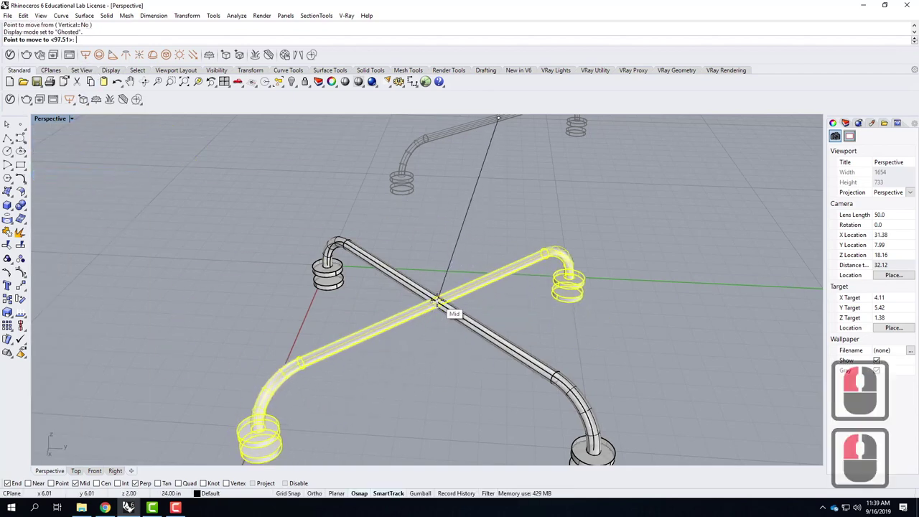
Switch to Ghosted, snap a trial move to the rail's Mid, then select the handrail near the origin.
{"action": "left_click", "coordinate": [443, 302]}
{"action": "scroll", "scroll_direction": "down", "scroll_amount": 3}
{"action": "left_click", "coordinate": [545, 318]}
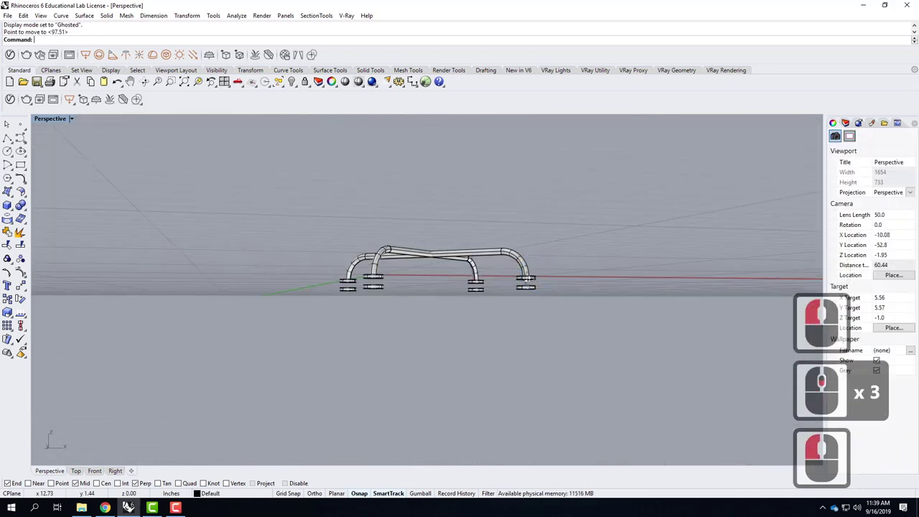
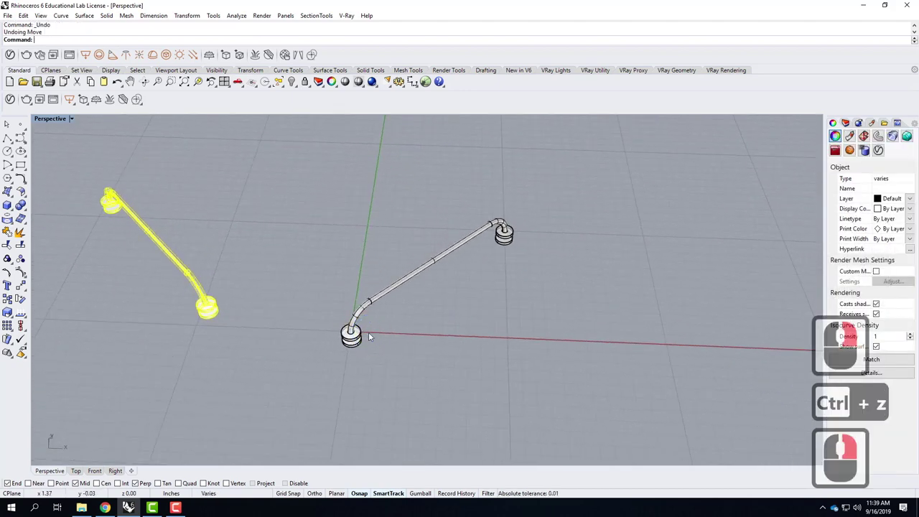
{"action": "left_click", "coordinate": [341, 295]}
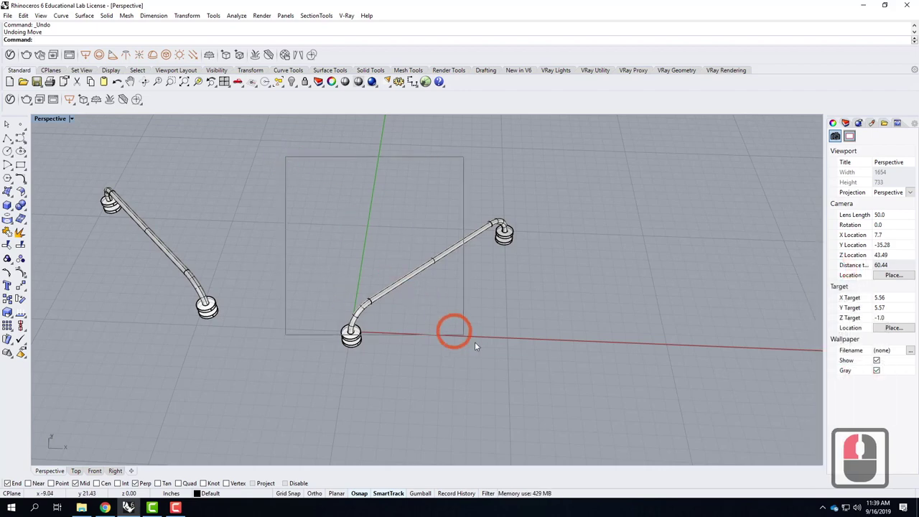
{"action": "left_click", "coordinate": [539, 393]}
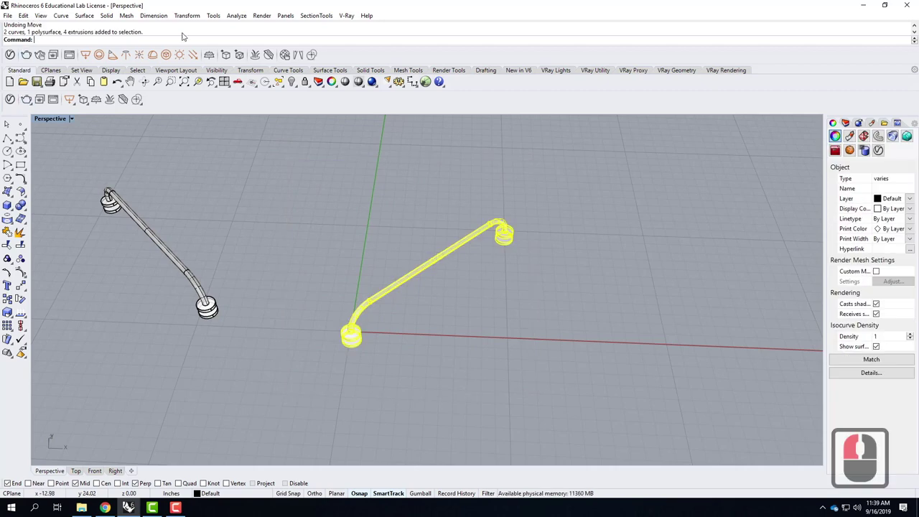
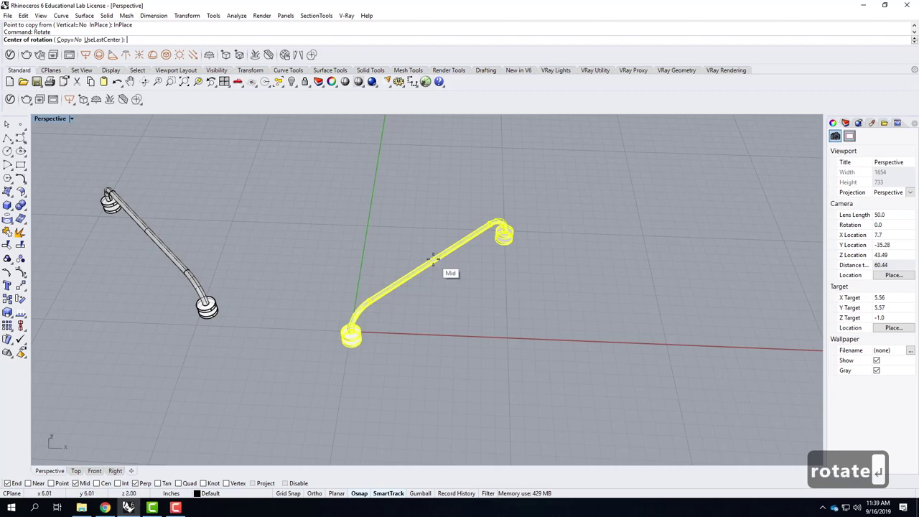
Rotate the in-place copy 90 degrees about the rail's midpoint and clear the selection.
{"action": "left_click", "coordinate": [840, 478]}
{"action": "type", "text": "0"}
{"action": "key", "text": "Return"}
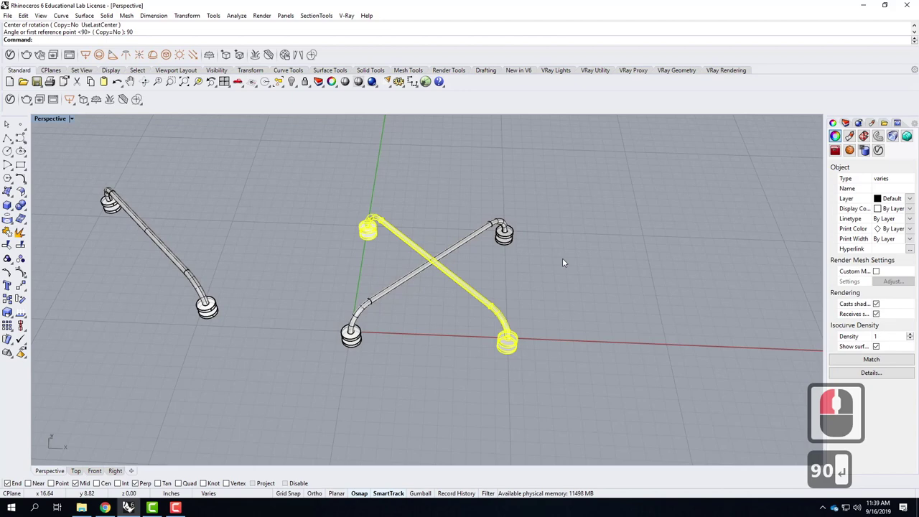
{"action": "left_click", "coordinate": [568, 260]}
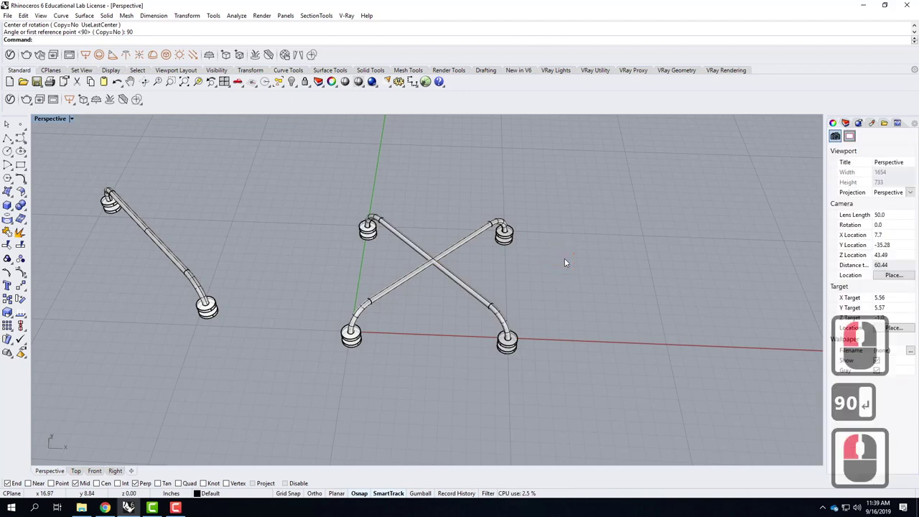
{"action": "left_click", "coordinate": [568, 260]}
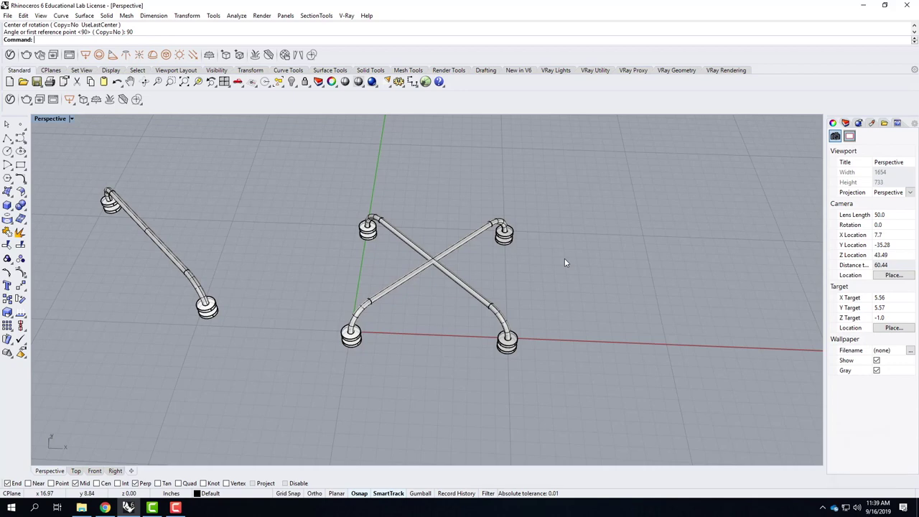
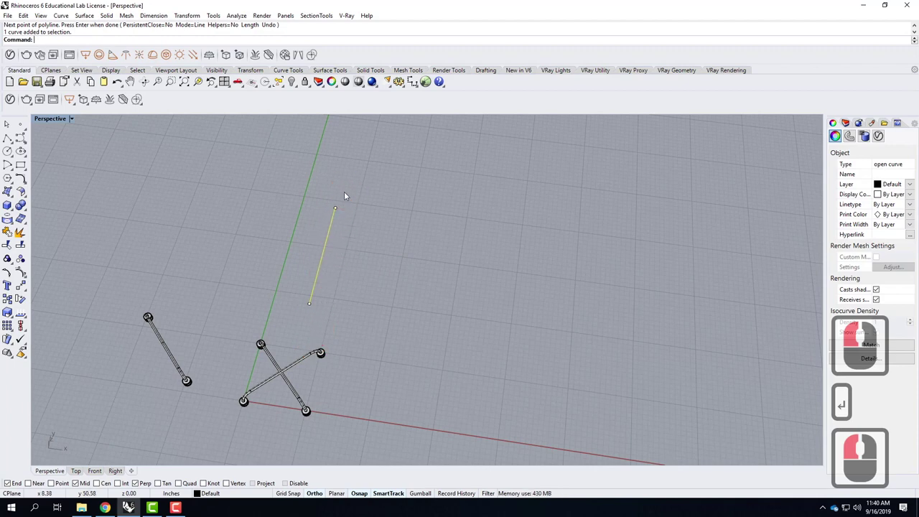
Finish the straight line, draw a .5-diameter circle at its end and select it as the profile.
{"action": "left_click", "coordinate": [366, 310]}
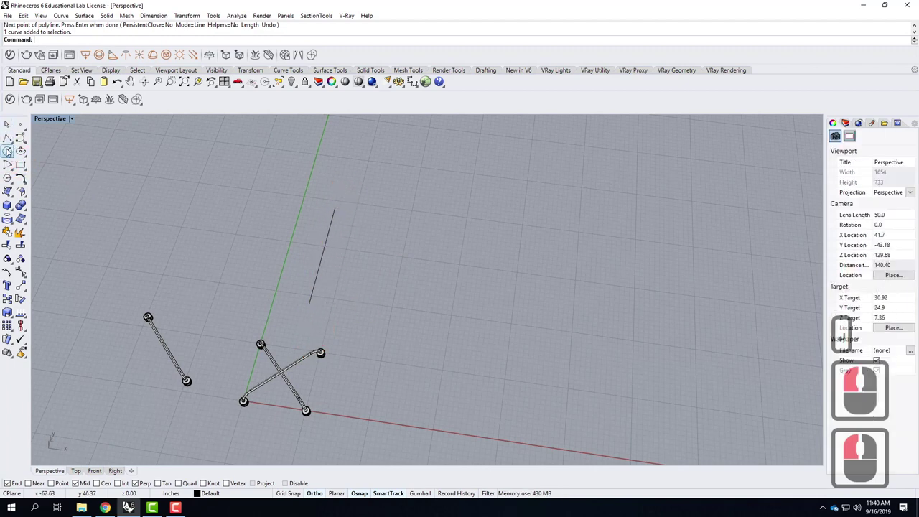
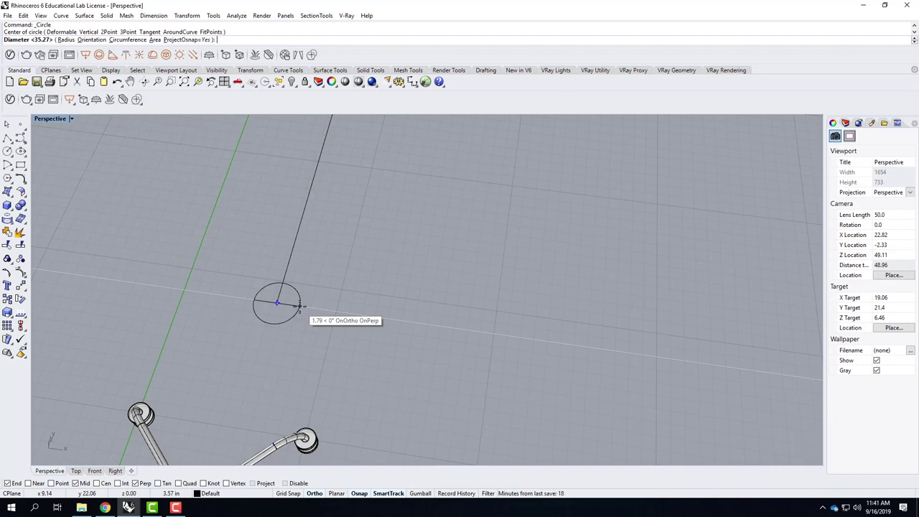
{"action": "type", "text": ".5"}
{"action": "key", "text": "shift+Return"}
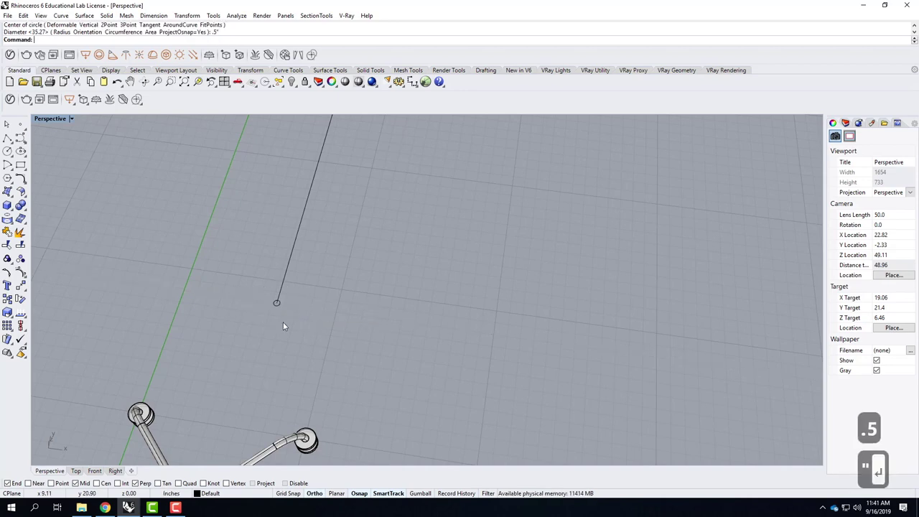
{"action": "scroll", "scroll_direction": "down", "scroll_amount": 3}
{"action": "left_click", "coordinate": [283, 308]}
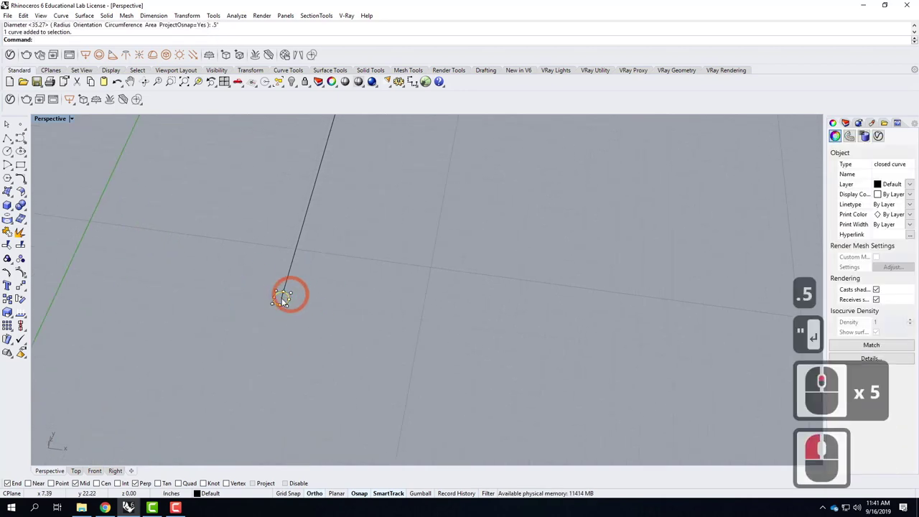
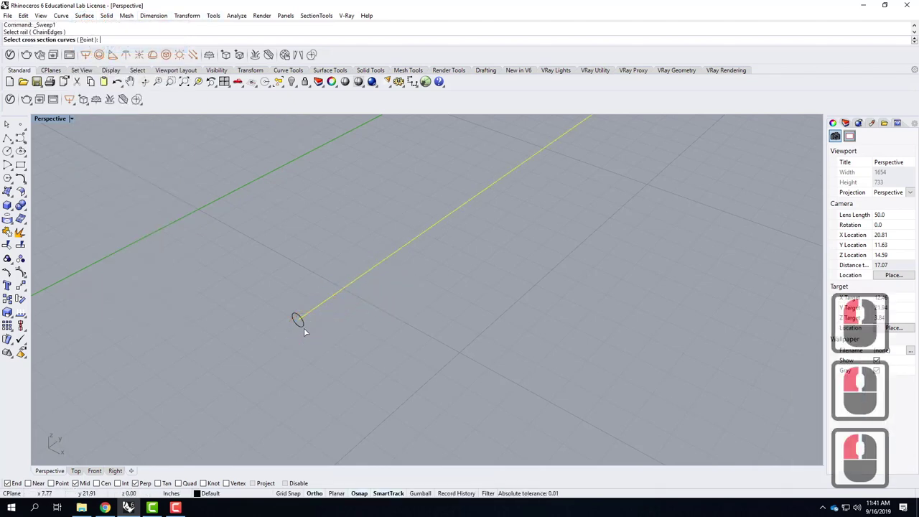
Sweep the small circle along the straight line to form the half-inch tube.
{"action": "left_click", "coordinate": [310, 330]}
{"action": "key", "text": "Return"}
{"action": "key", "text": "Return"}
{"action": "left_click", "coordinate": [508, 331]}
{"action": "left_click", "coordinate": [424, 324]}
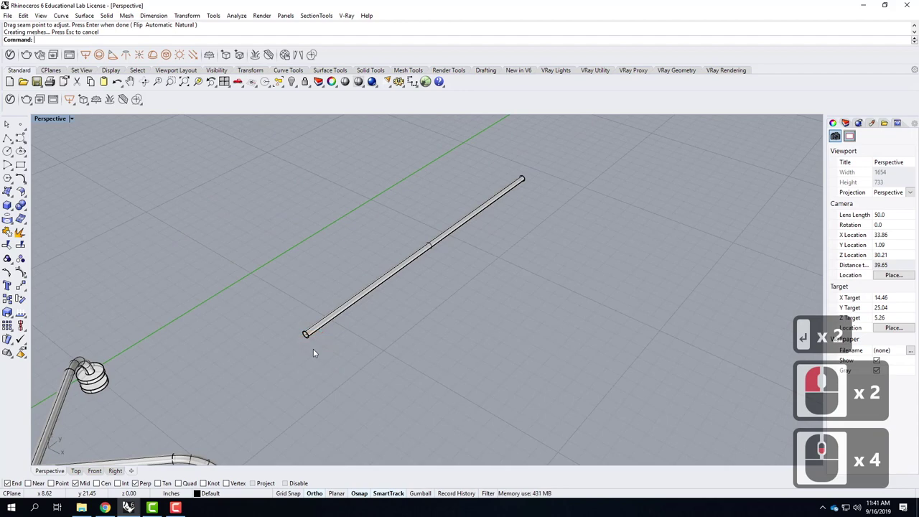
Add a tall thin 0.5-diameter vertical cylinder crossing the tube.
{"action": "middle_click", "coordinate": [307, 344]}
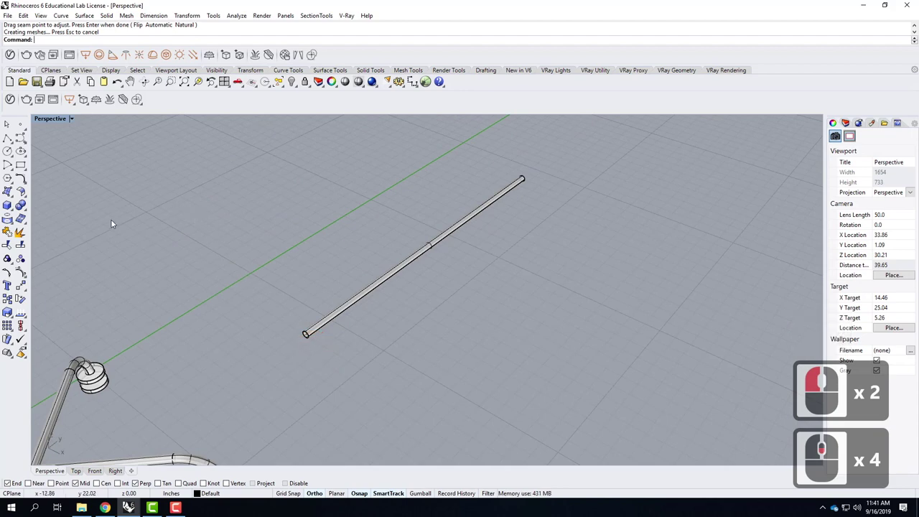
{"action": "left_click", "coordinate": [12, 209]}
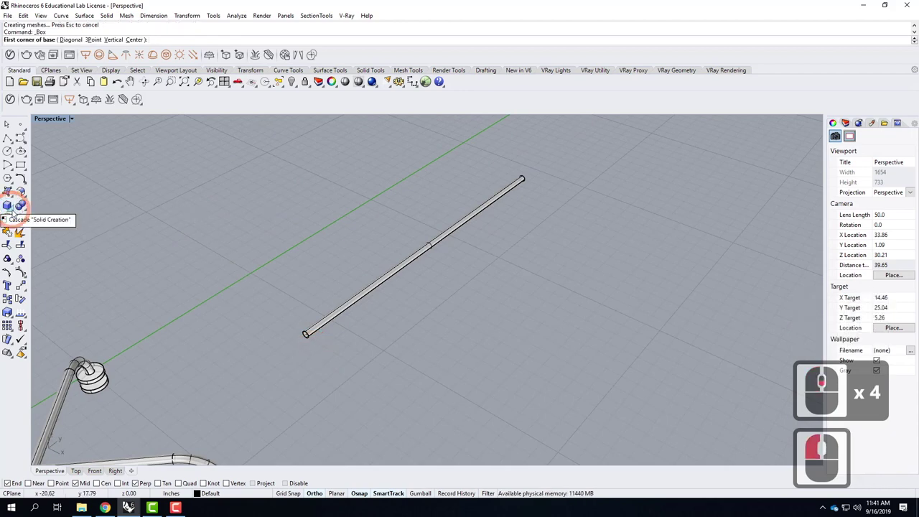
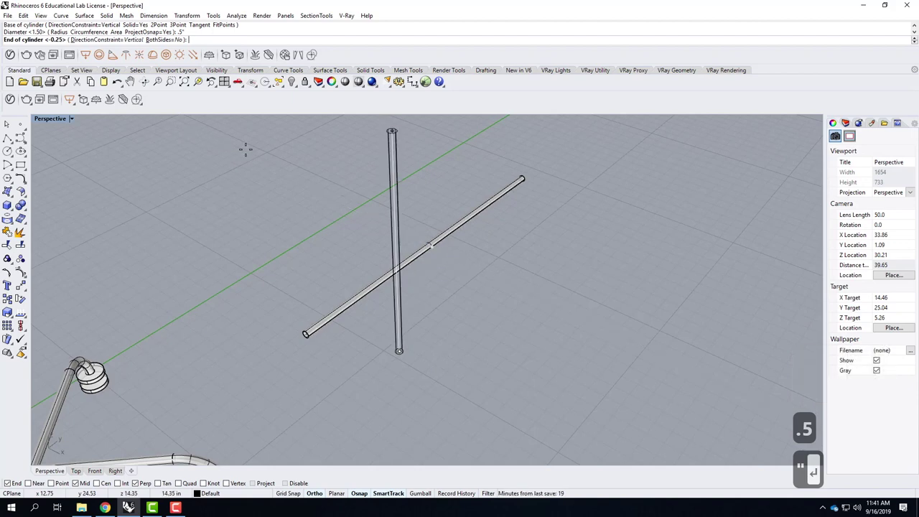
{"action": "type", "text": "'"}
{"action": "key", "text": "Return"}
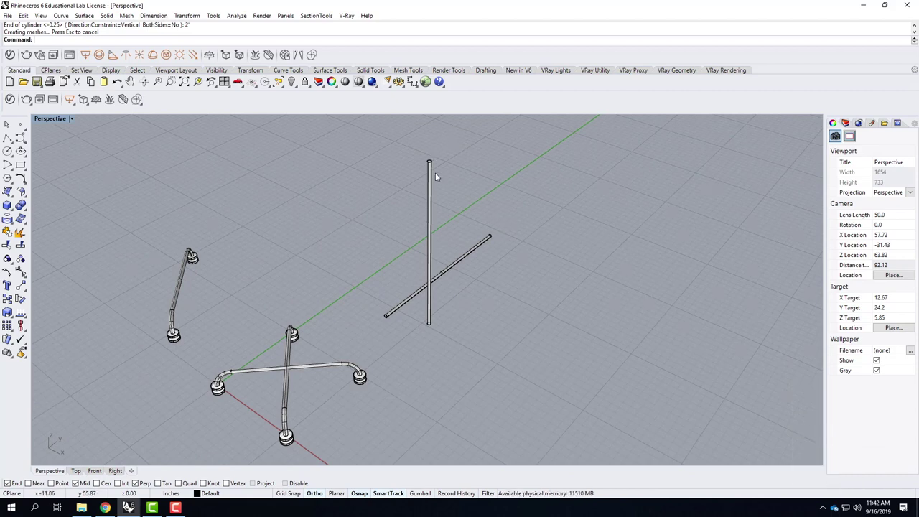
Delete the tall vertical cylinder, leaving only the swept half-inch tube.
{"action": "left_click", "coordinate": [435, 174]}
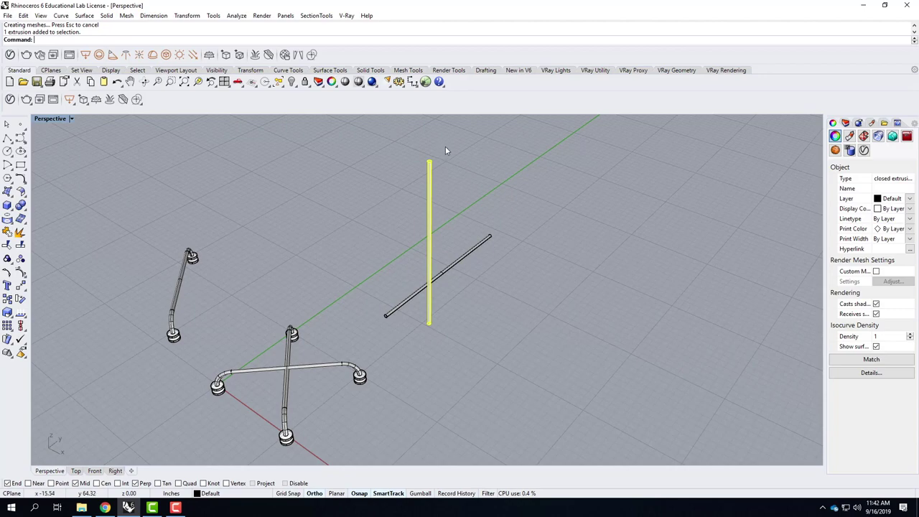
{"action": "key", "text": "Delete"}
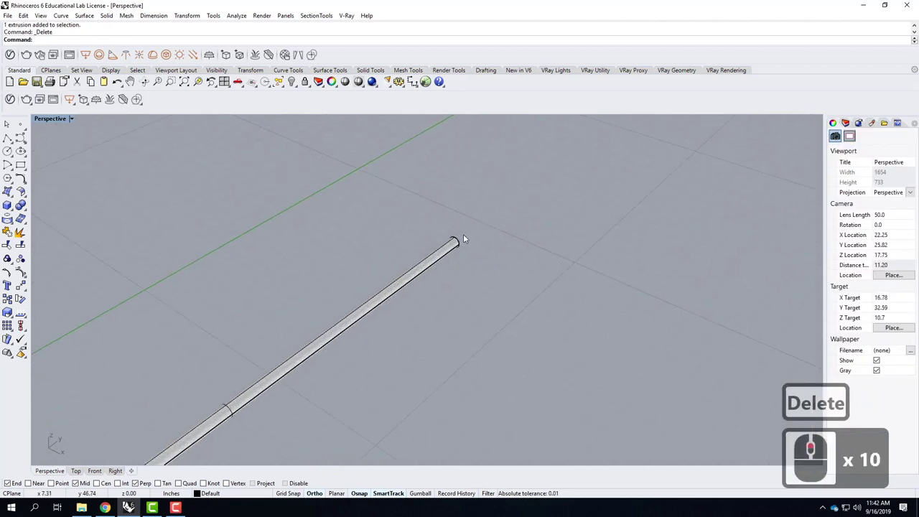
{"action": "right_click", "coordinate": [340, 244]}
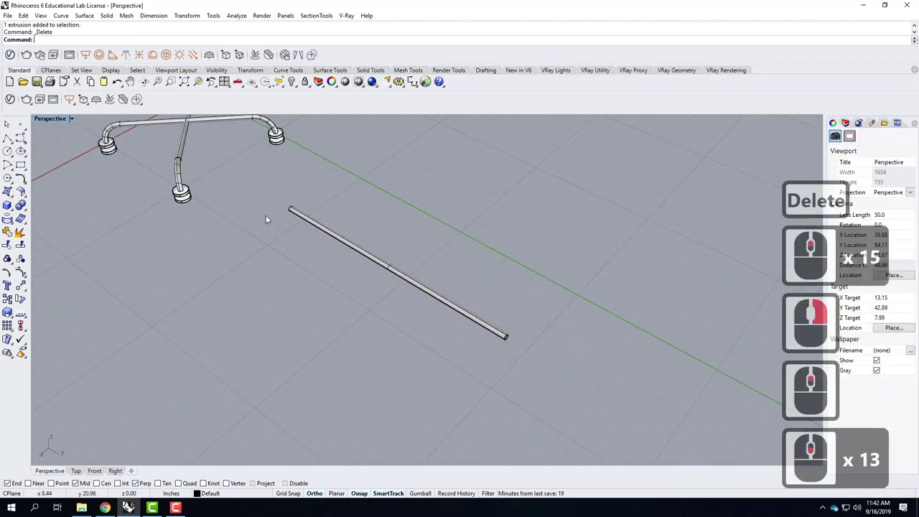
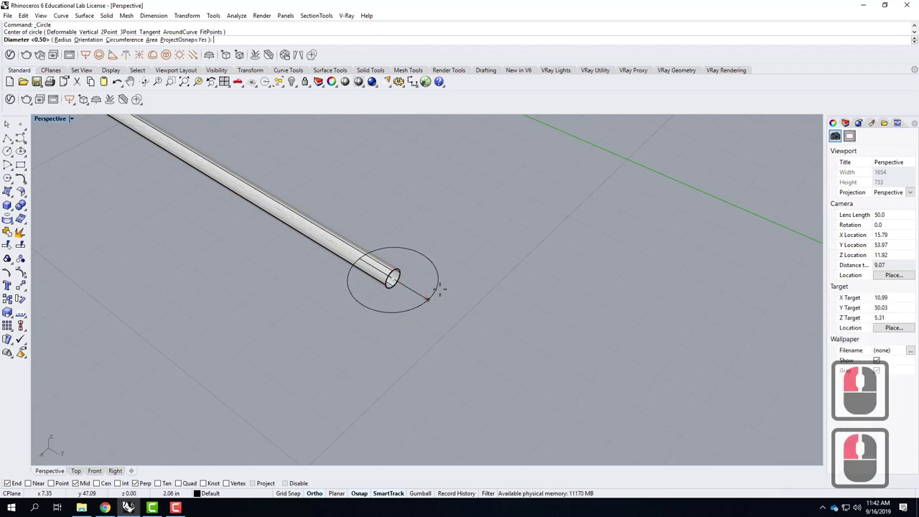
Draw a 3/8-inch circle and a 1.75-inch ring centred on the tube's end.
{"action": "type", "text": "3/8"}
{"action": "key", "text": "Return"}
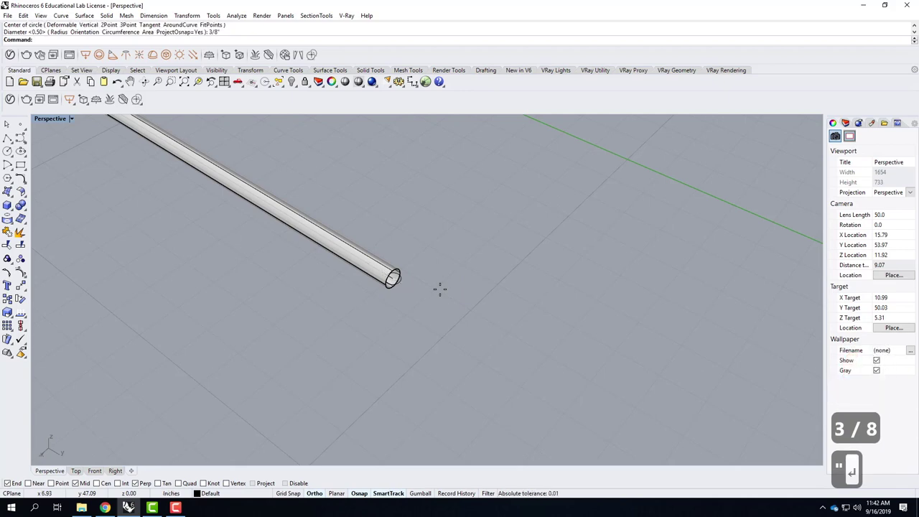
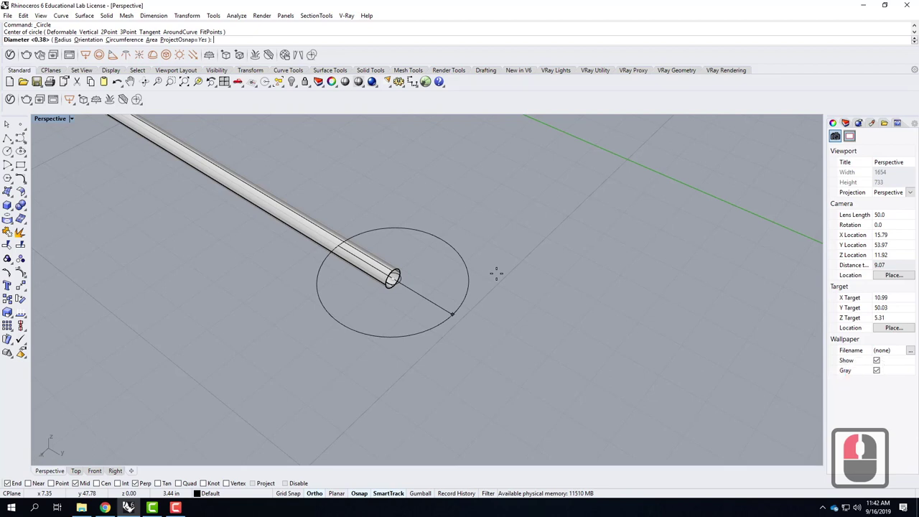
{"action": "type", "text": "1.75"}
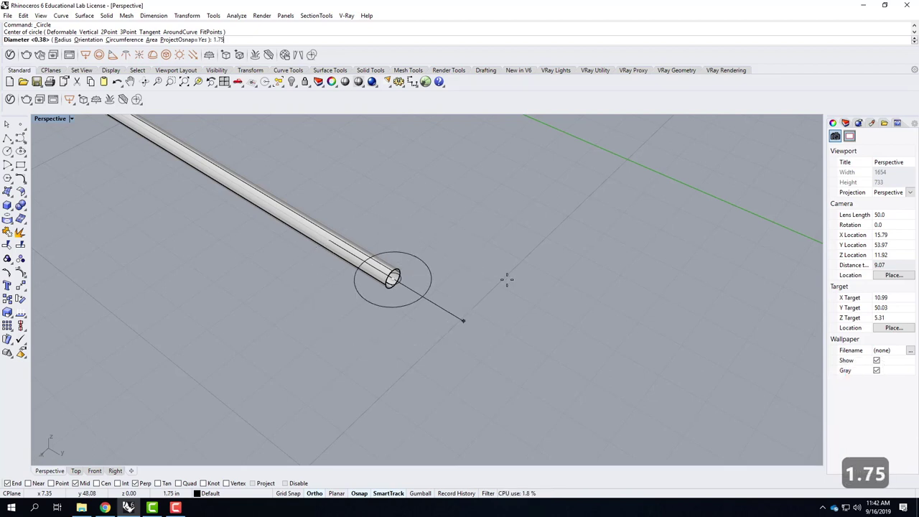
{"action": "key", "text": "Return"}
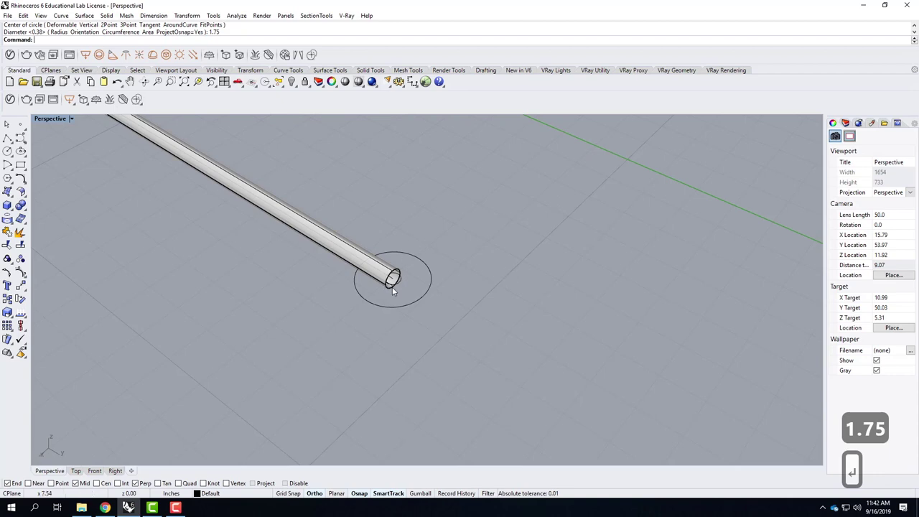
{"action": "right_click", "coordinate": [425, 303]}
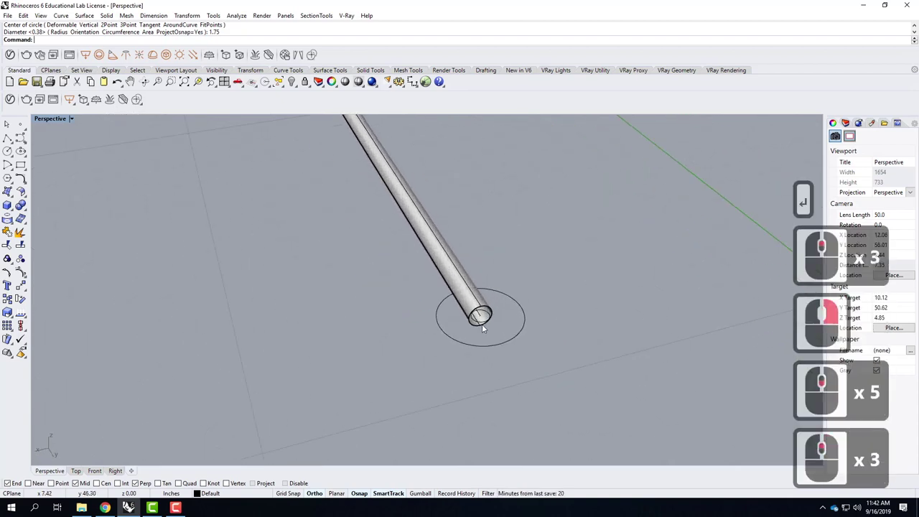
Draw a diameter circle from the tube end's midpoint perpendicular to the 1.75-inch outer ring.
{"action": "left_click", "coordinate": [488, 329]}
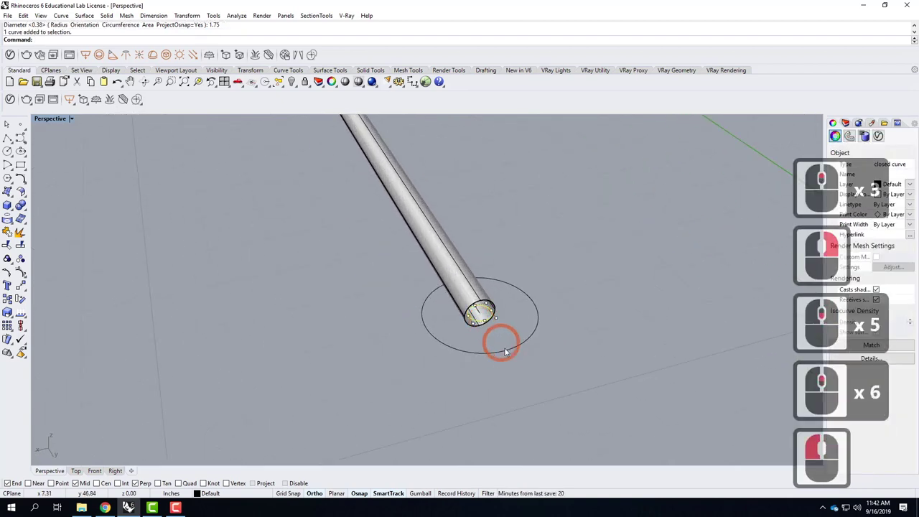
{"action": "left_click", "coordinate": [526, 364]}
{"action": "left_click", "coordinate": [551, 390]}
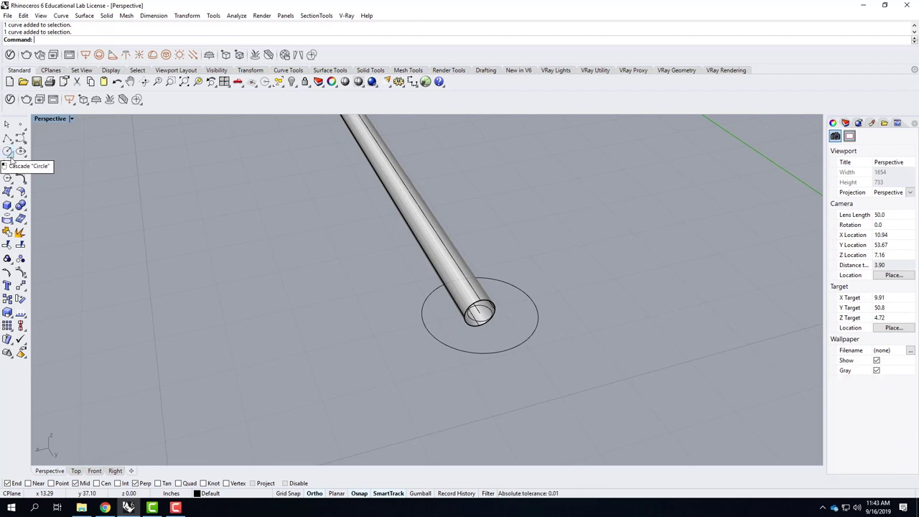
{"action": "left_click", "coordinate": [15, 163]}
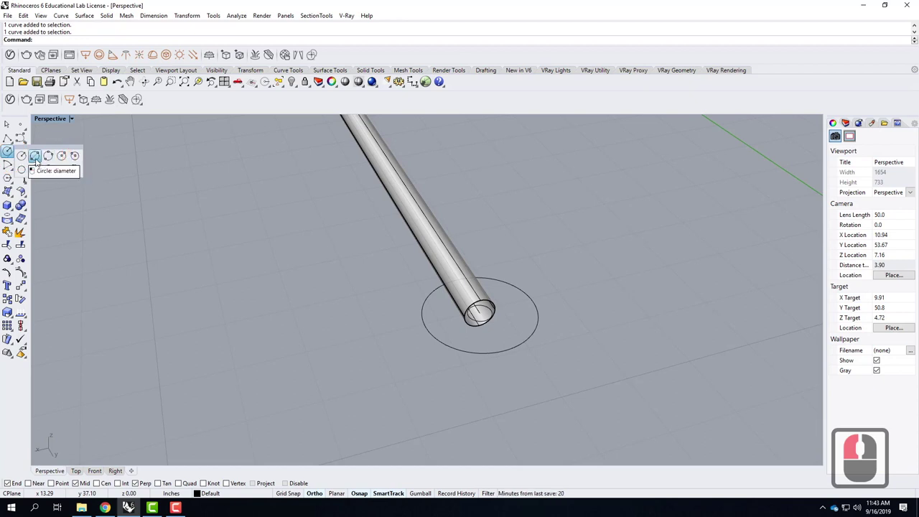
{"action": "left_click", "coordinate": [41, 160]}
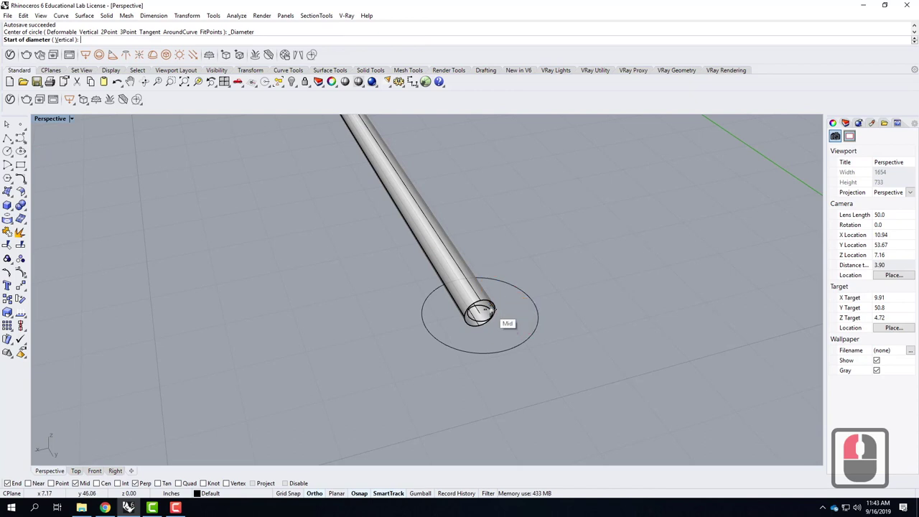
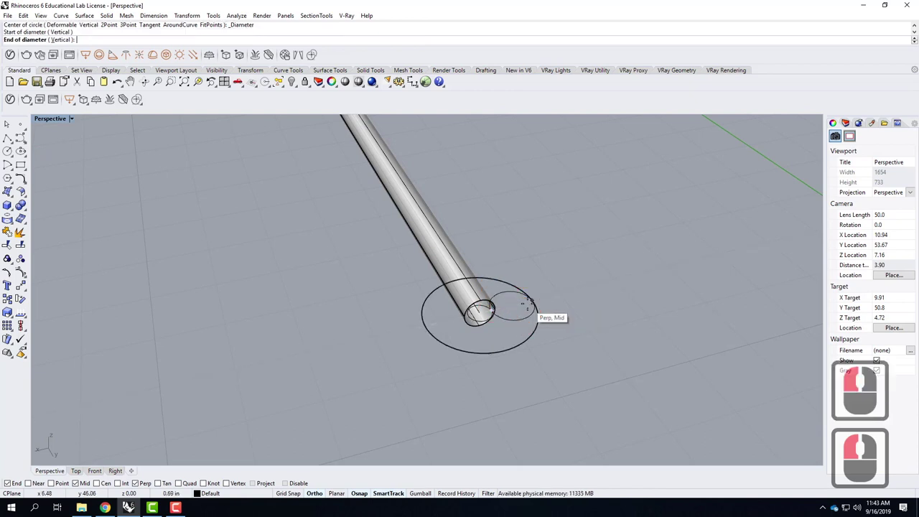
{"action": "left_click", "coordinate": [648, 344]}
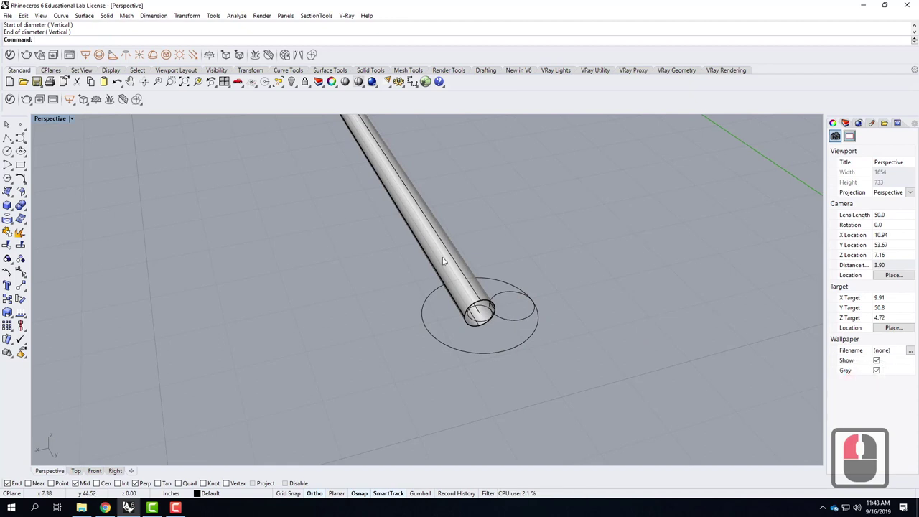
{"action": "left_click", "coordinate": [446, 259]}
{"action": "double_click", "coordinate": [459, 262]}
Hide the swept tube and zoom to frame the three remaining circles.
{"action": "left_click", "coordinate": [460, 258]}
{"action": "type", "text": "hide"}
{"action": "key", "text": "Return"}
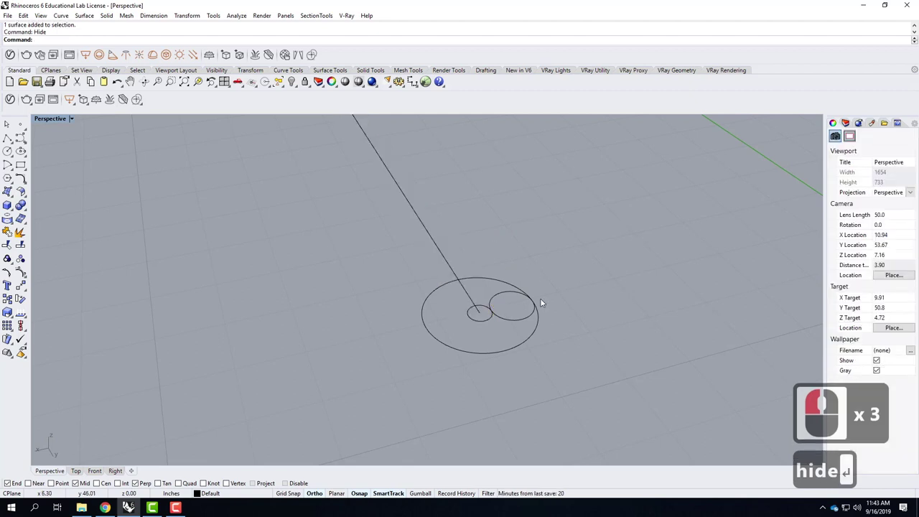
{"action": "key", "text": "Return"}
{"action": "right_click", "coordinate": [863, 395]}
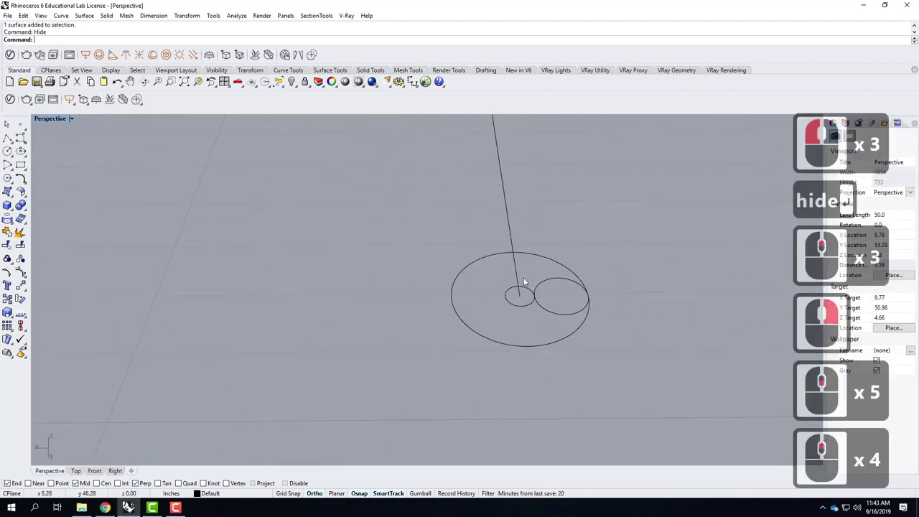
{"action": "middle_click", "coordinate": [672, 407]}
{"action": "left_click", "coordinate": [672, 407]}
{"action": "key", "text": "z"}
{"action": "key", "text": "Return"}
{"action": "key", "text": "s"}
{"action": "key", "text": "Return"}
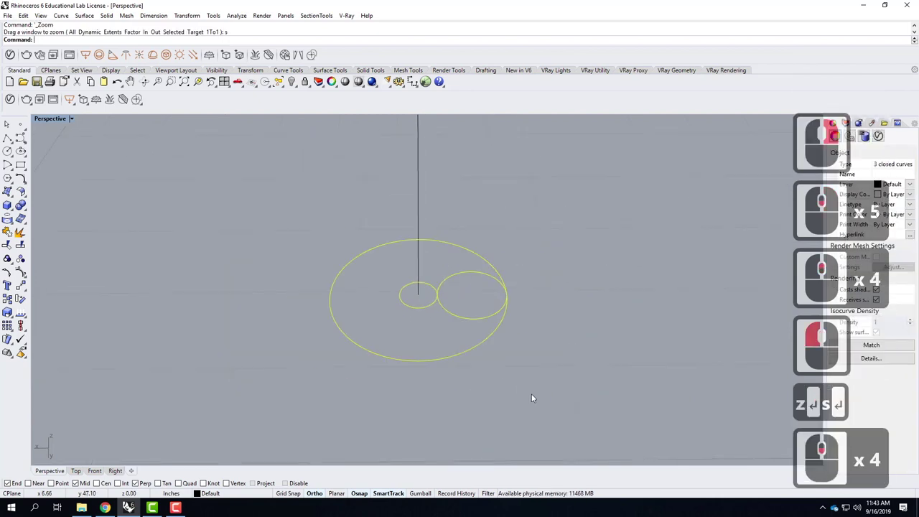
Select the outer ring, the small inner circle and the ellipse profile curve.
{"action": "right_click", "coordinate": [480, 372]}
{"action": "left_click", "coordinate": [536, 277]}
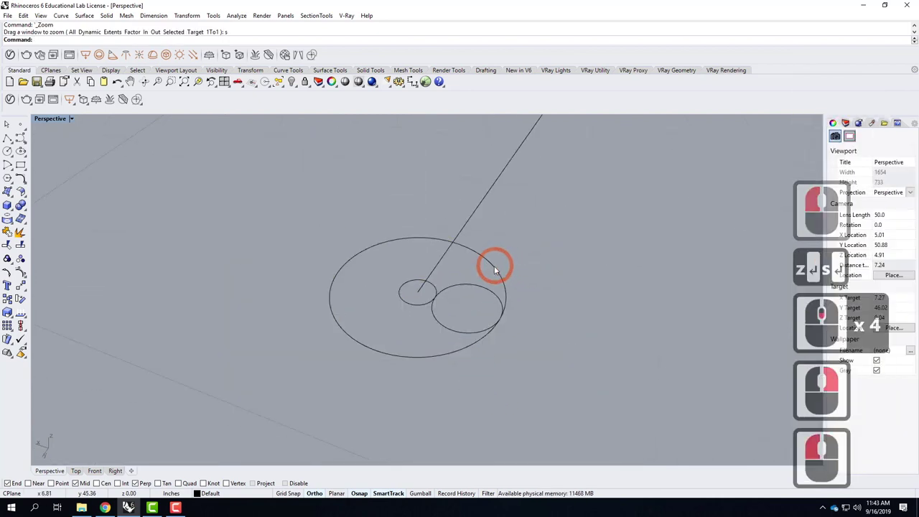
{"action": "left_click", "coordinate": [519, 286]}
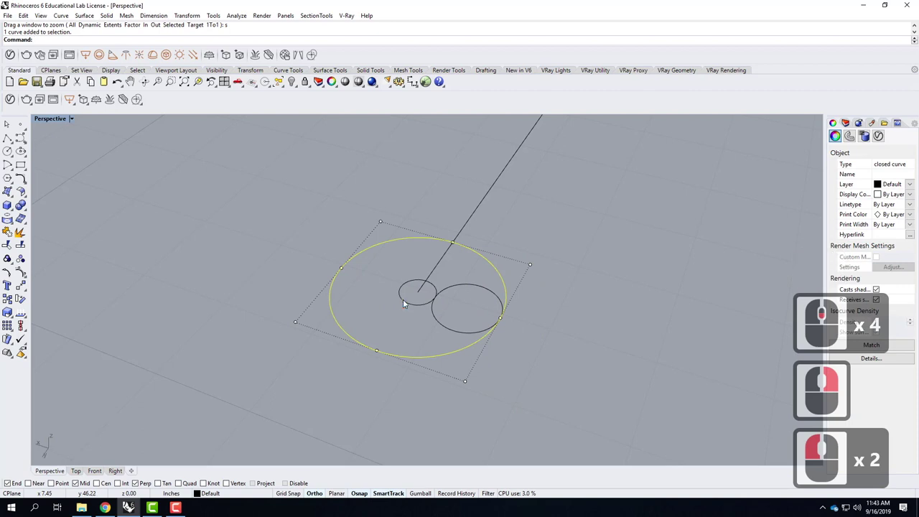
{"action": "left_click", "coordinate": [418, 307]}
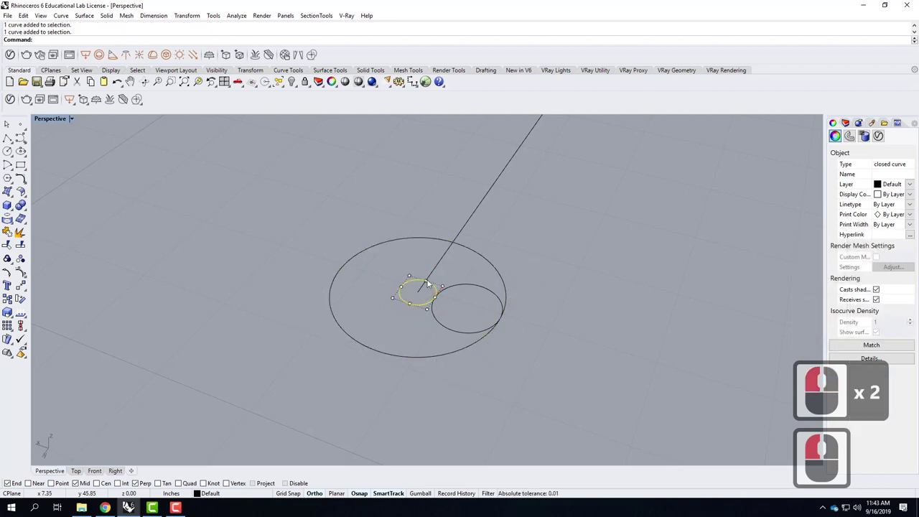
{"action": "left_click", "coordinate": [513, 304]}
{"action": "left_click", "coordinate": [538, 333]}
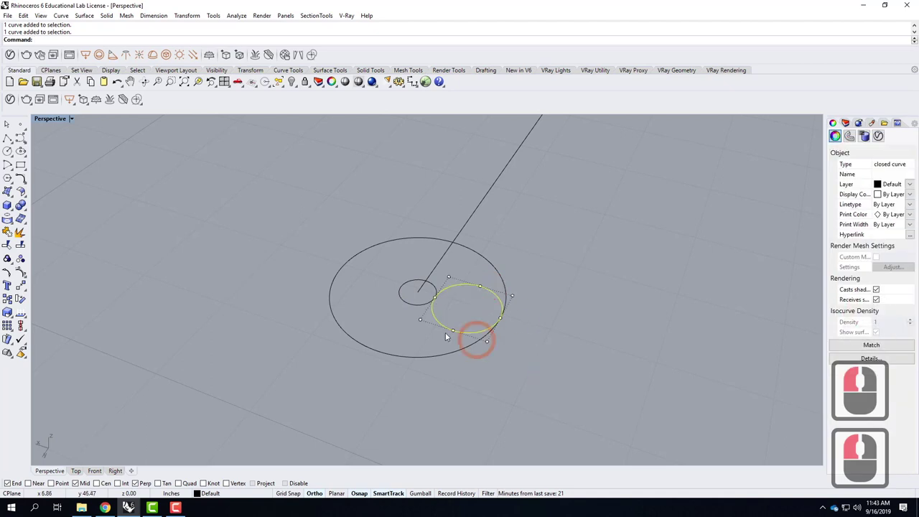
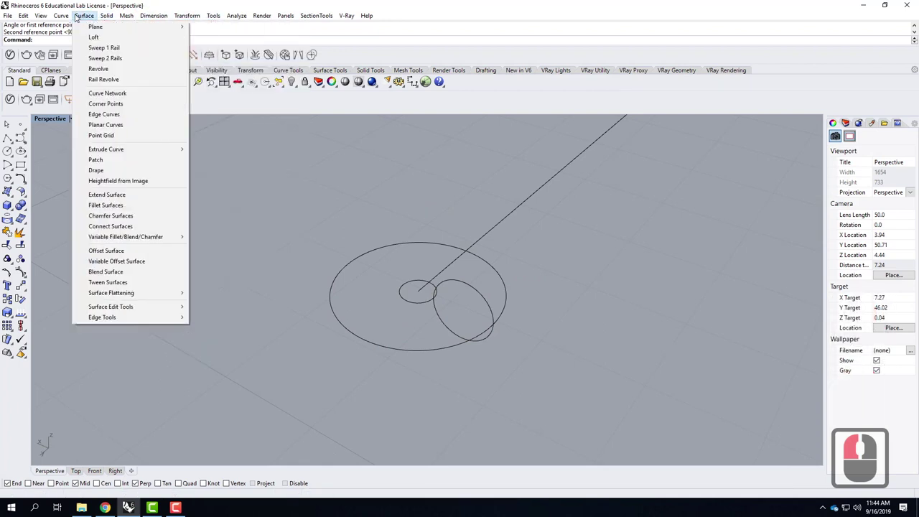
Sweep1 the ellipse section around the small circle rail to create the torus ring surface.
{"action": "left_click", "coordinate": [375, 249]}
{"action": "left_click", "coordinate": [402, 270]}
{"action": "left_click", "coordinate": [439, 299]}
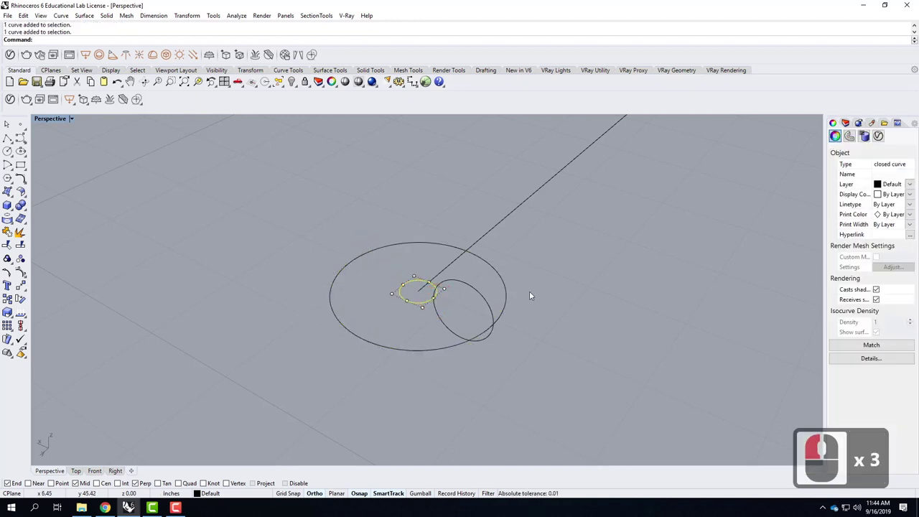
{"action": "left_click", "coordinate": [480, 272]}
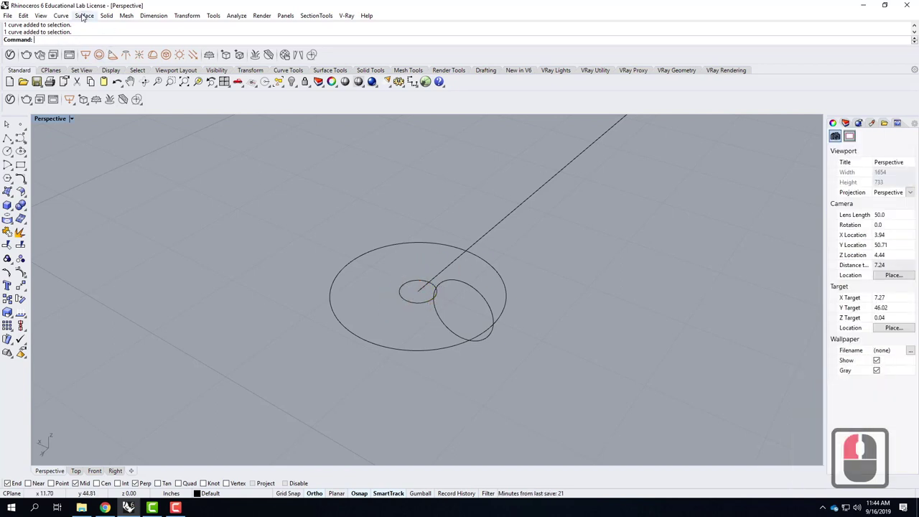
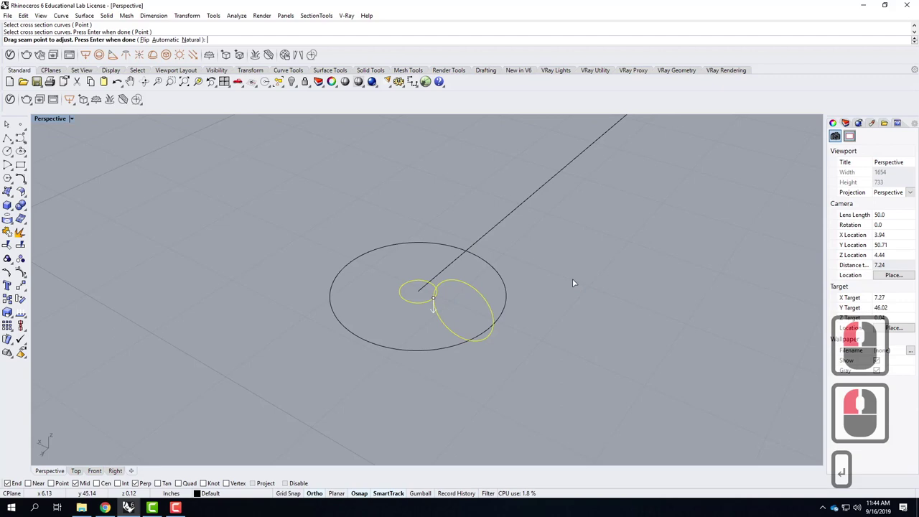
{"action": "key", "text": "Return"}
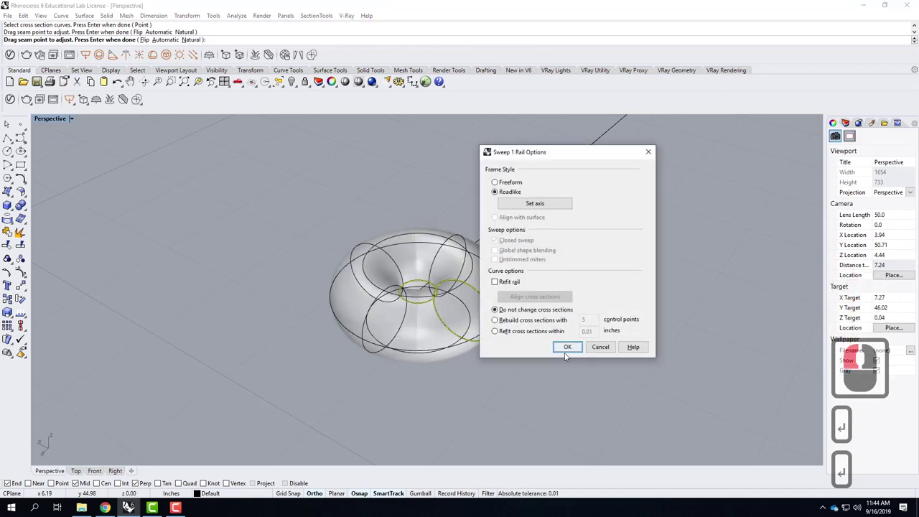
{"action": "left_click", "coordinate": [561, 358]}
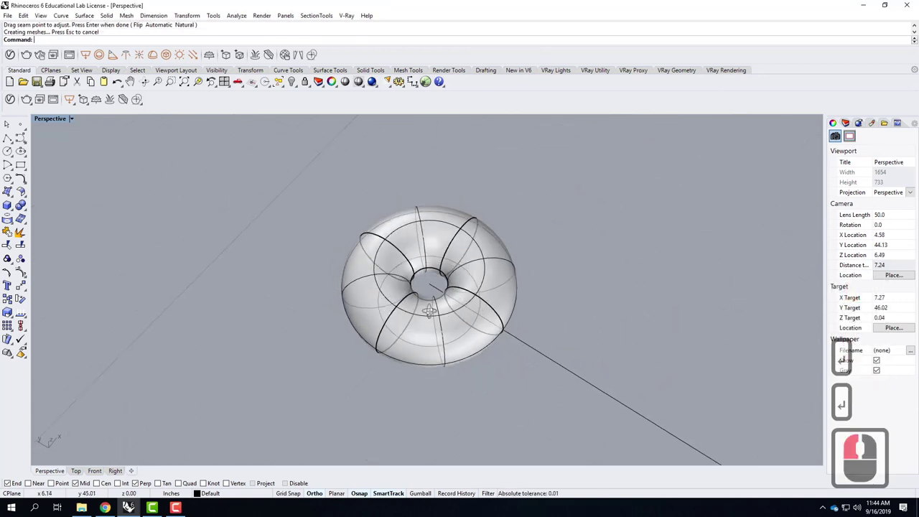
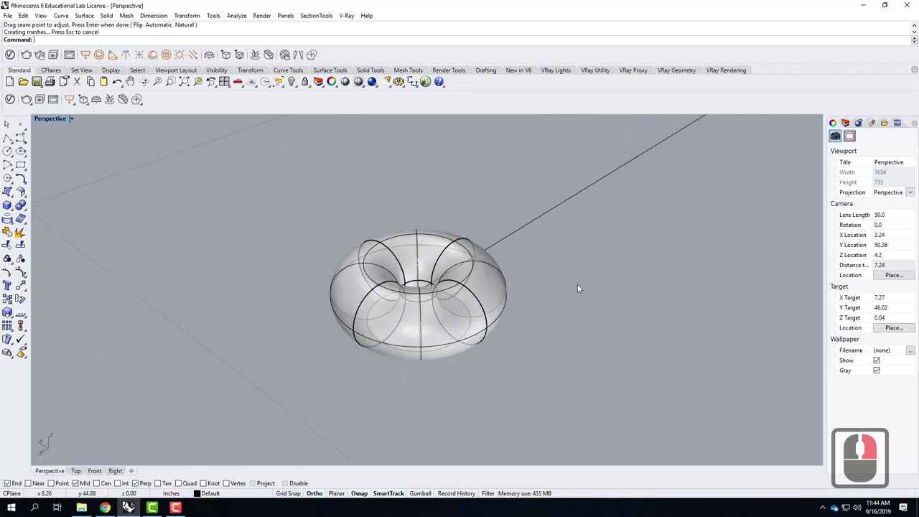
{"action": "right_click", "coordinate": [527, 303]}
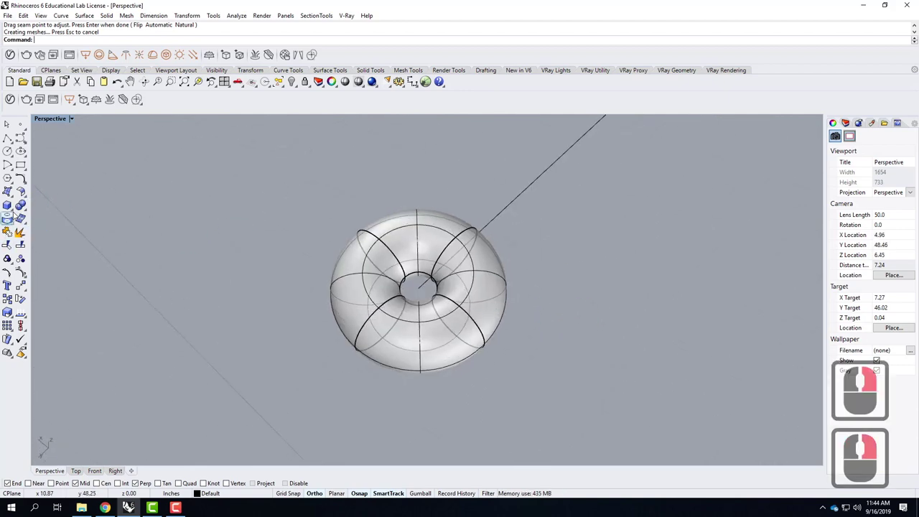
{"action": "left_click", "coordinate": [17, 216]}
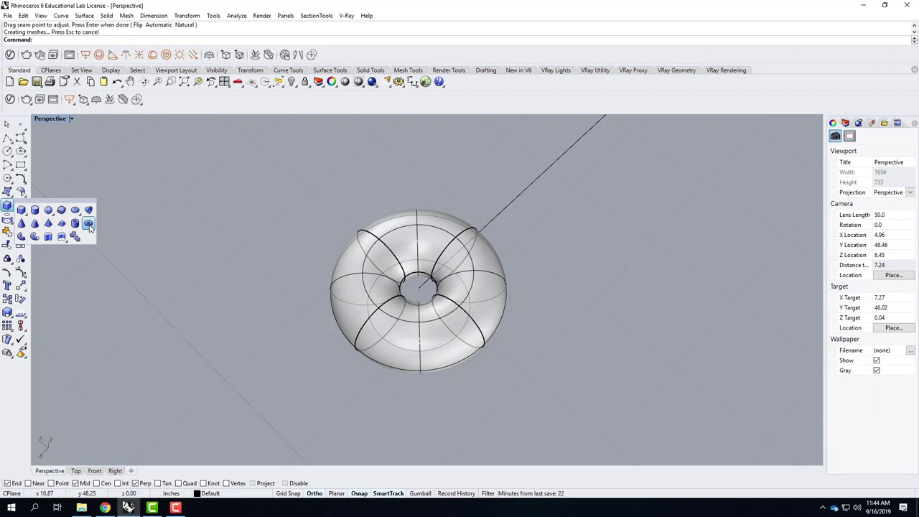
{"action": "left_click", "coordinate": [93, 230]}
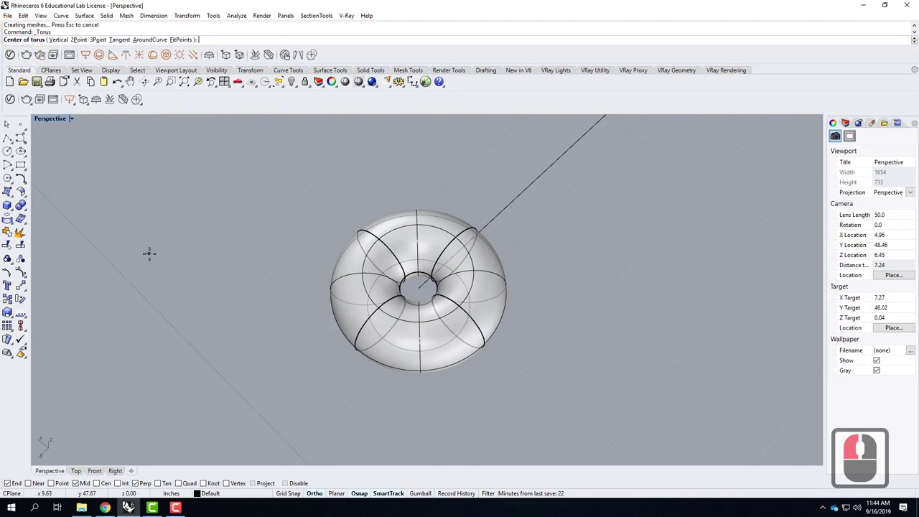
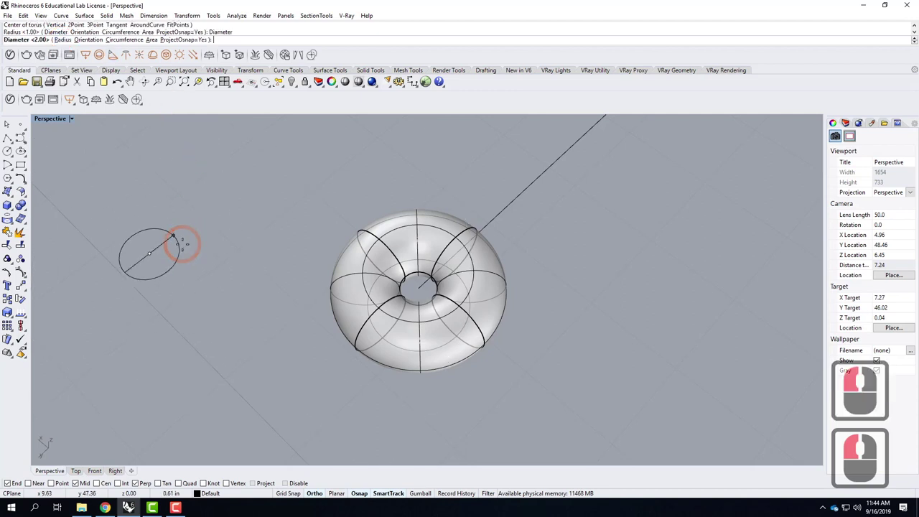
{"action": "key", "text": "."}
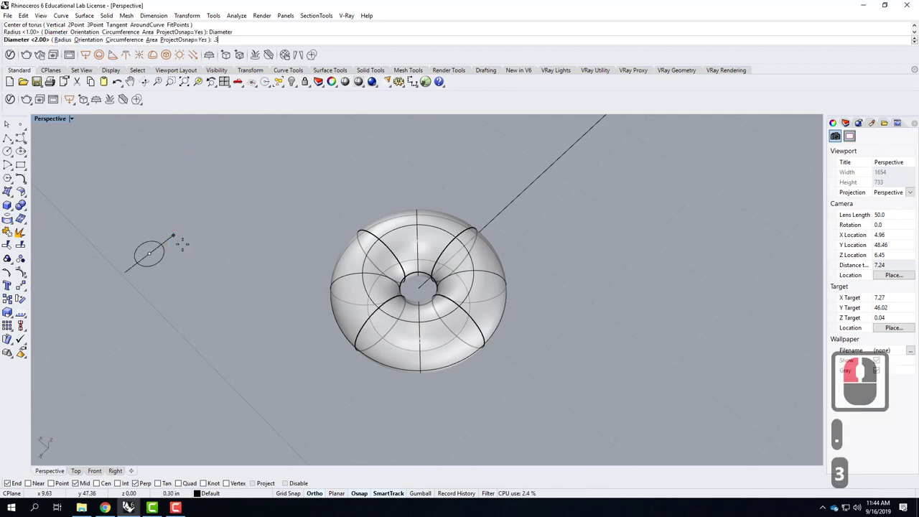
{"action": "type", "text": "375"}
{"action": "key", "text": "Return"}
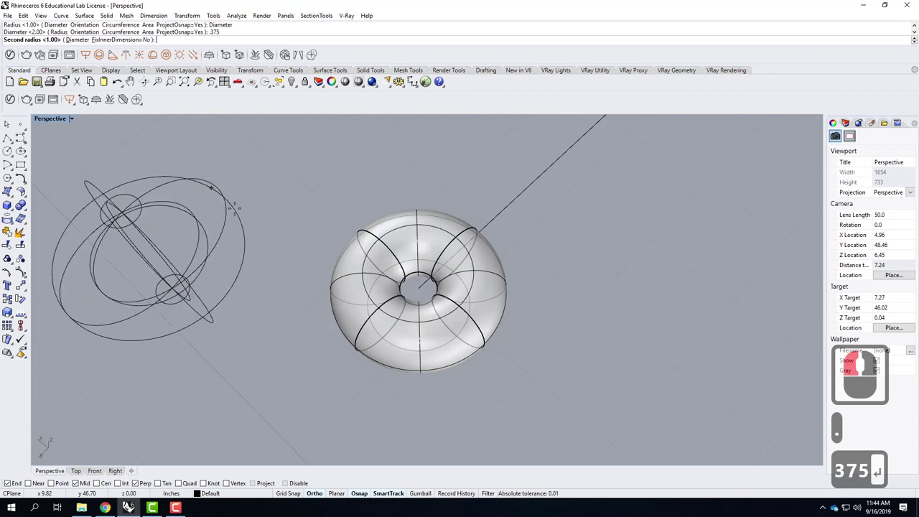
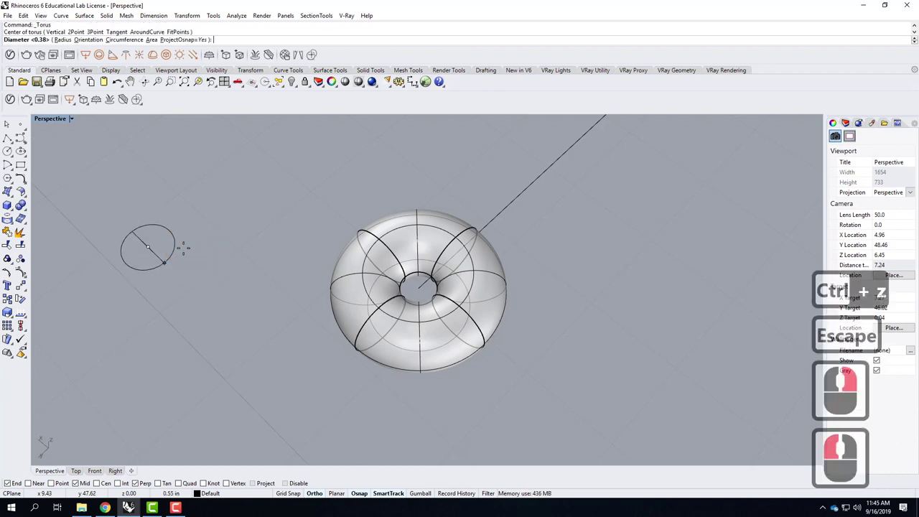
{"action": "type", "text": "1.75"}
{"action": "key", "text": "shift+'"}
{"action": "key", "text": "Return"}
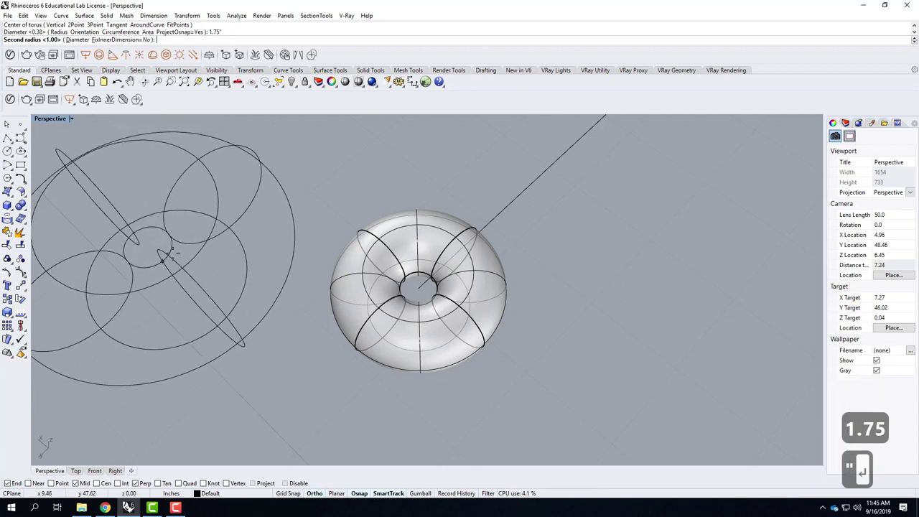
{"action": "type", "text": "."}
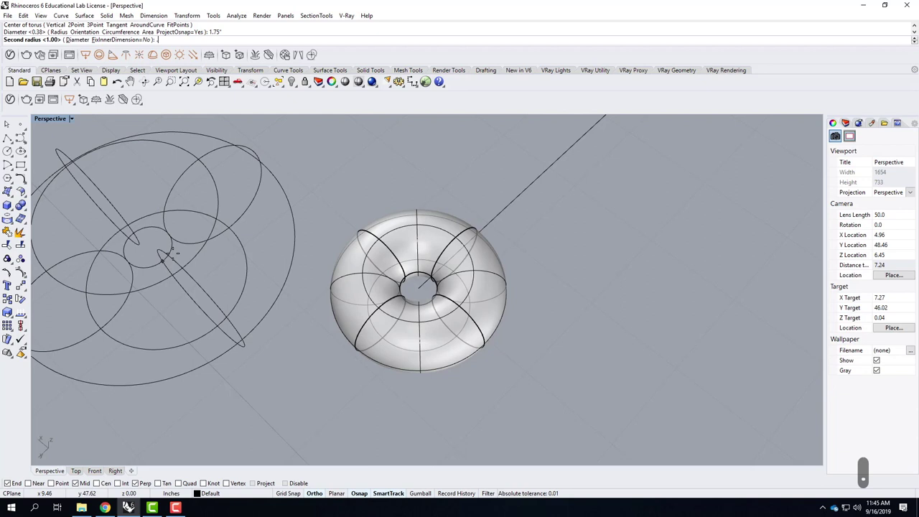
{"action": "type", "text": "375"}
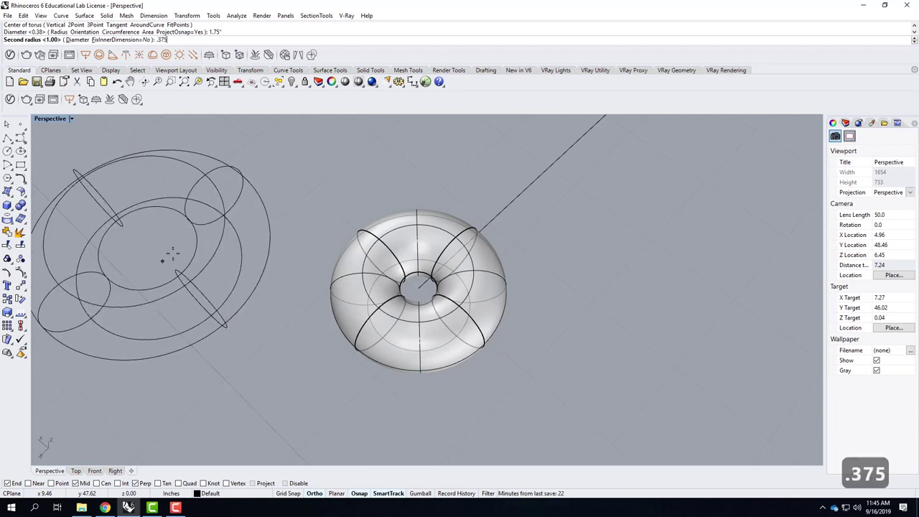
{"action": "key", "text": "Return"}
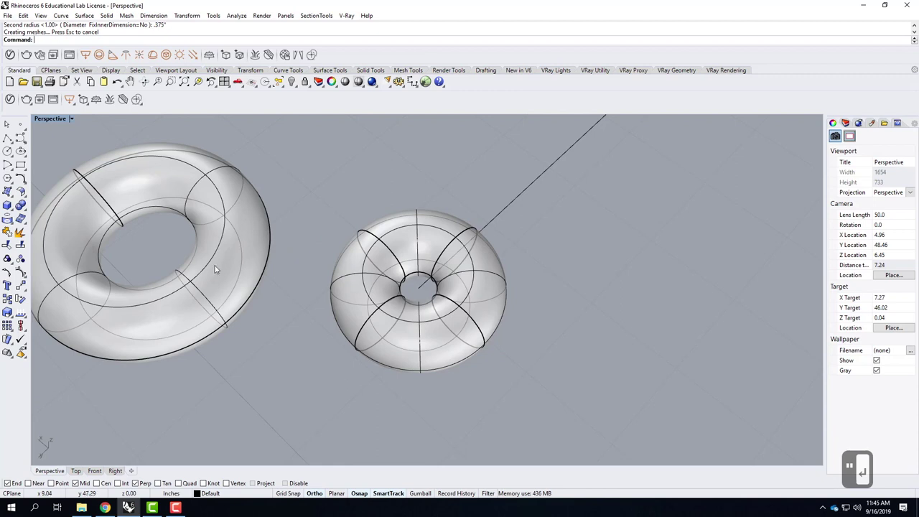
{"action": "left_click_drag", "start_coordinate": [220, 272], "coordinate": [259, 230]}
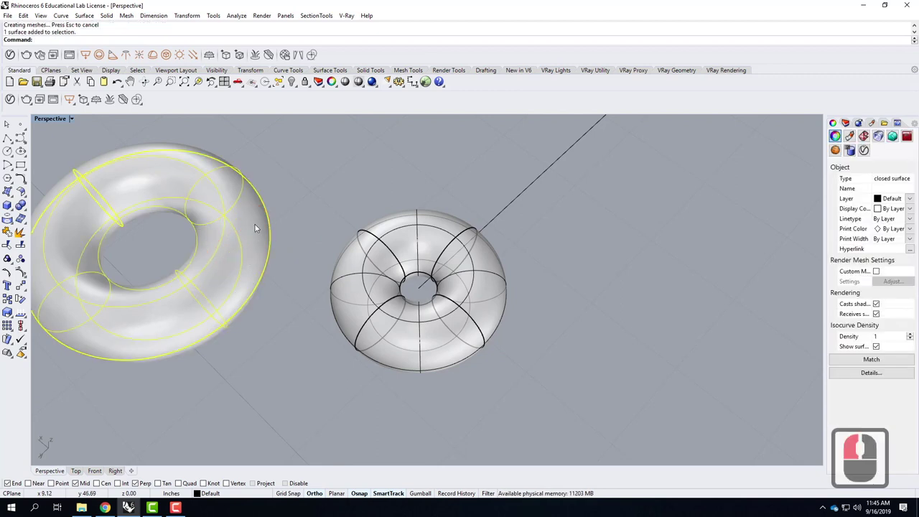
{"action": "key", "text": "Delete"}
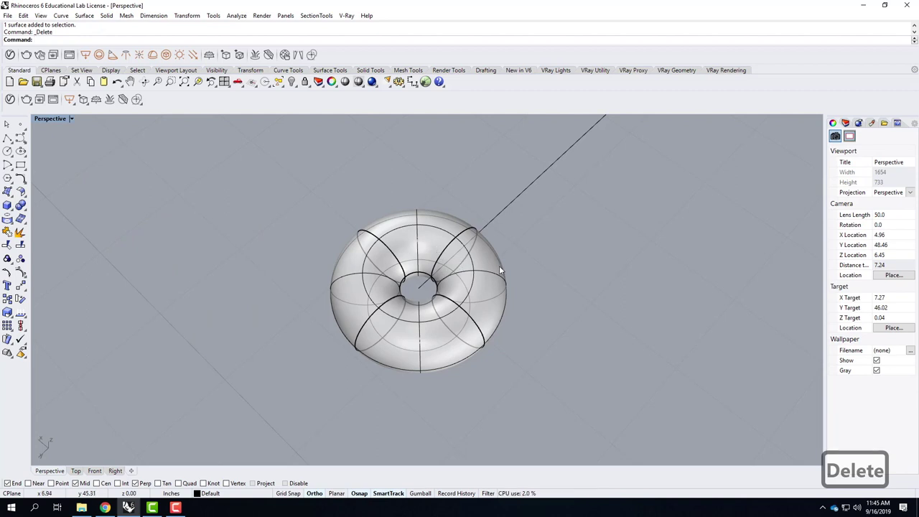
{"action": "type", "text": "show"}
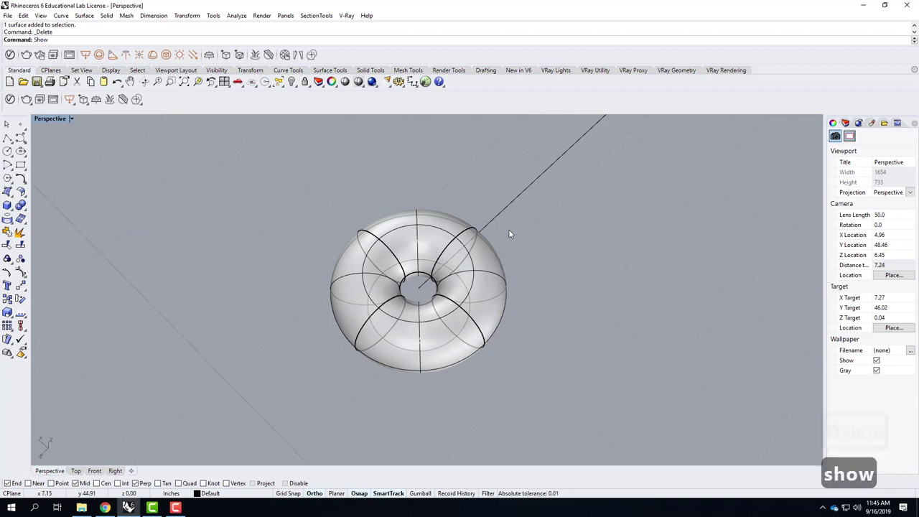
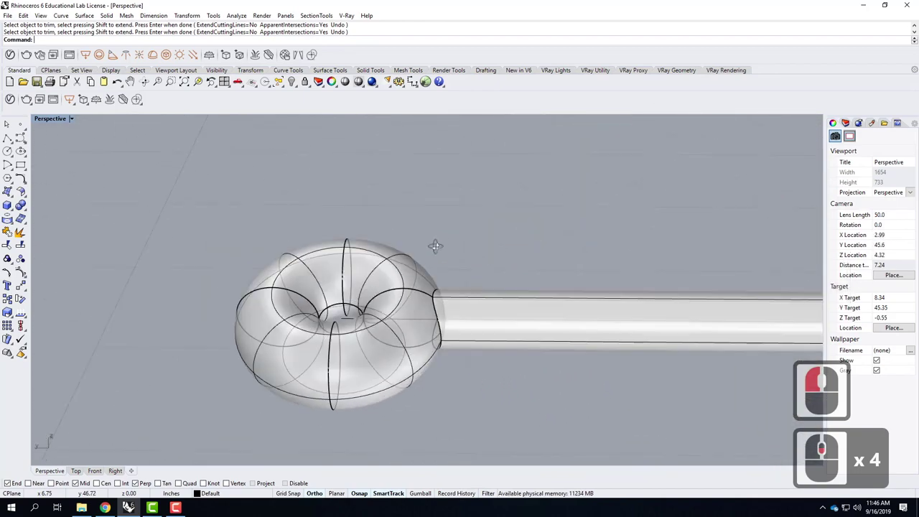
Rotate3D the rod with its ring end 90 degrees about its end so it stands upright.
{"action": "right_click", "coordinate": [349, 250]}
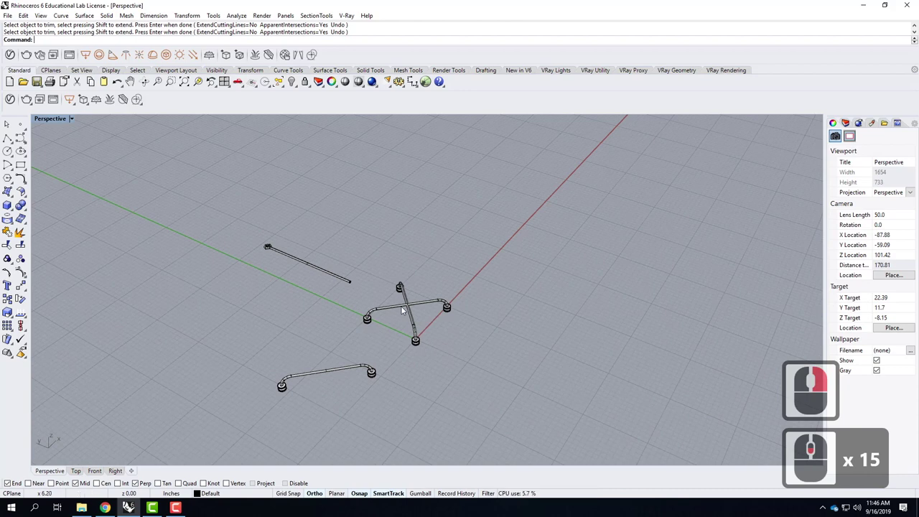
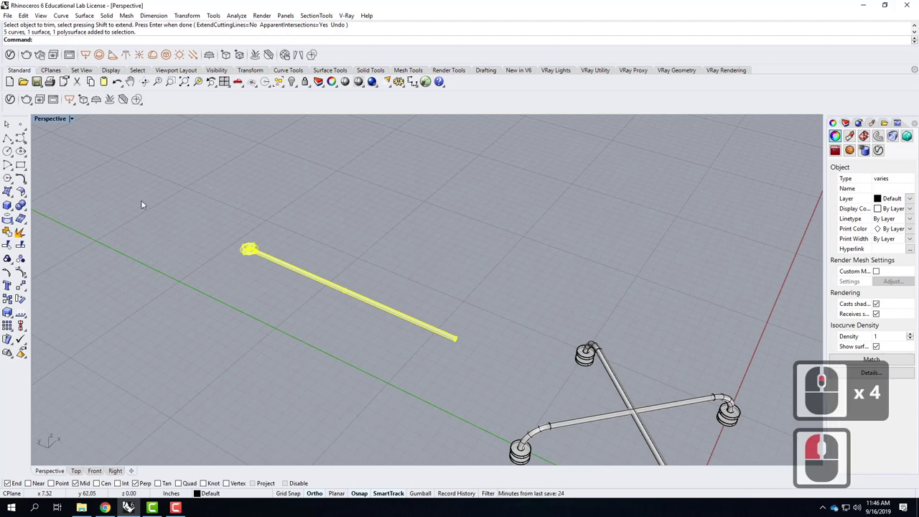
{"action": "left_click", "coordinate": [202, 23]}
{"action": "left_click", "coordinate": [218, 66]}
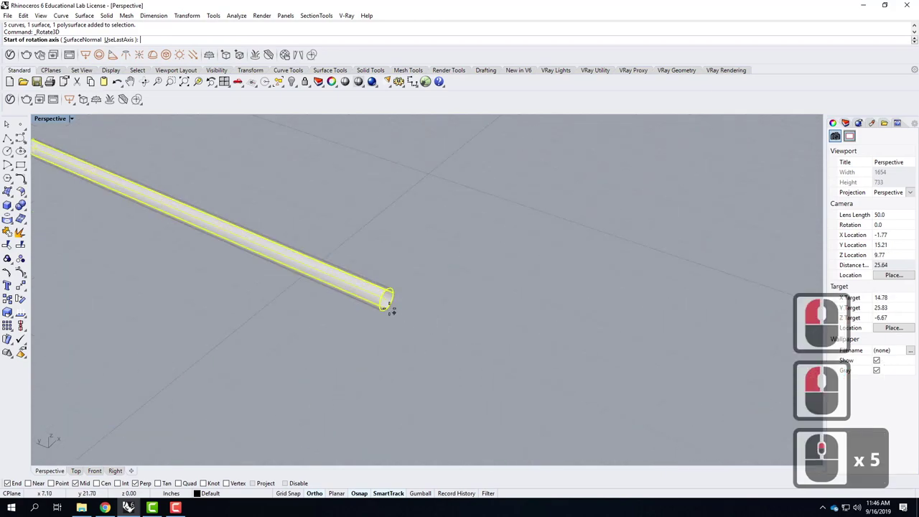
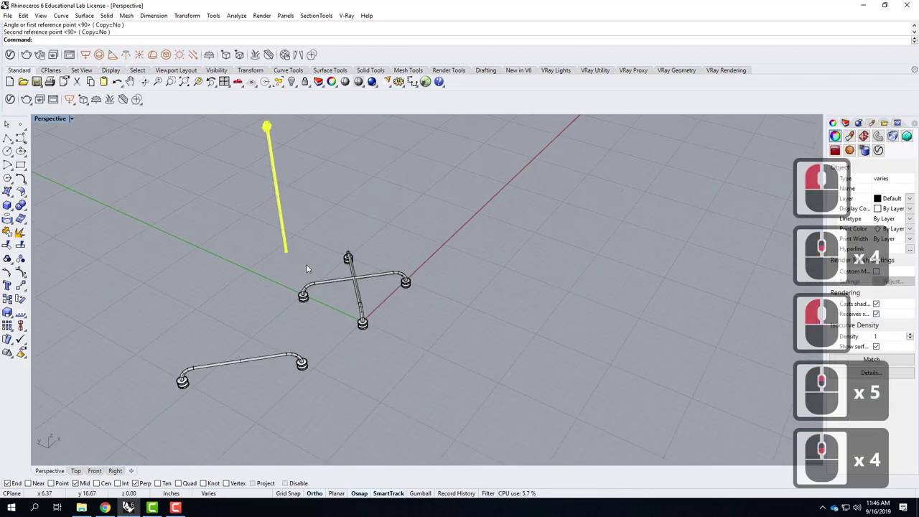
{"action": "middle_click", "coordinate": [293, 251]}
{"action": "left_click", "coordinate": [300, 267]}
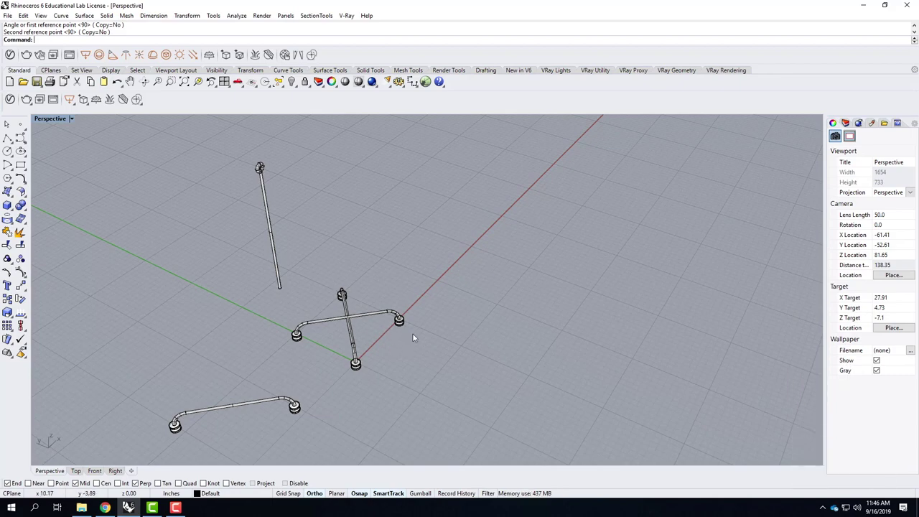
{"action": "right_click", "coordinate": [316, 293]}
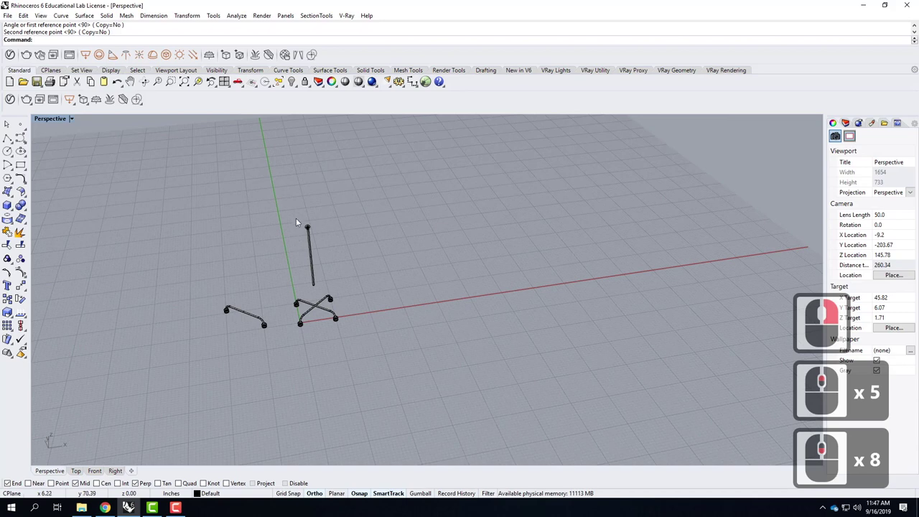
Move the upright post by 6,6 so it stands over the centre of the crossed base.
{"action": "left_click", "coordinate": [340, 291]}
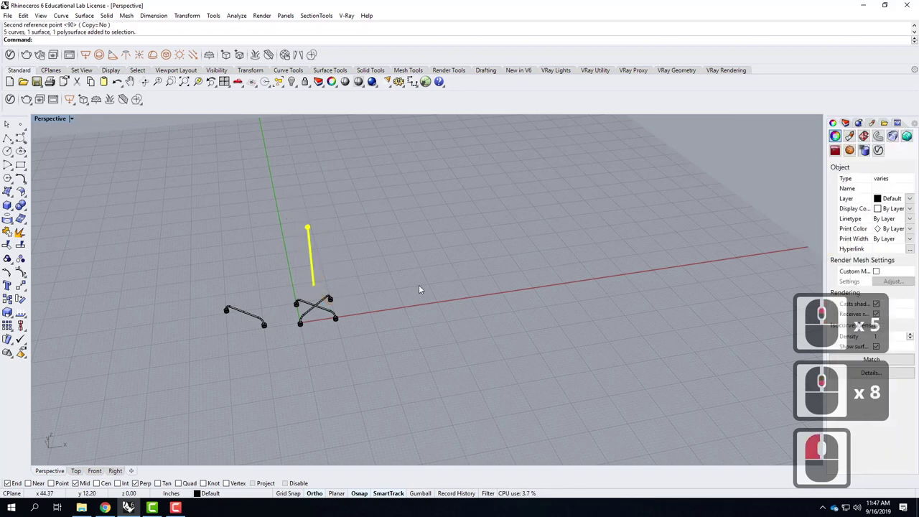
{"action": "type", "text": "ove"}
{"action": "key", "text": "Return"}
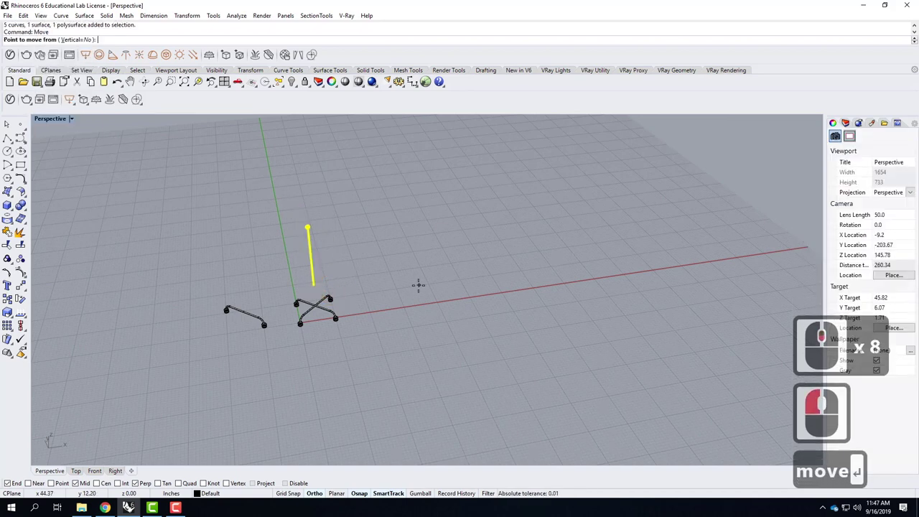
{"action": "key", "text": "Return"}
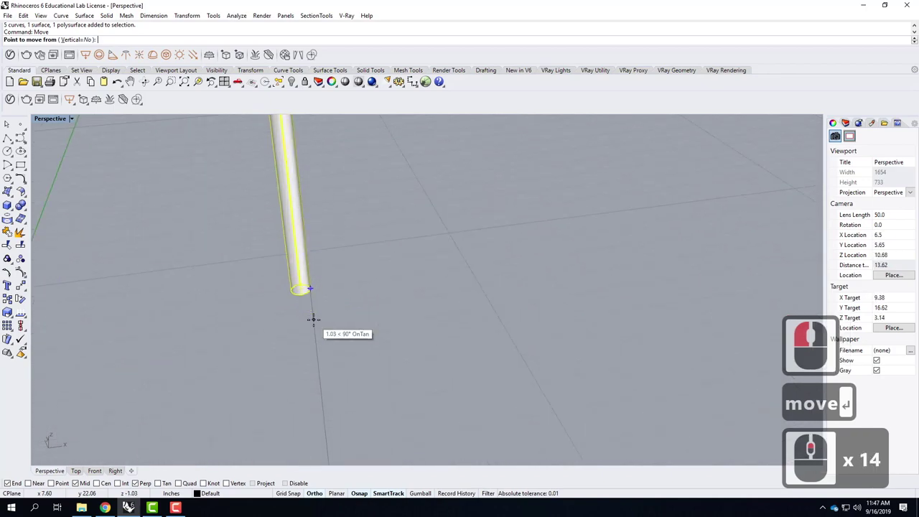
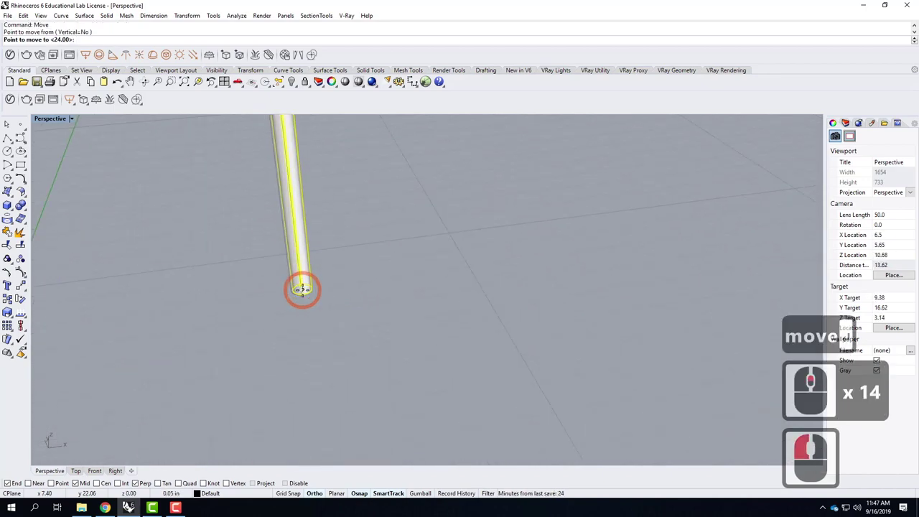
{"action": "key", "text": "6"}
{"action": "type", "text": ",6"}
{"action": "key", "text": "Return"}
{"action": "key", "text": "Return"}
{"action": "key", "text": "BackSpace"}
{"action": "key", "text": "Return"}
{"action": "key", "text": "Return"}
Select the crossed tubular base parts and start moving them.
{"action": "scroll", "scroll_direction": "down", "scroll_amount": 3}
{"action": "scroll", "scroll_direction": "up", "scroll_amount": 3}
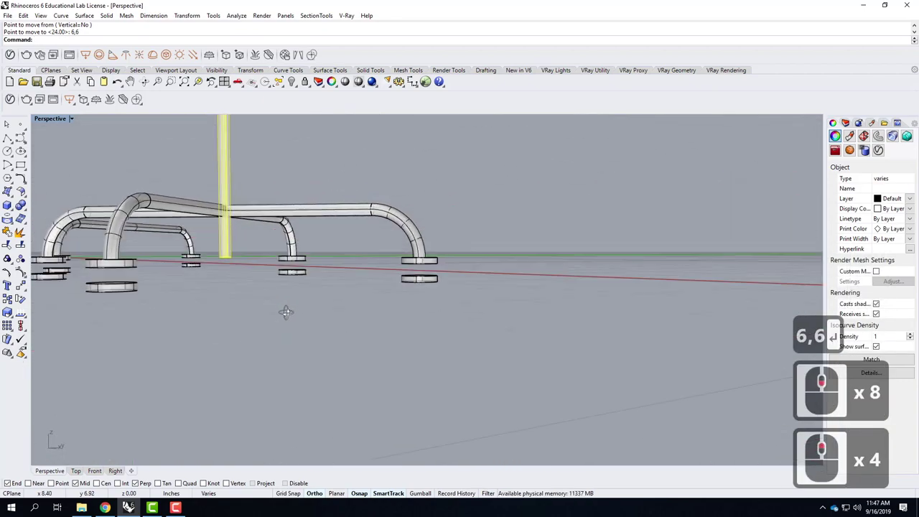
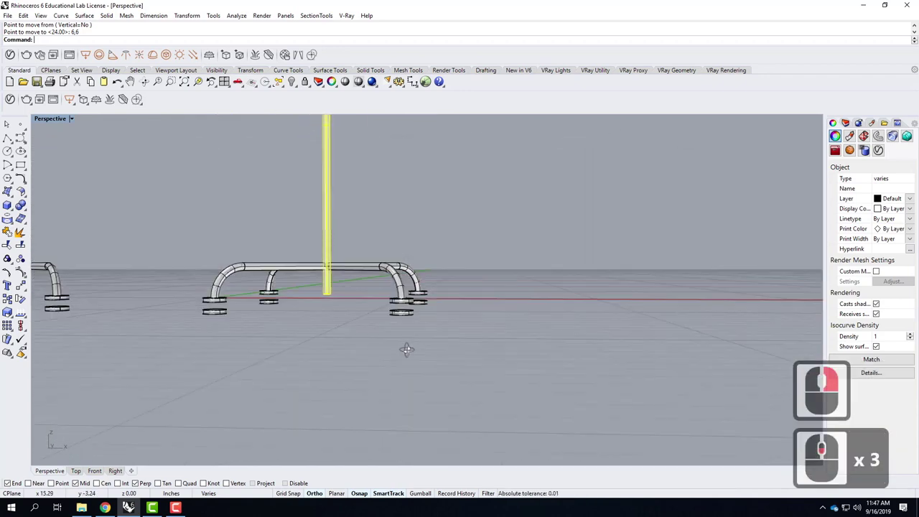
{"action": "right_click", "coordinate": [374, 357]}
{"action": "right_click", "coordinate": [323, 357]}
{"action": "left_click", "coordinate": [324, 343]}
{"action": "left_click", "coordinate": [458, 415]}
{"action": "type", "text": "move"}
{"action": "key", "text": "Return"}
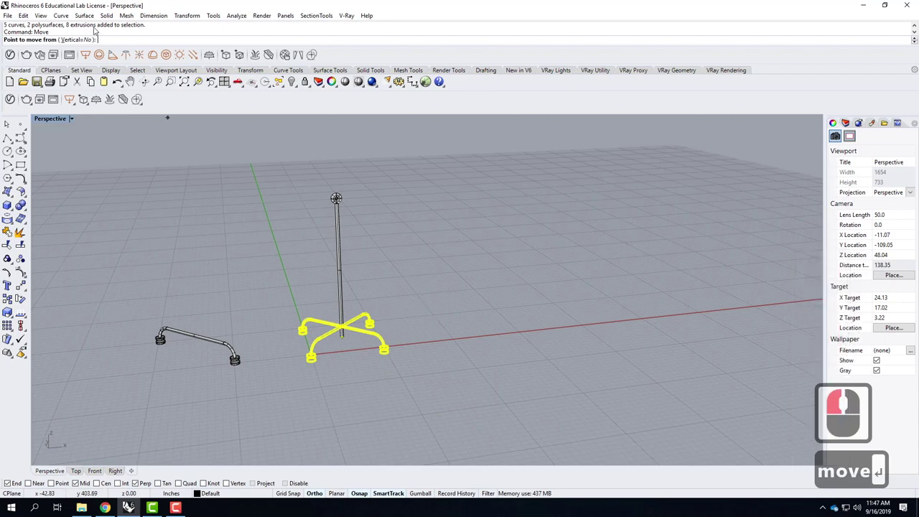
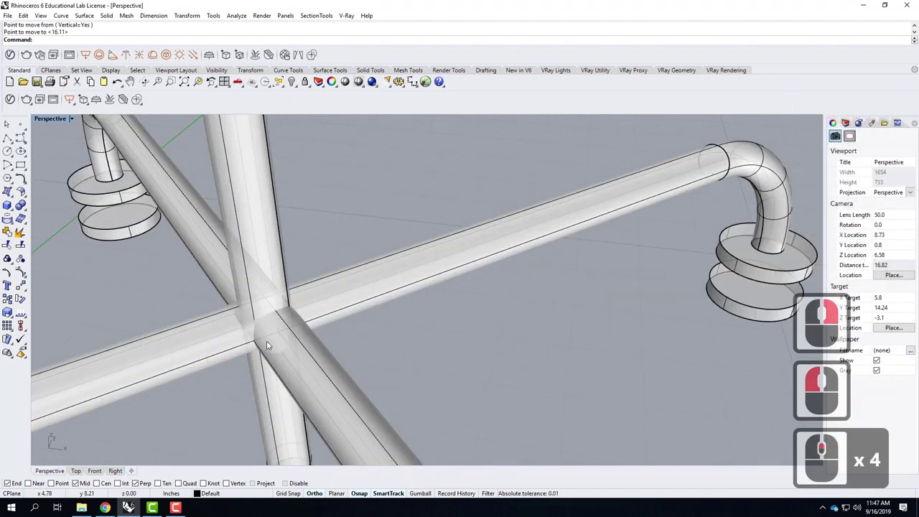
Lift the crossed base vertically so the post passes through its crossing point.
{"action": "middle_click", "coordinate": [277, 319]}
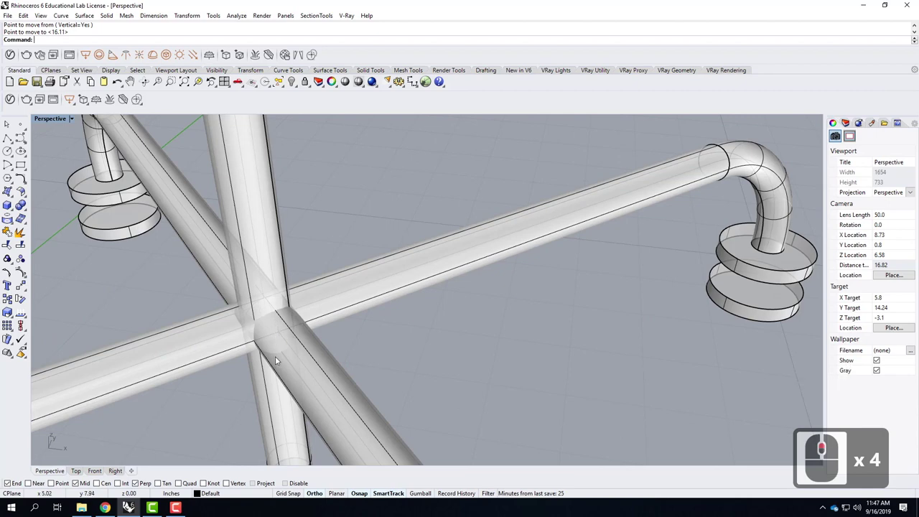
Undo the mistaken trim of the post and cancel the command.
{"action": "left_click", "coordinate": [302, 379]}
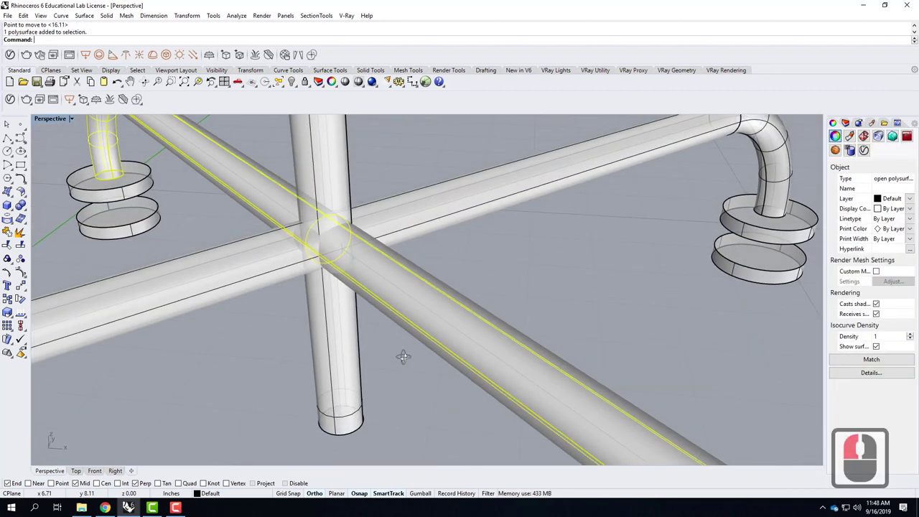
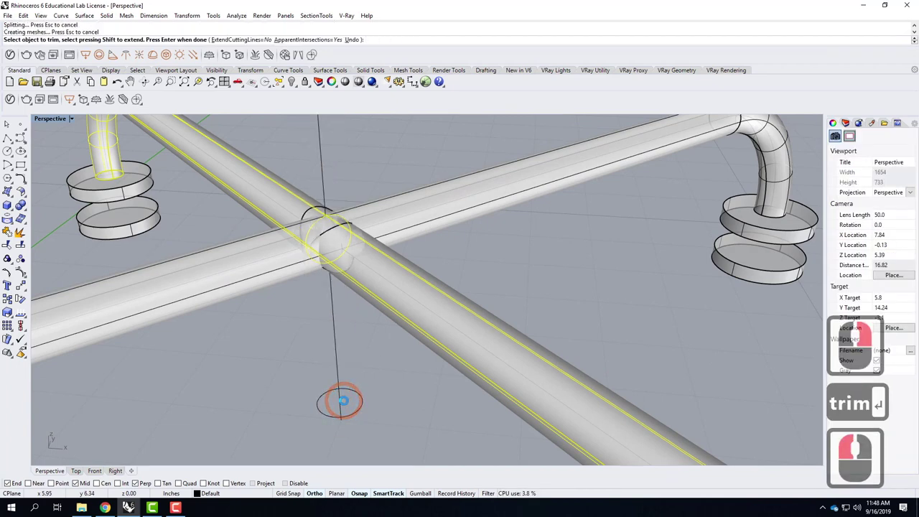
{"action": "key", "text": "ctrl+z"}
{"action": "key", "text": "Escape"}
{"action": "key", "text": "Escape"}
Trim the overlapping post and arm tube pieces at the joint, using the curve and arm tube as cutters.
{"action": "left_click", "coordinate": [420, 217]}
{"action": "left_click", "coordinate": [421, 289]}
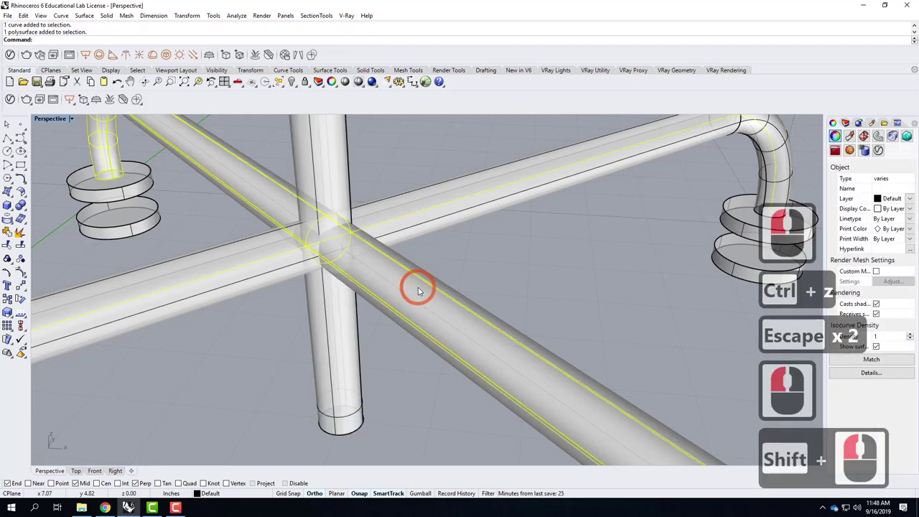
{"action": "type", "text": "trim"}
{"action": "key", "text": "Return"}
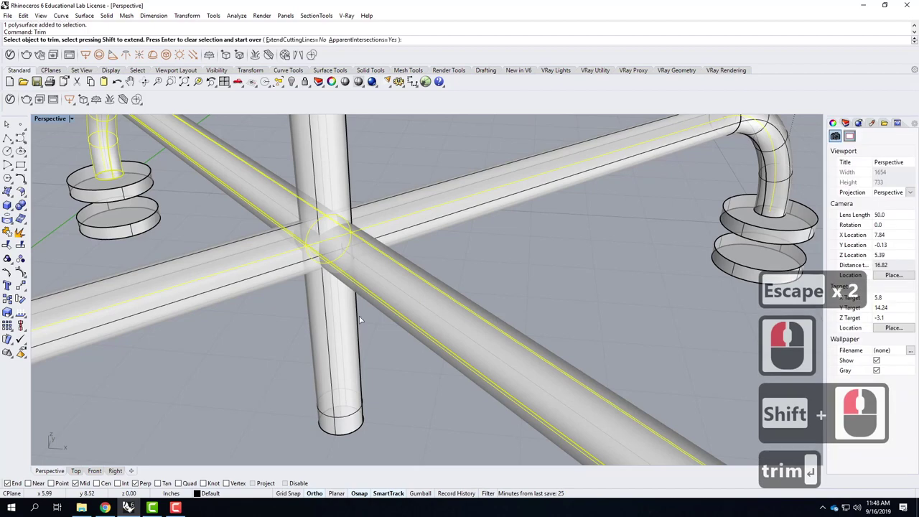
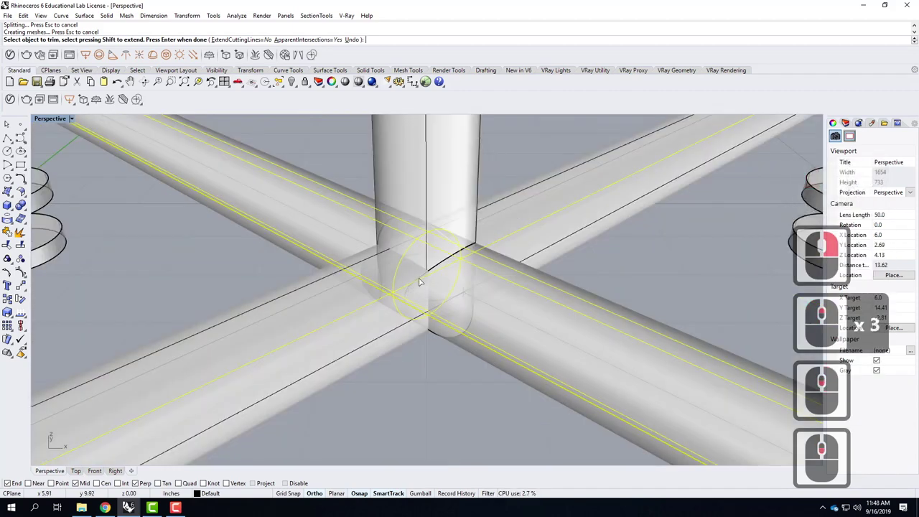
{"action": "left_click", "coordinate": [421, 285]}
{"action": "left_click", "coordinate": [384, 278]}
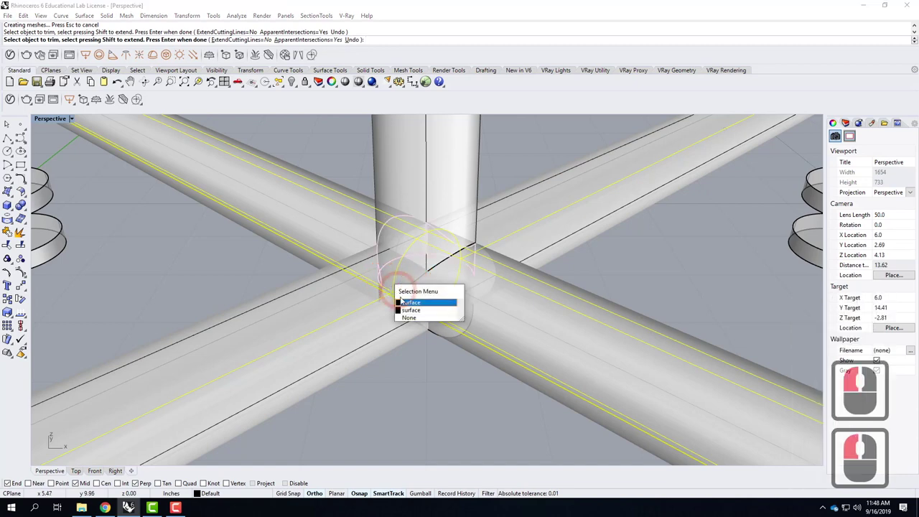
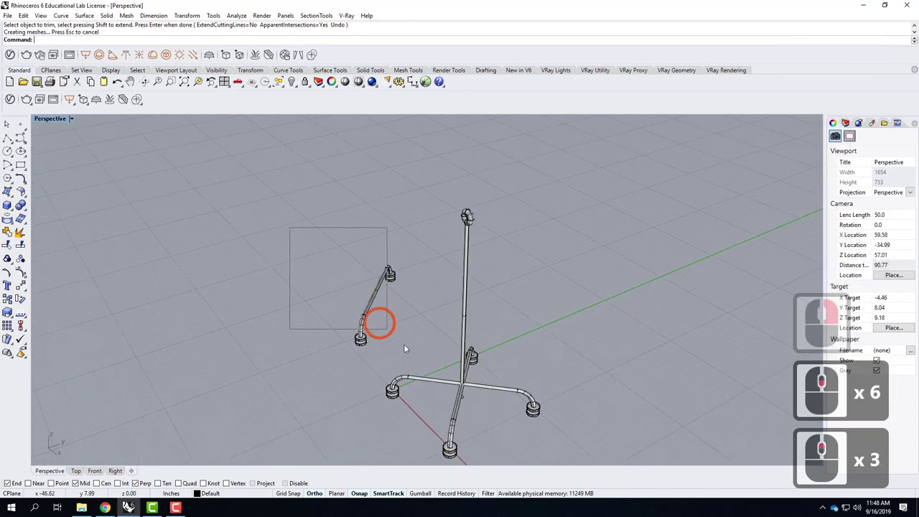
Delete the loose leftover tube piece beside the post.
{"action": "left_click", "coordinate": [416, 355]}
{"action": "key", "text": "Delete"}
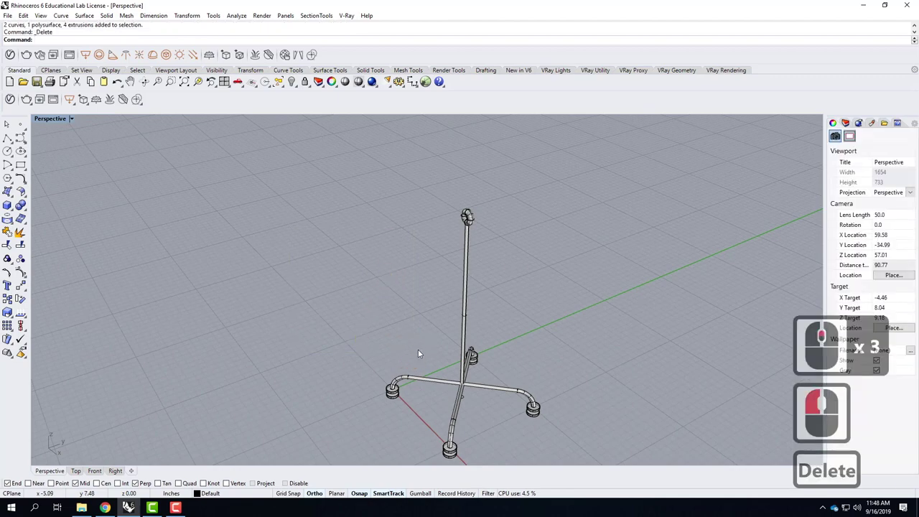
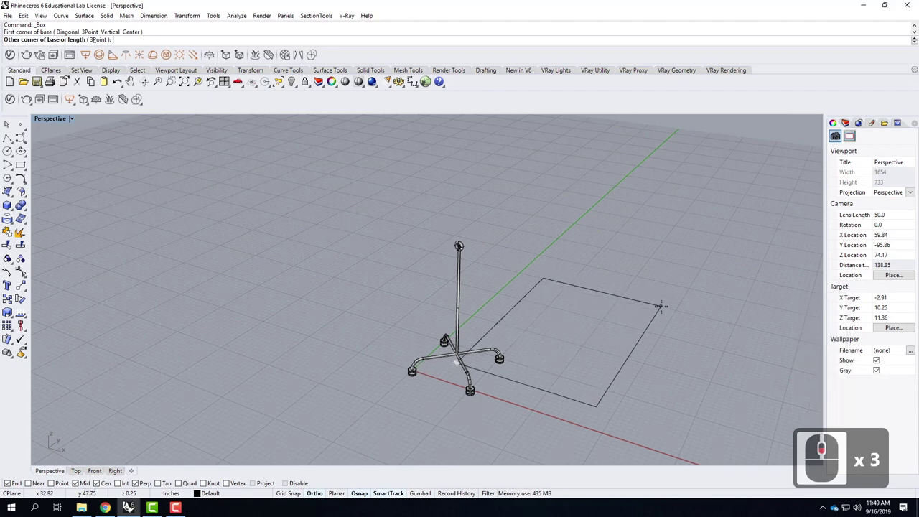
Size the floor slab box to a 4' by 6' base with its thickness entered below the assembly.
{"action": "type", "text": "@4'"}
{"action": "type", "text": "6'"}
{"action": "key", "text": "Return"}
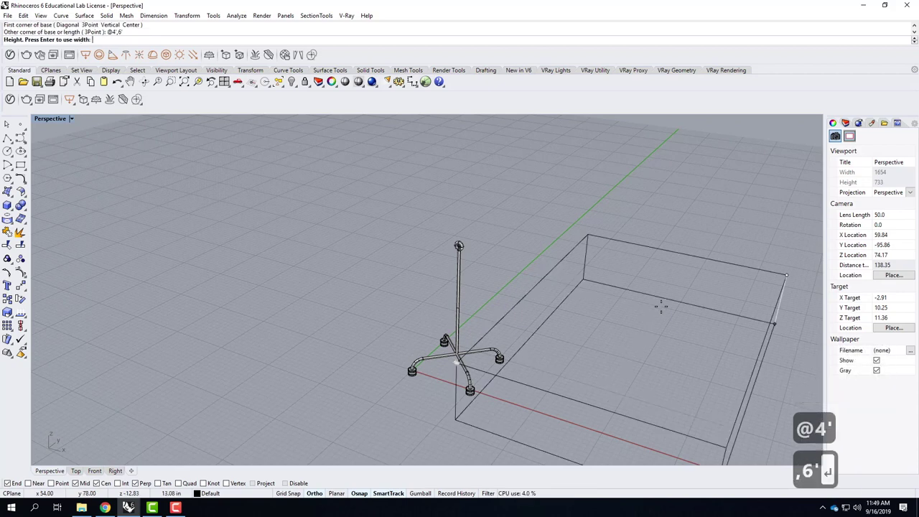
{"action": "key", "text": "Return"}
{"action": "key", "text": "-"}
{"action": "key", "text": "."}
{"action": "key", "text": "shift+'"}
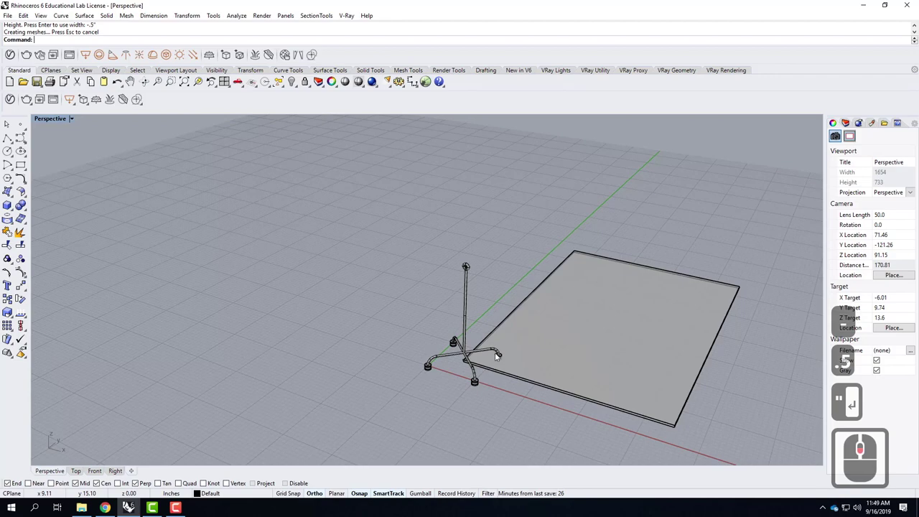
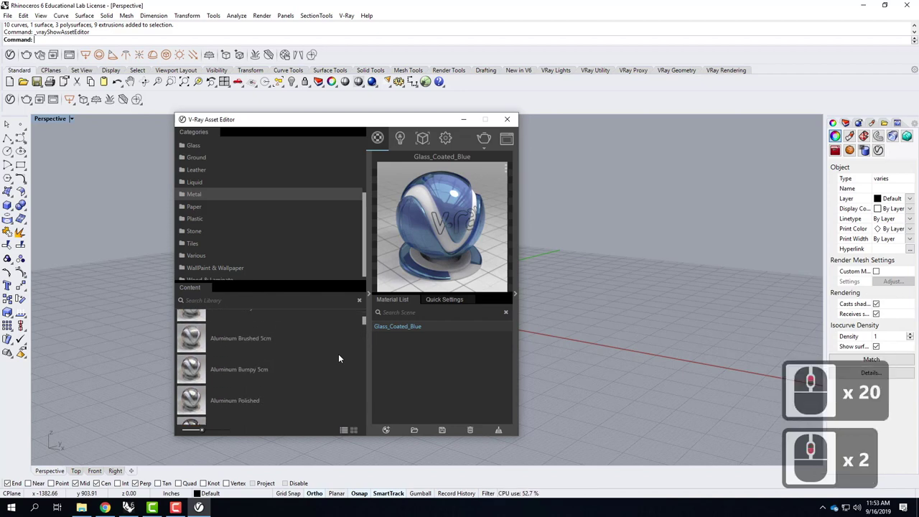
Add the Aluminum Anodized DarkGray metal material from the V-Ray library to the scene.
{"action": "left_click", "coordinate": [251, 331]}
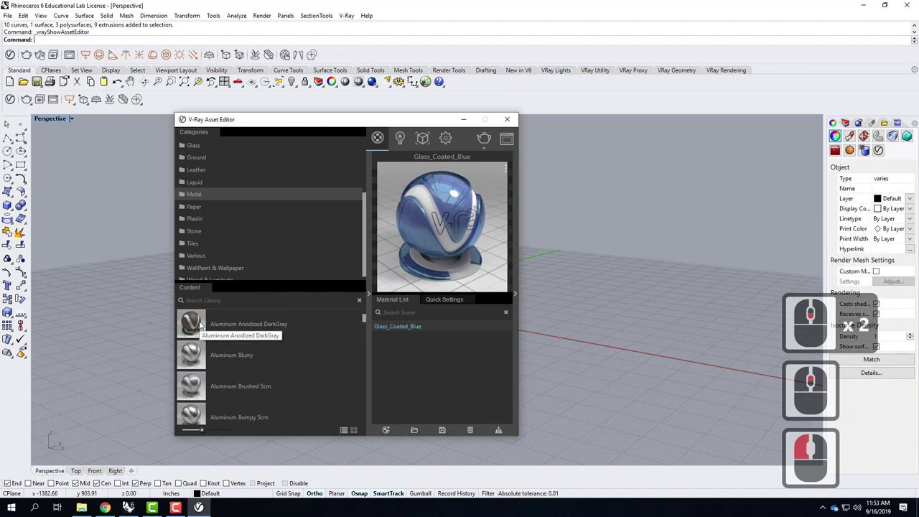
{"action": "middle_click", "coordinate": [204, 327]}
{"action": "double_click", "coordinate": [197, 349]}
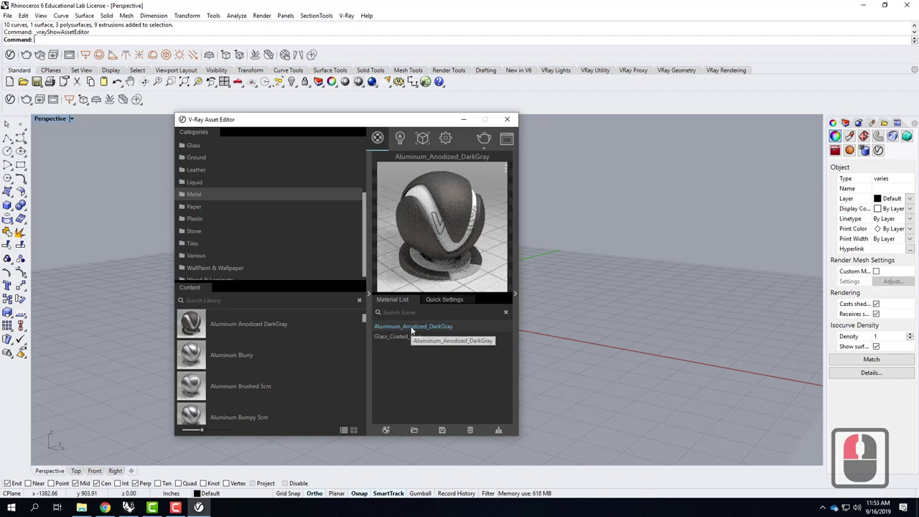
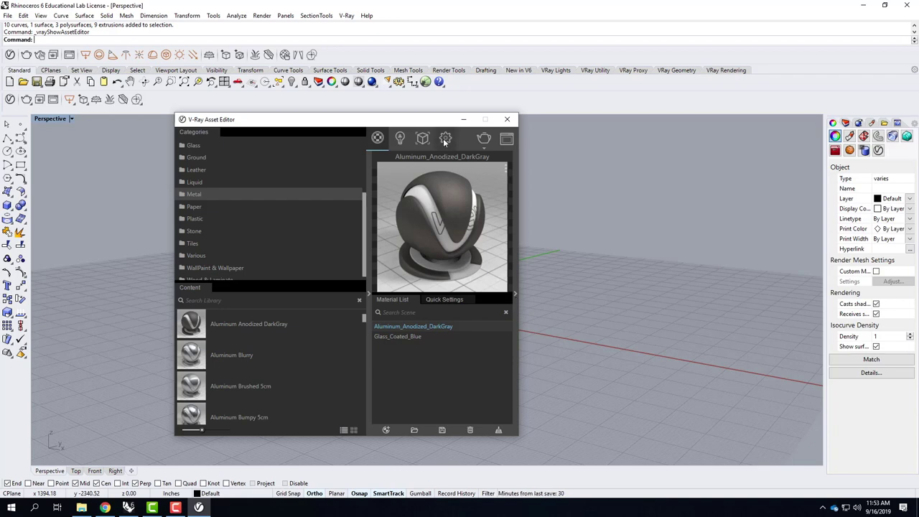
Enter near-white RGB 255, 252, 250 for the V-Ray environment background colour.
{"action": "left_click", "coordinate": [448, 145]}
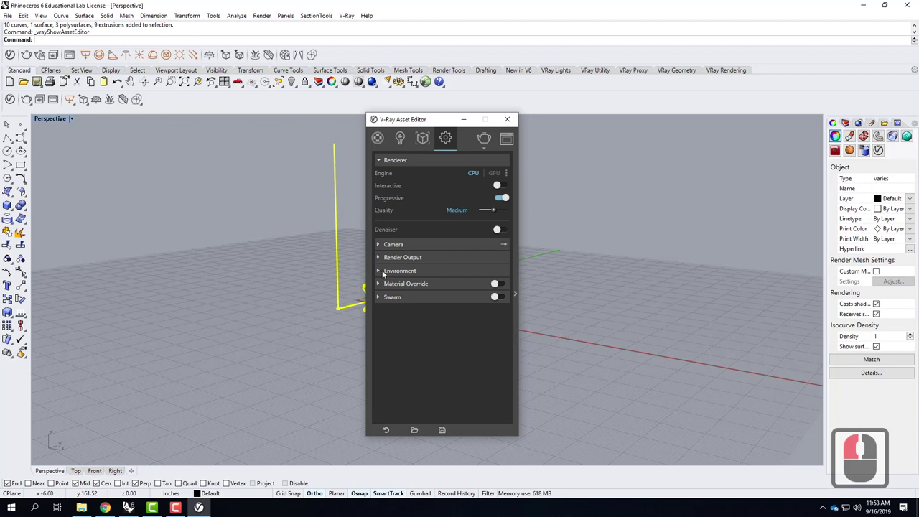
{"action": "left_click", "coordinate": [383, 272]}
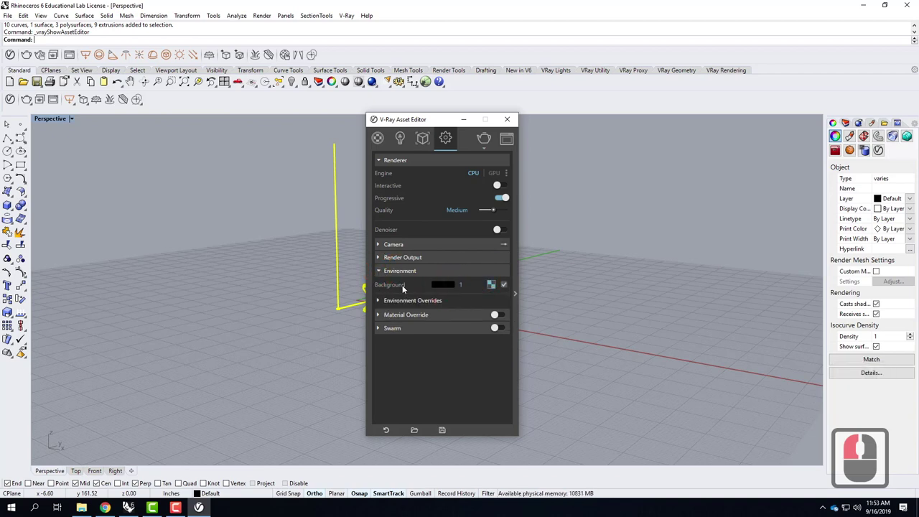
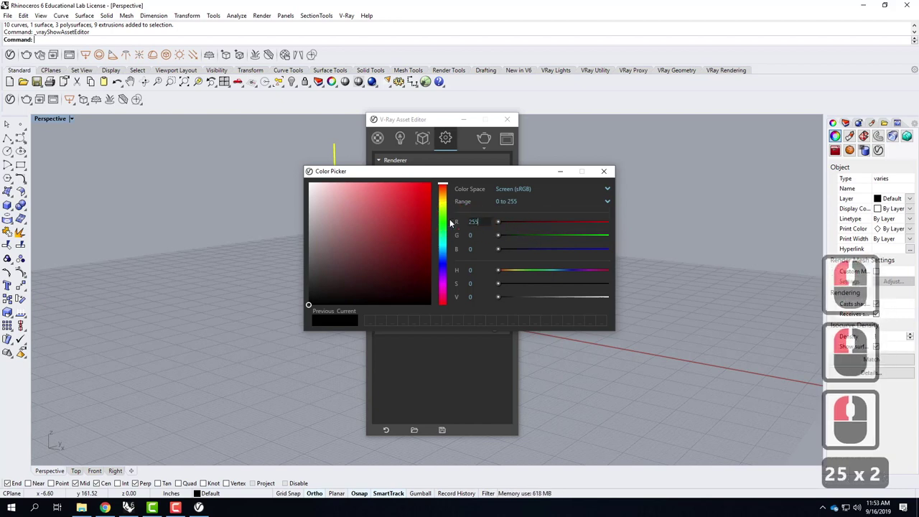
{"action": "key", "text": "Tab"}
{"action": "type", "text": "5"}
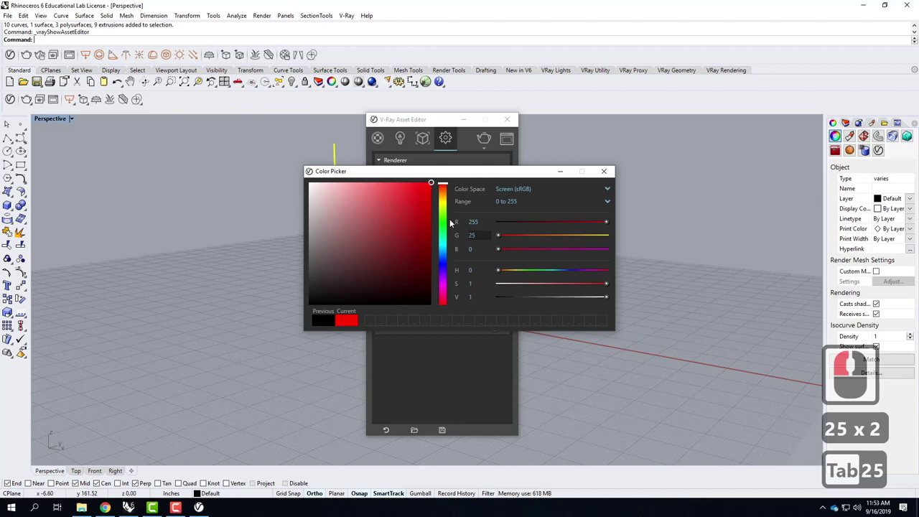
{"action": "type", "text": "tab250"}
{"action": "key", "text": "Tab"}
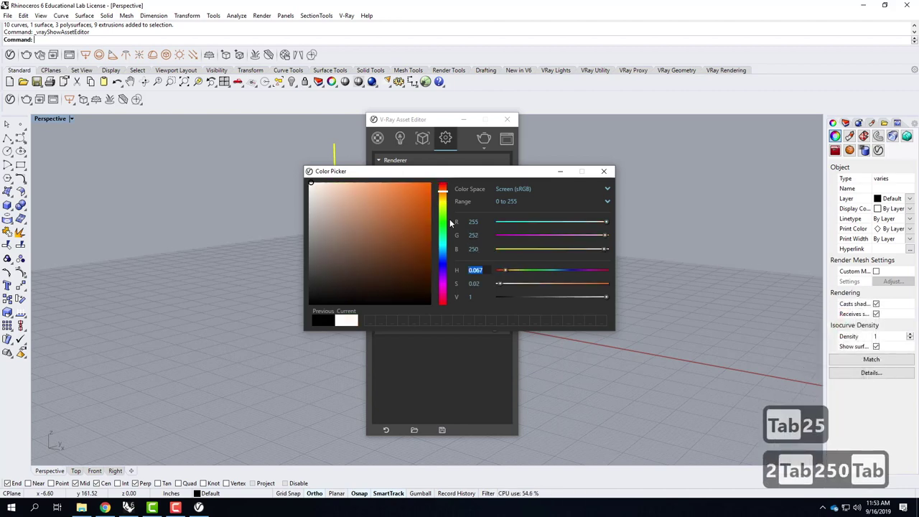